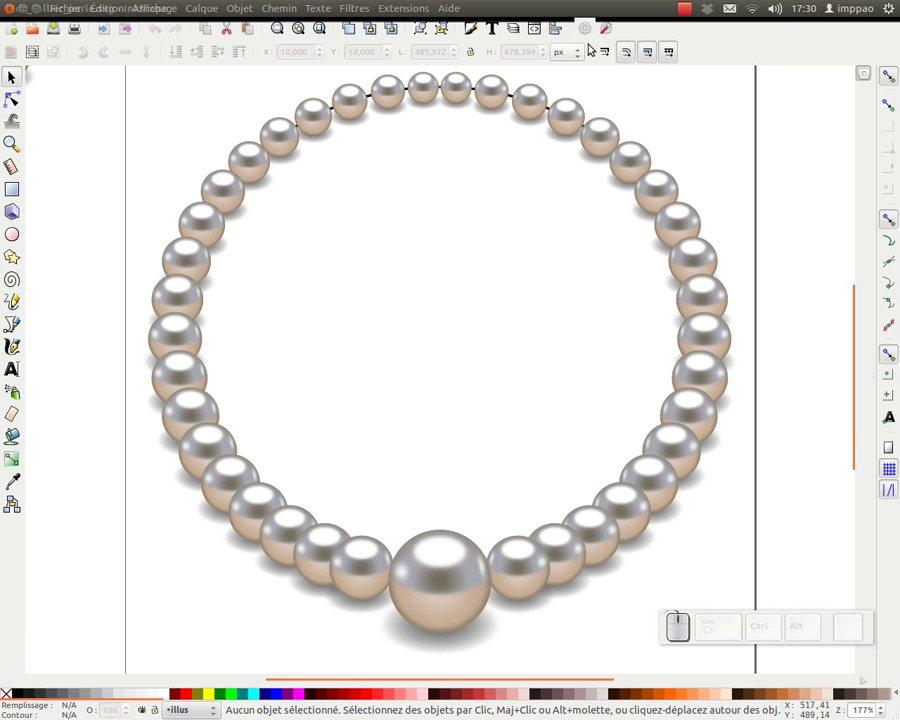
- Bring up the PNG export settings for the necklace page as collier_perle.png
{"action": "left_click", "coordinate": [798, 146]}
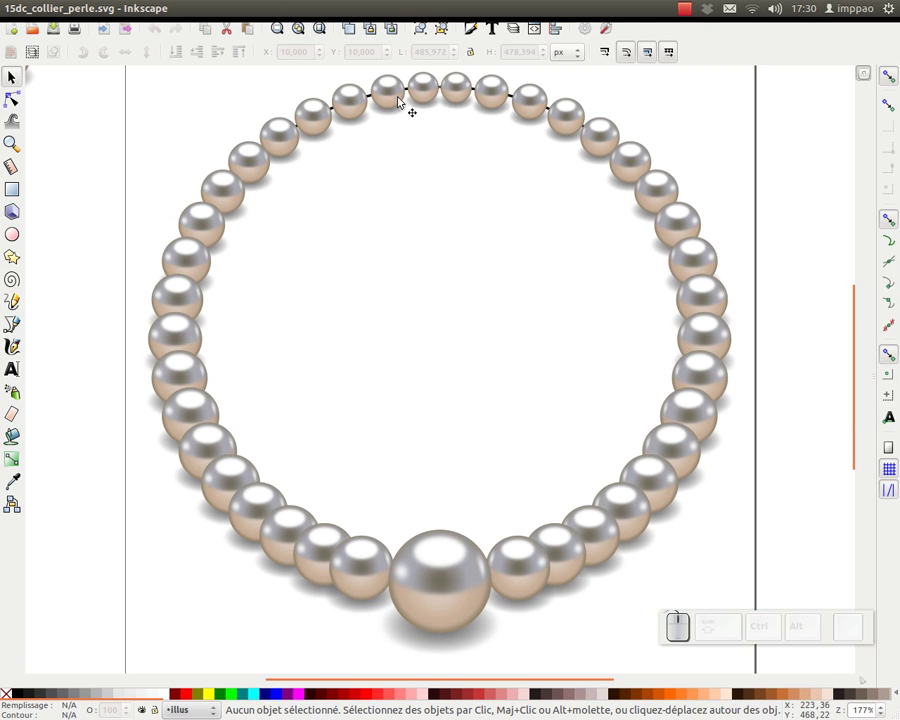
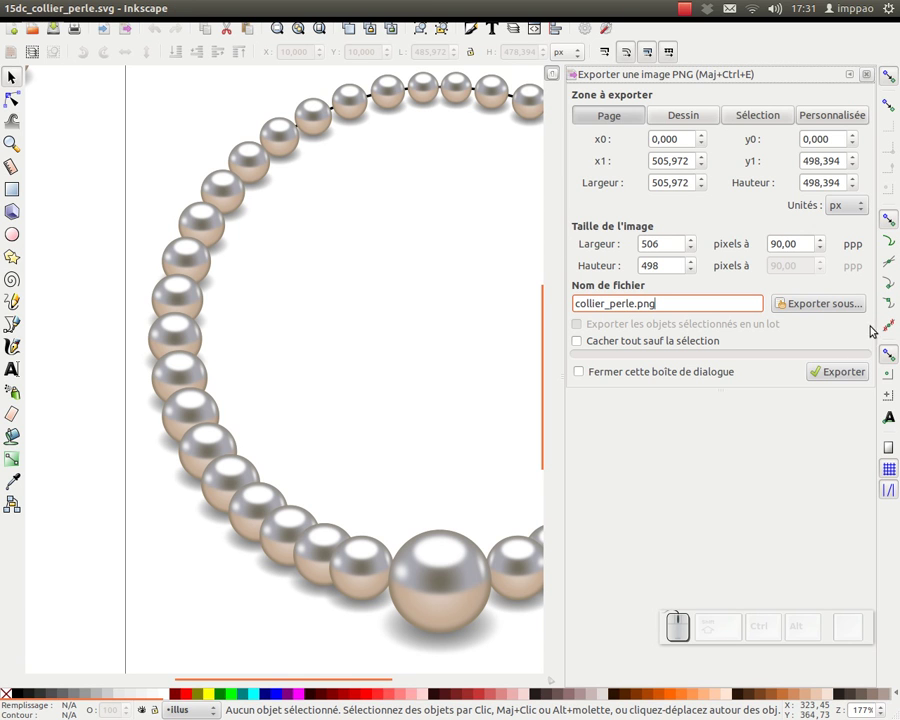
- Export the full page as collier_perle.png at 506×498 px, 90 ppp
{"action": "left_click", "coordinate": [859, 374]}
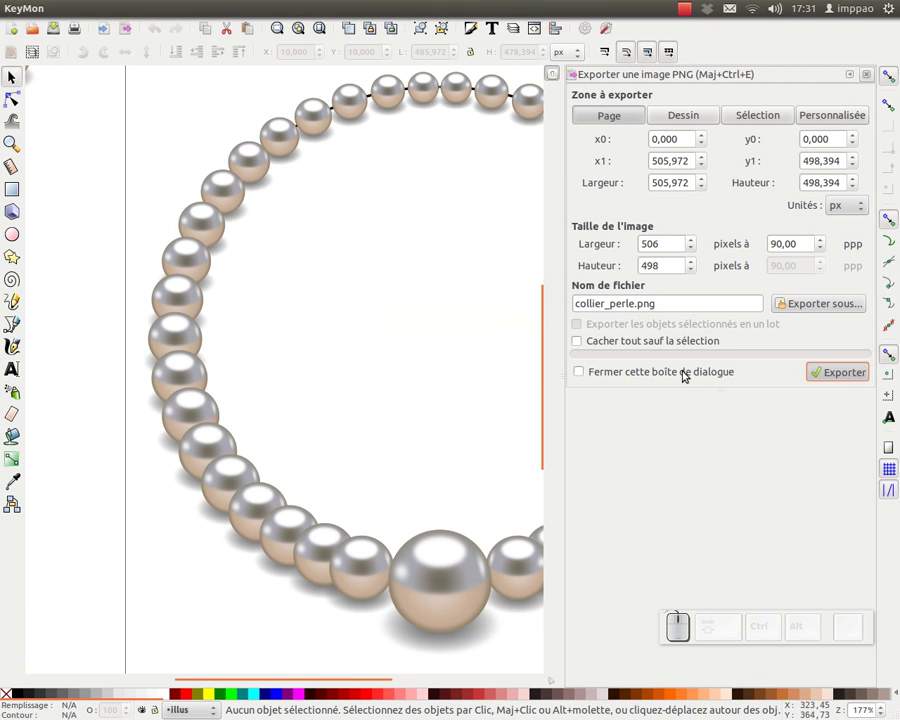
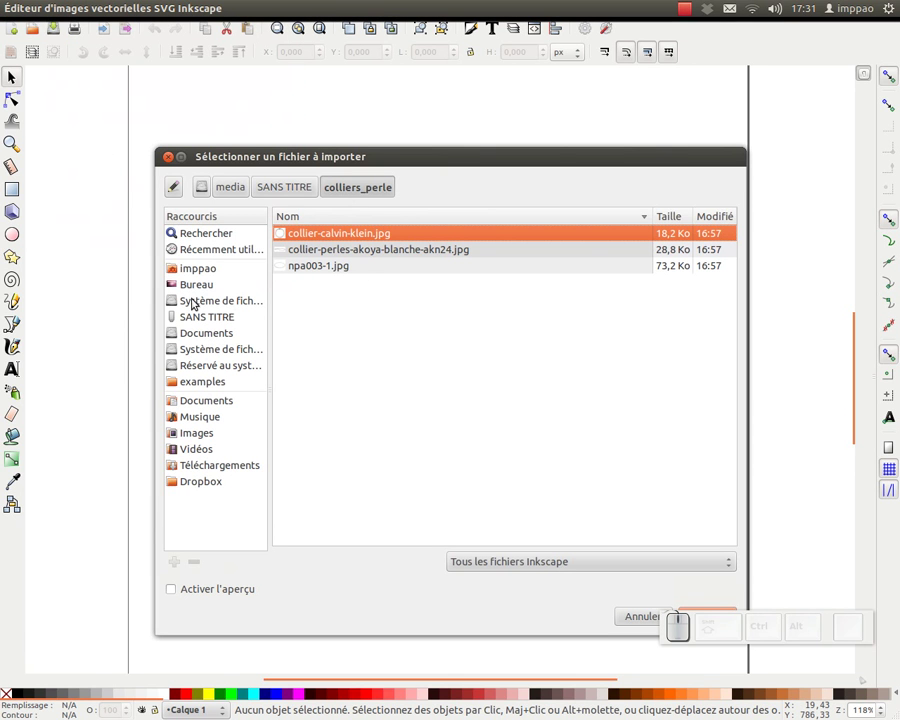
- Import collier_perle.png from the Bureau folder as a linked image
{"action": "left_click", "coordinate": [199, 287]}
{"action": "left_click", "coordinate": [325, 286]}
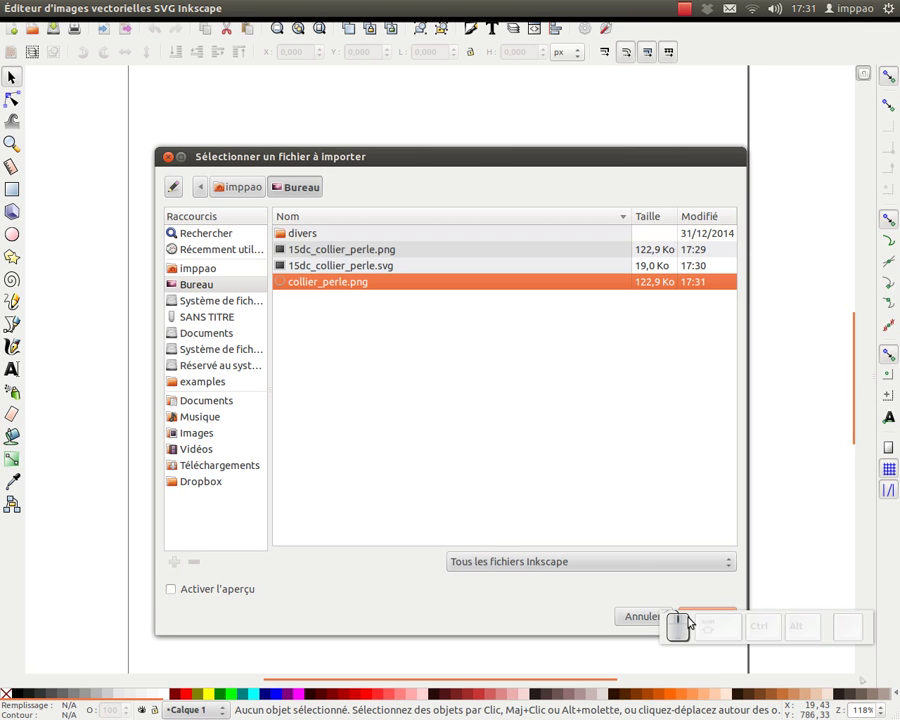
{"action": "key", "text": "Return"}
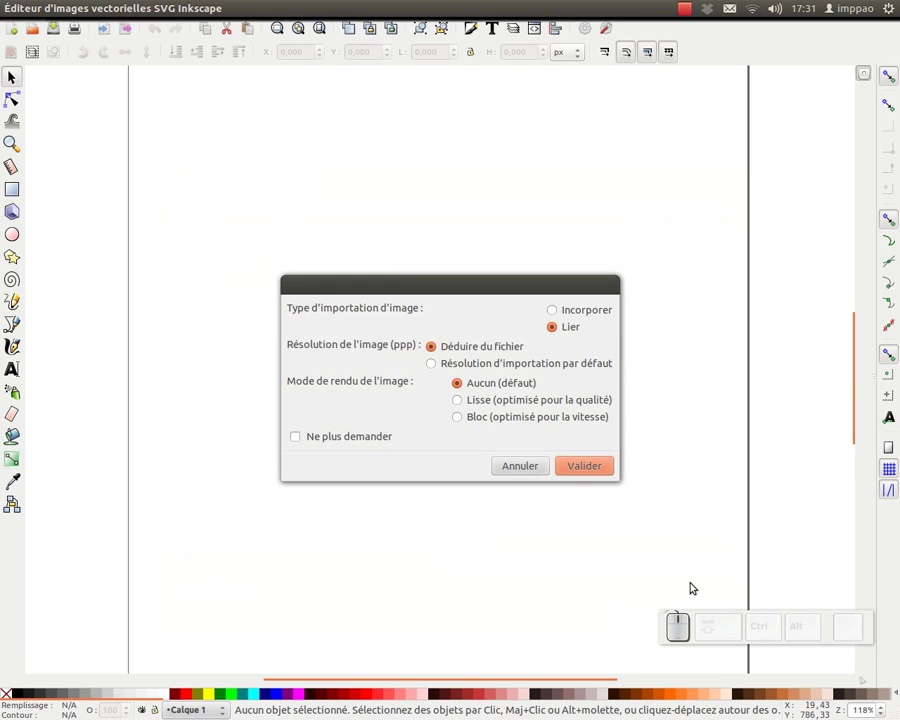
{"action": "left_click", "coordinate": [594, 467]}
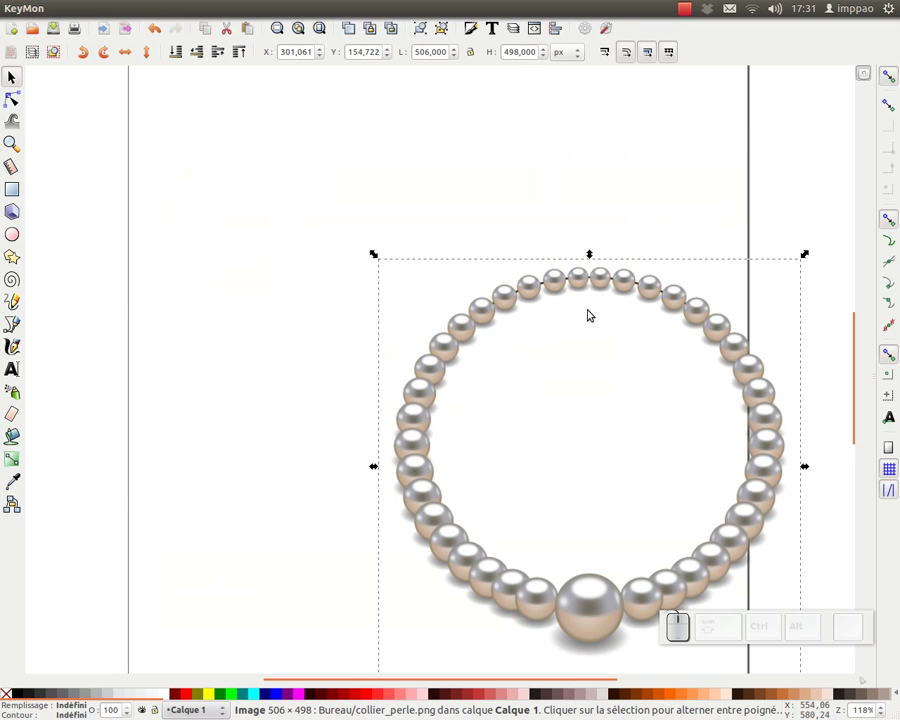
- Move the picture onto the page and resize the page to fit it at 506×498 px
{"action": "left_click_drag", "start_coordinate": [581, 288], "coordinate": [657, 18]}
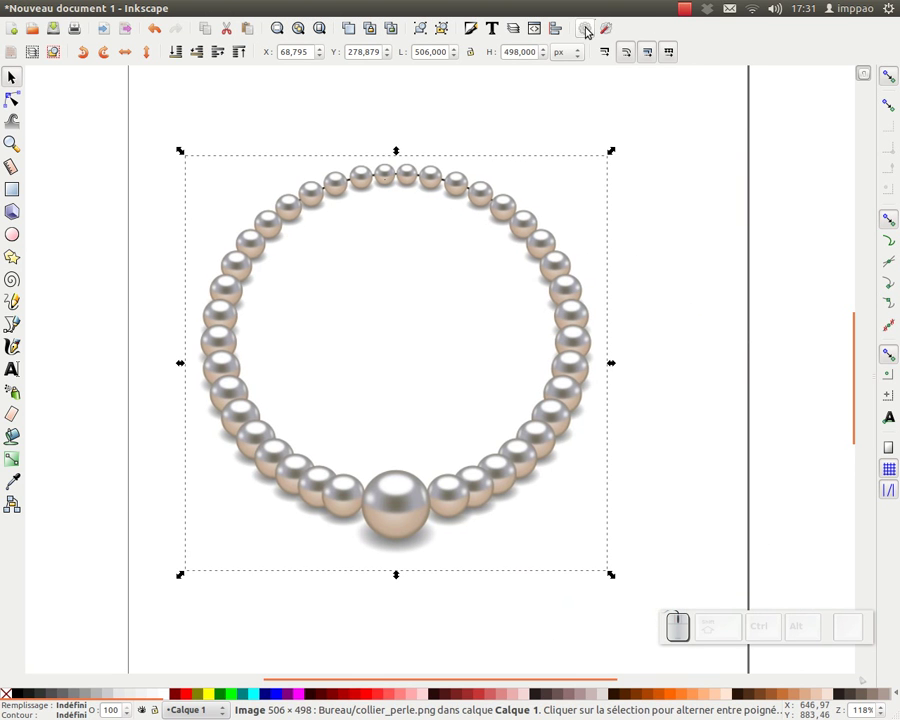
{"action": "left_click", "coordinate": [580, 79]}
{"action": "left_click", "coordinate": [288, 364]}
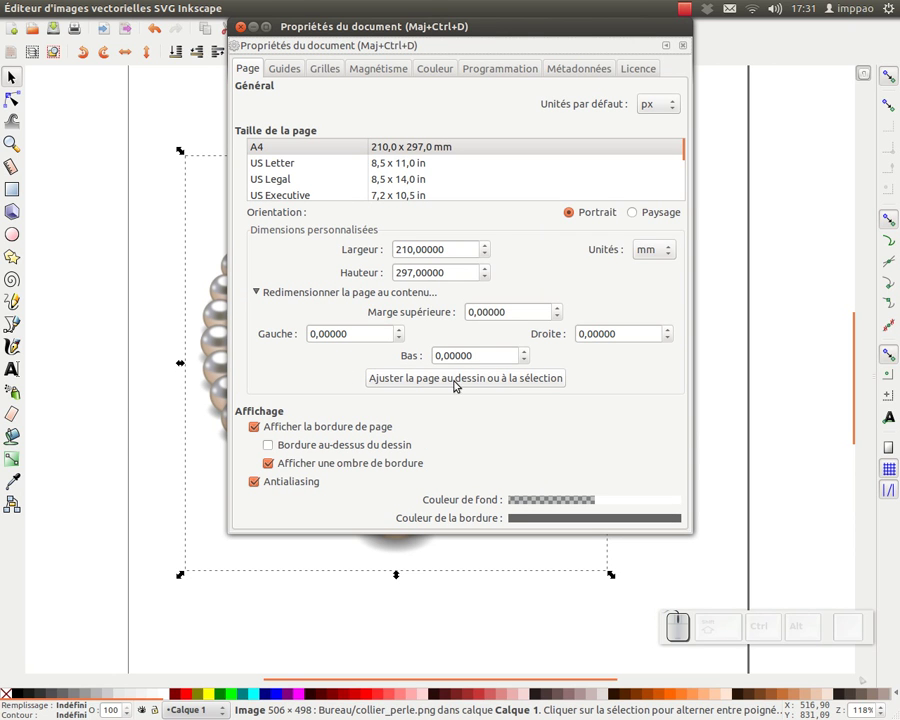
{"action": "left_click", "coordinate": [492, 381]}
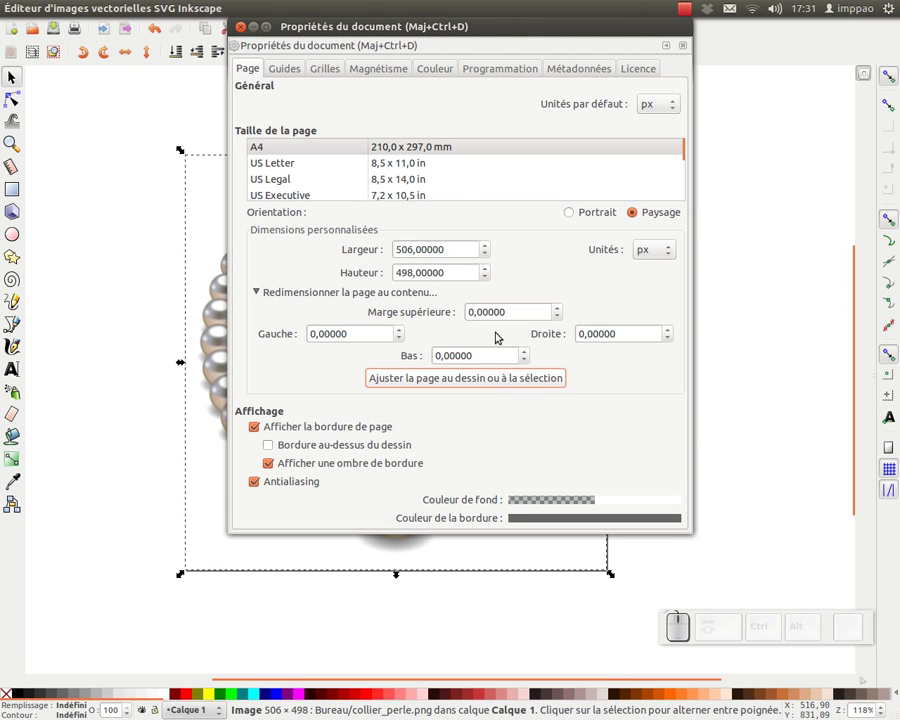
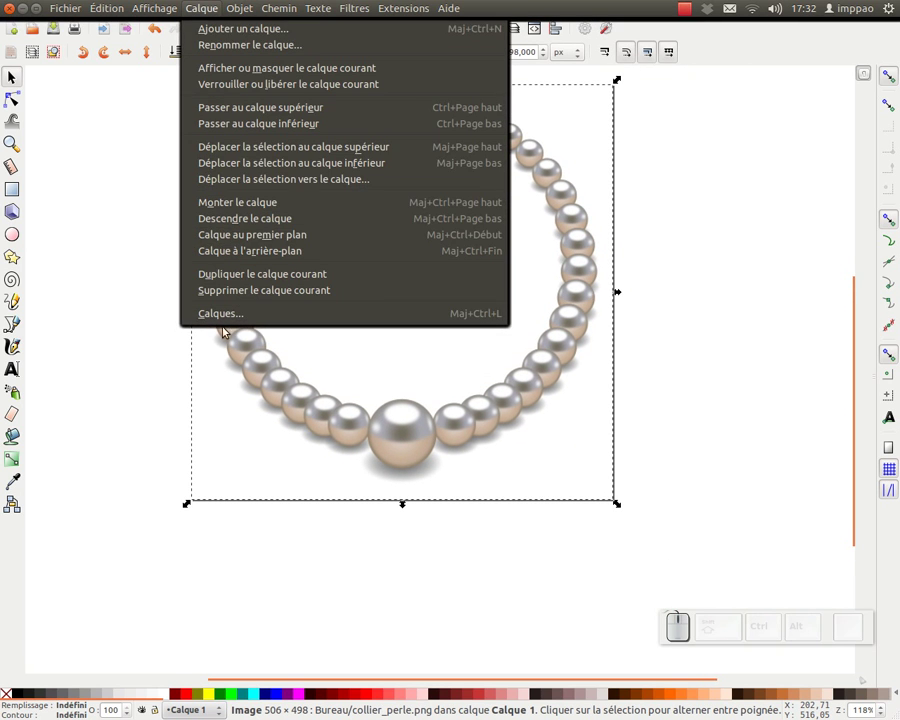
- Rename the reference picture's layer to modele and lock it
{"action": "left_click", "coordinate": [232, 321]}
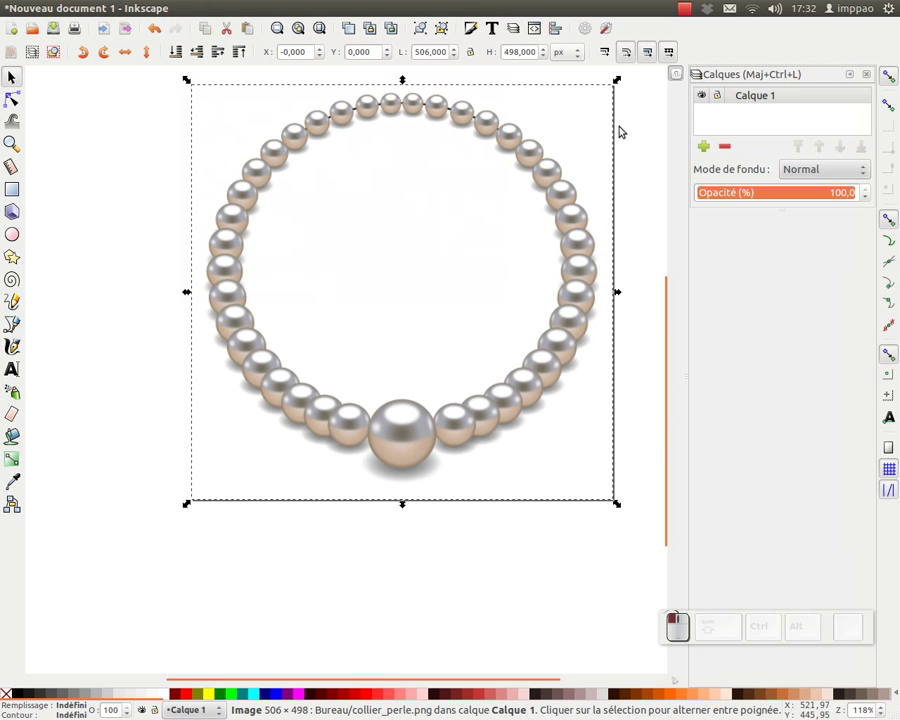
{"action": "left_click", "coordinate": [749, 95]}
{"action": "left_click", "coordinate": [759, 100]}
{"action": "key", "text": "Return"}
{"action": "left_click", "coordinate": [723, 97]}
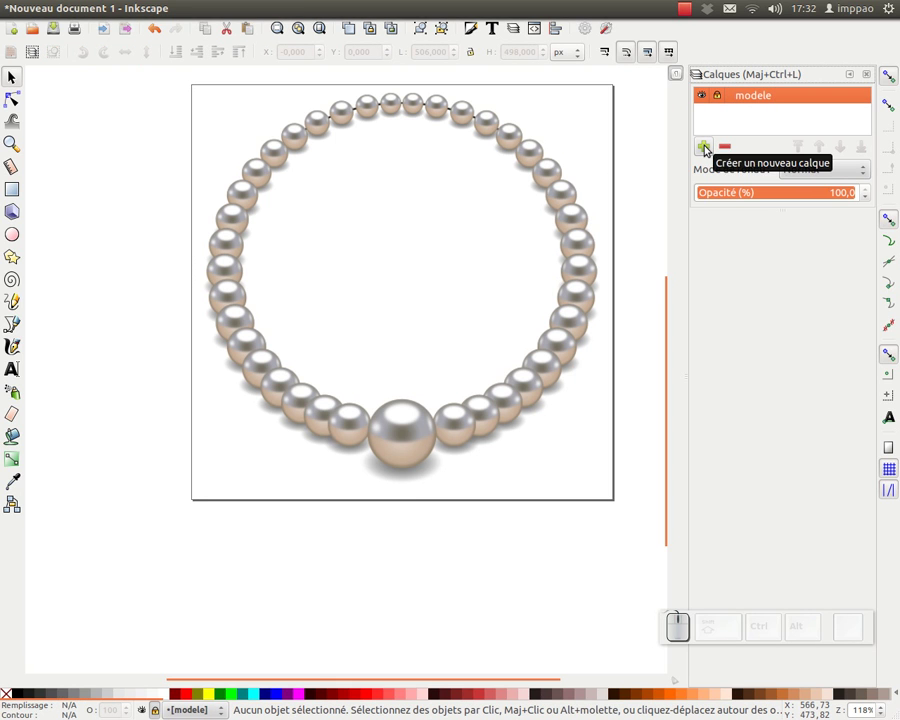
- Add a new layer named illus above modele as the current layer
{"action": "left_click", "coordinate": [708, 146]}
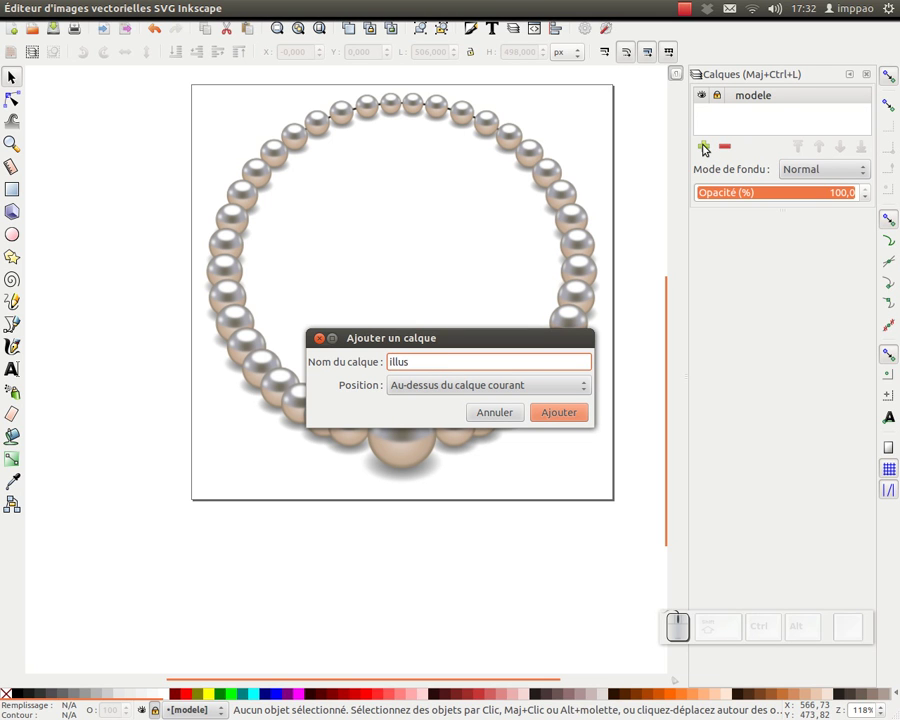
{"action": "key", "text": "Return"}
{"action": "left_click_drag", "start_coordinate": [470, 416], "coordinate": [367, 338]}
{"action": "left_click", "coordinate": [418, 232]}
{"action": "left_click", "coordinate": [712, 623]}
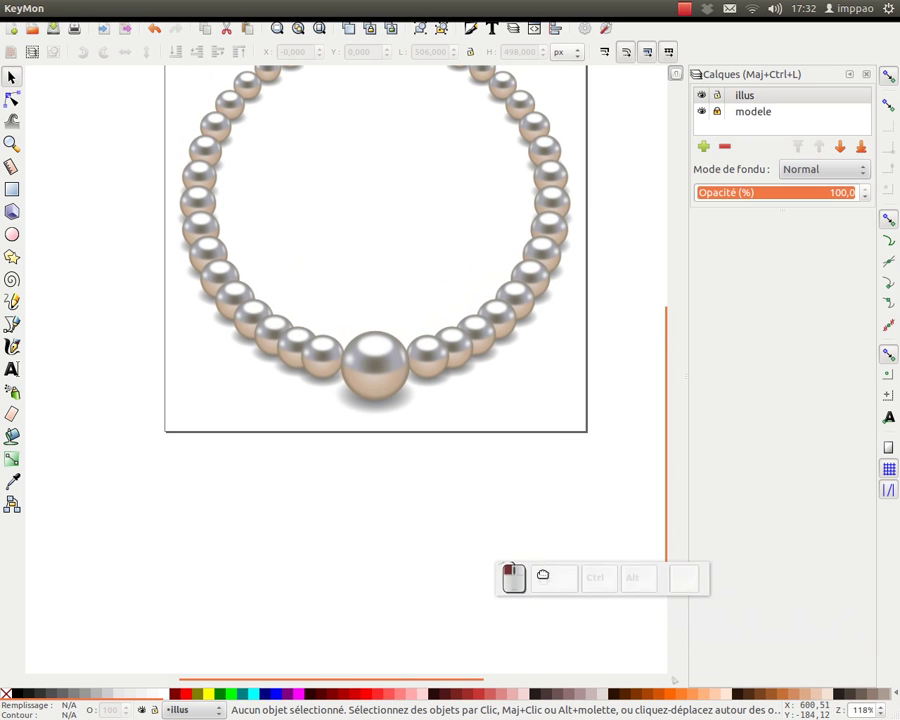
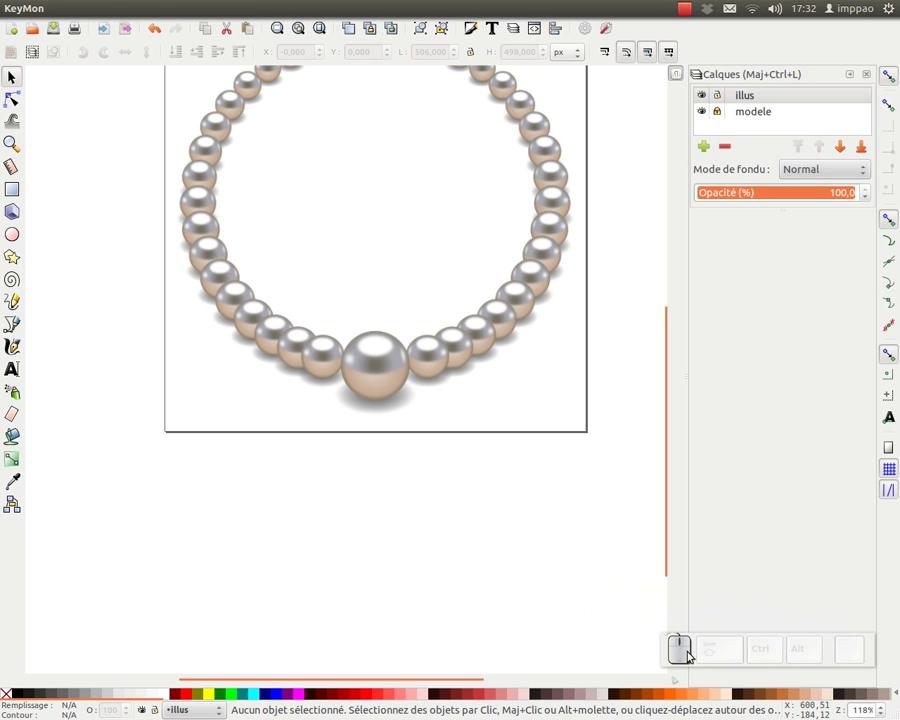
{"action": "left_click_drag", "start_coordinate": [635, 601], "coordinate": [719, 650]}
{"action": "right_click", "coordinate": [635, 601]}
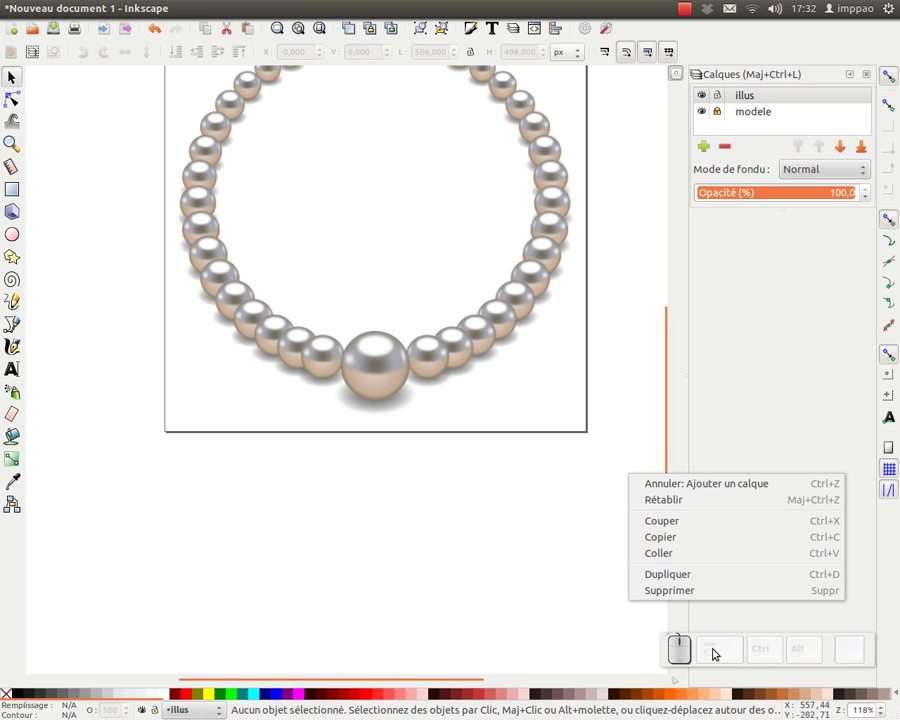
{"action": "left_click", "coordinate": [615, 615]}
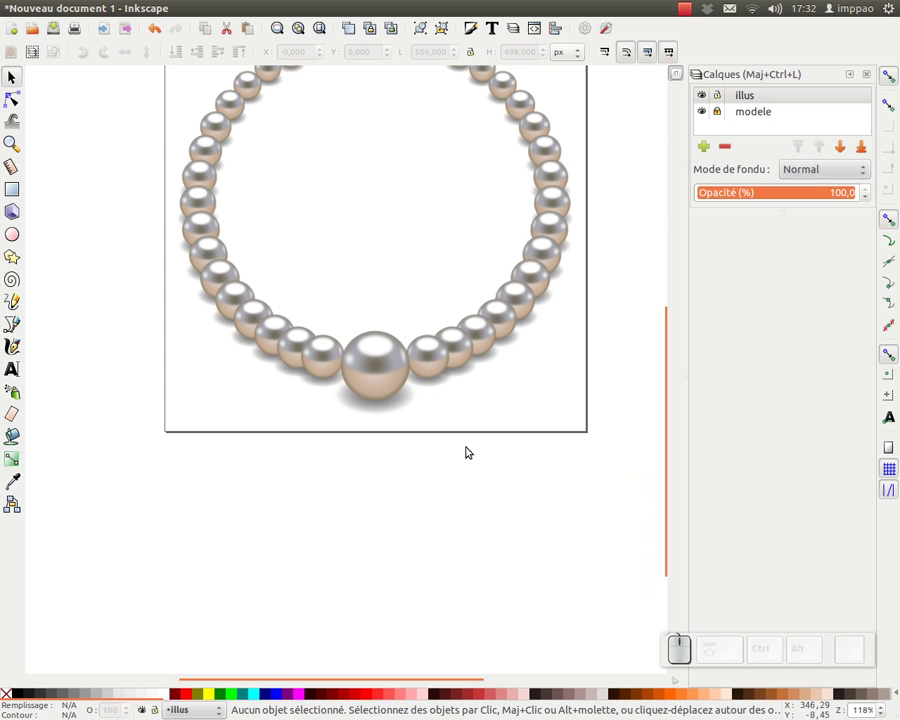
- Draw a circle below the page and sample the central pearl's beige colour onto its fill
{"action": "left_click_drag", "start_coordinate": [382, 214], "coordinate": [376, 541]}
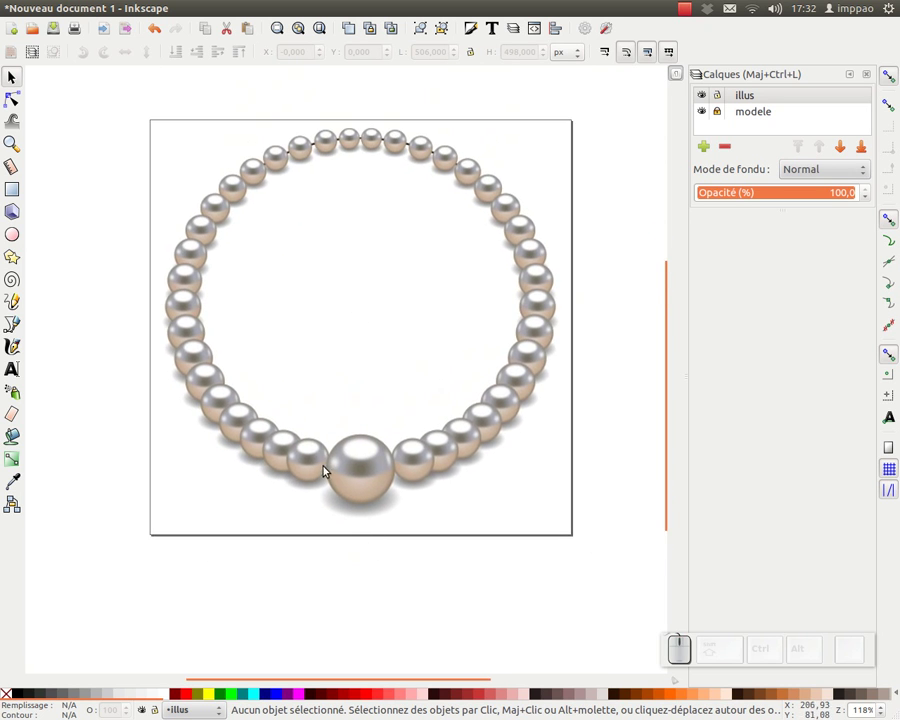
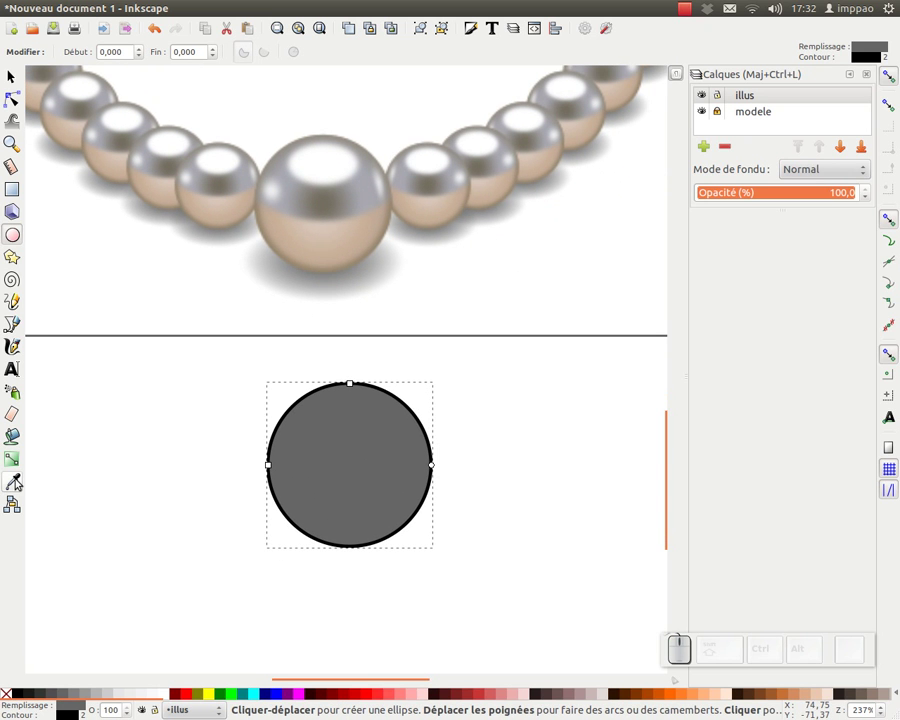
{"action": "left_click", "coordinate": [20, 479]}
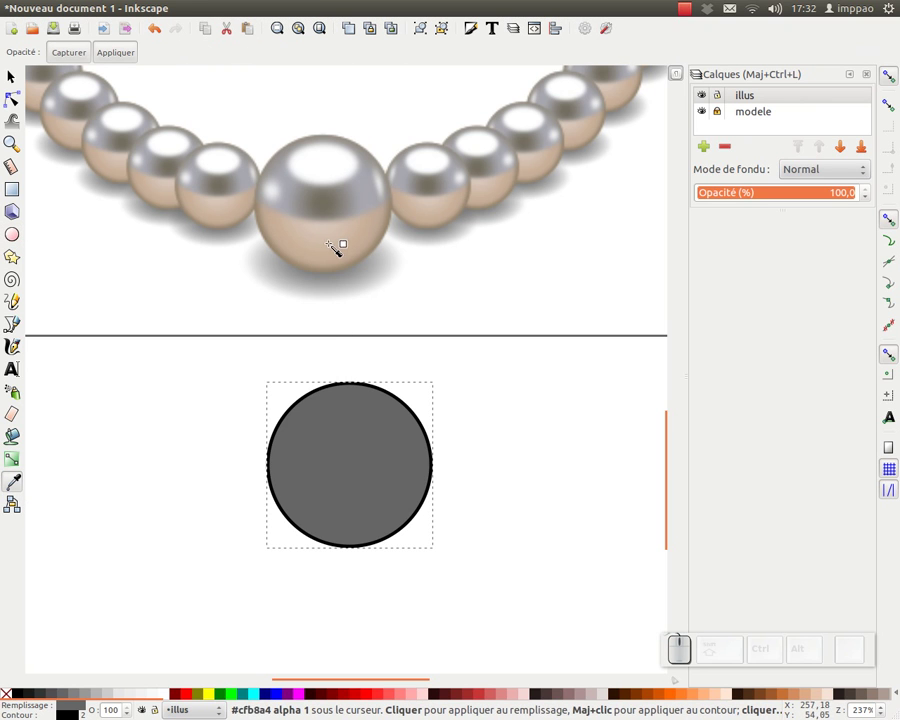
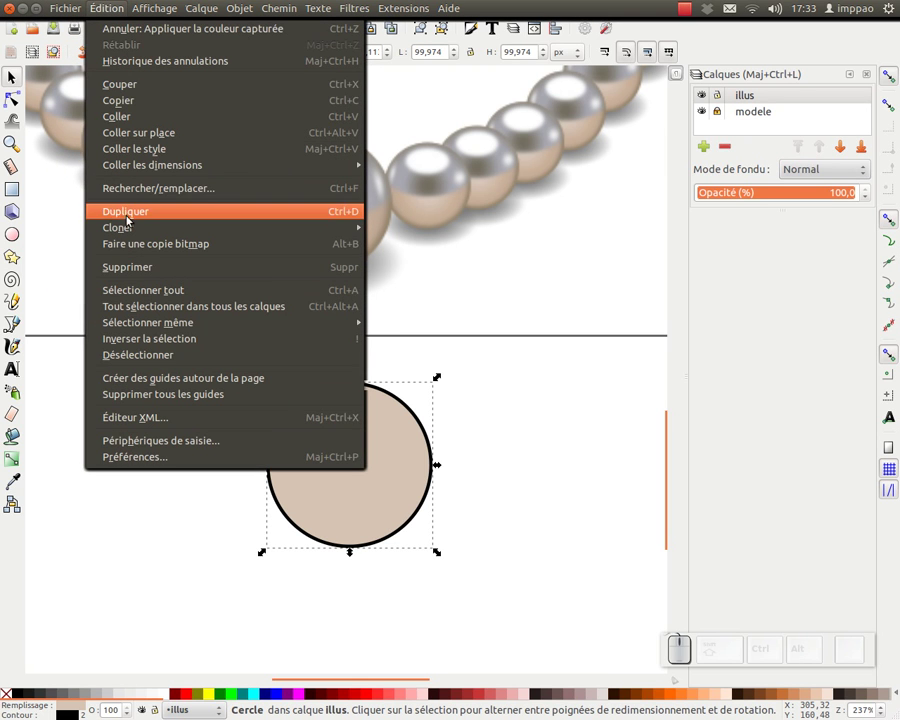
- Duplicate the beige circle, shrink the copy to about 89 px inside it, and select the outer circle
{"action": "left_click", "coordinate": [492, 396]}
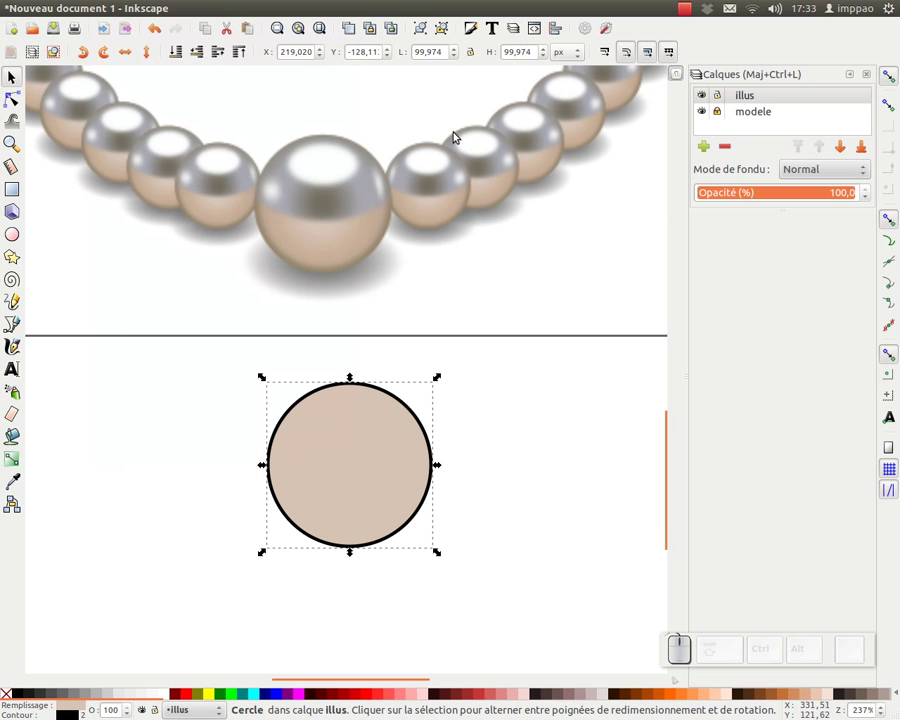
{"action": "key", "text": "ctrl+d"}
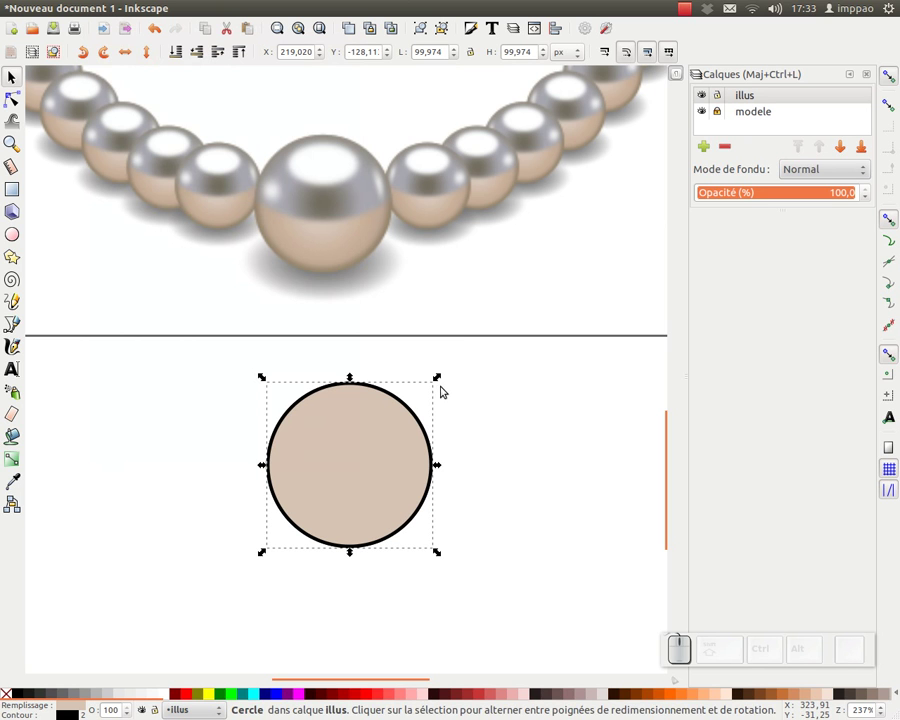
{"action": "left_click_drag", "start_coordinate": [444, 381], "coordinate": [335, 362]}
{"action": "left_click", "coordinate": [335, 358]}
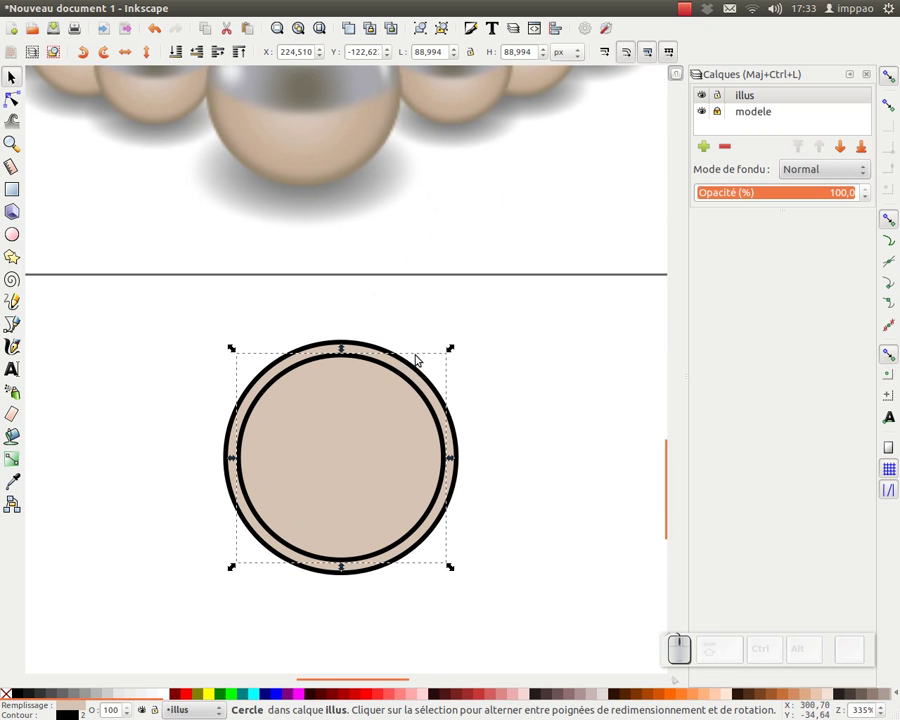
{"action": "left_click", "coordinate": [419, 341]}
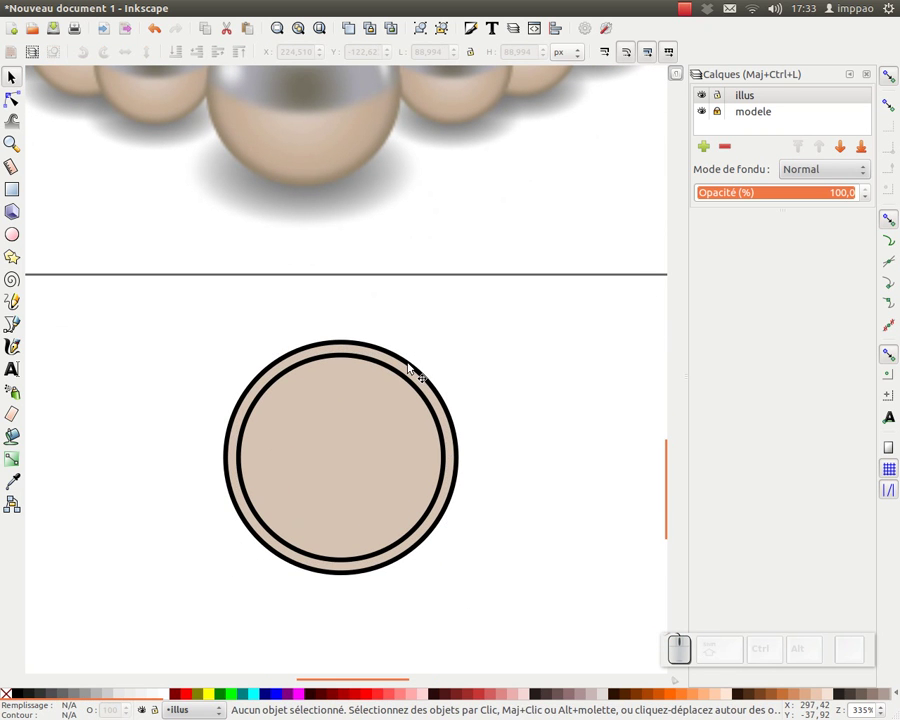
{"action": "left_click", "coordinate": [416, 369]}
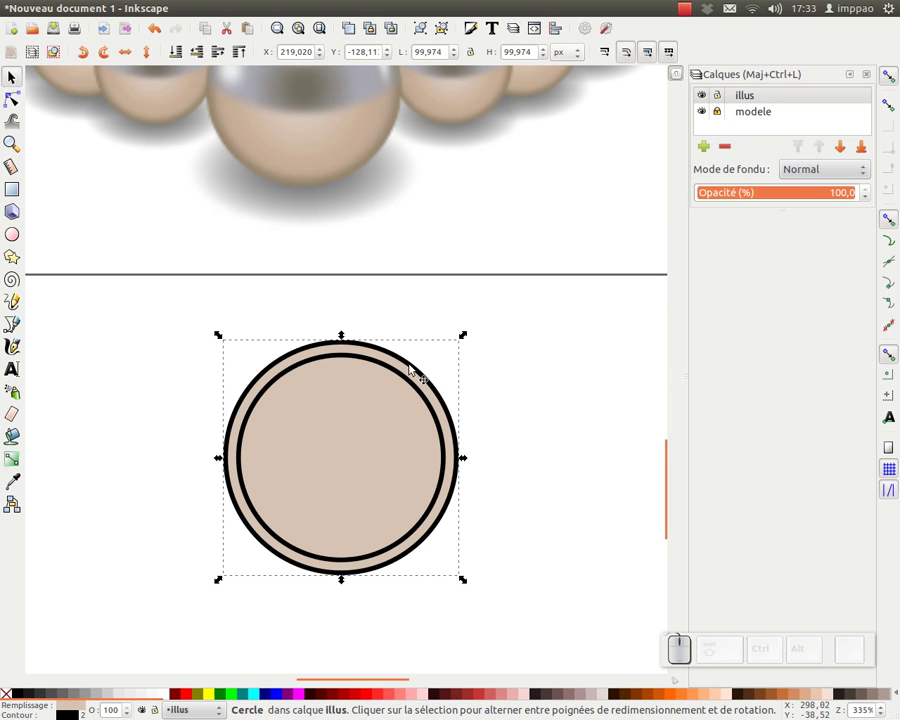
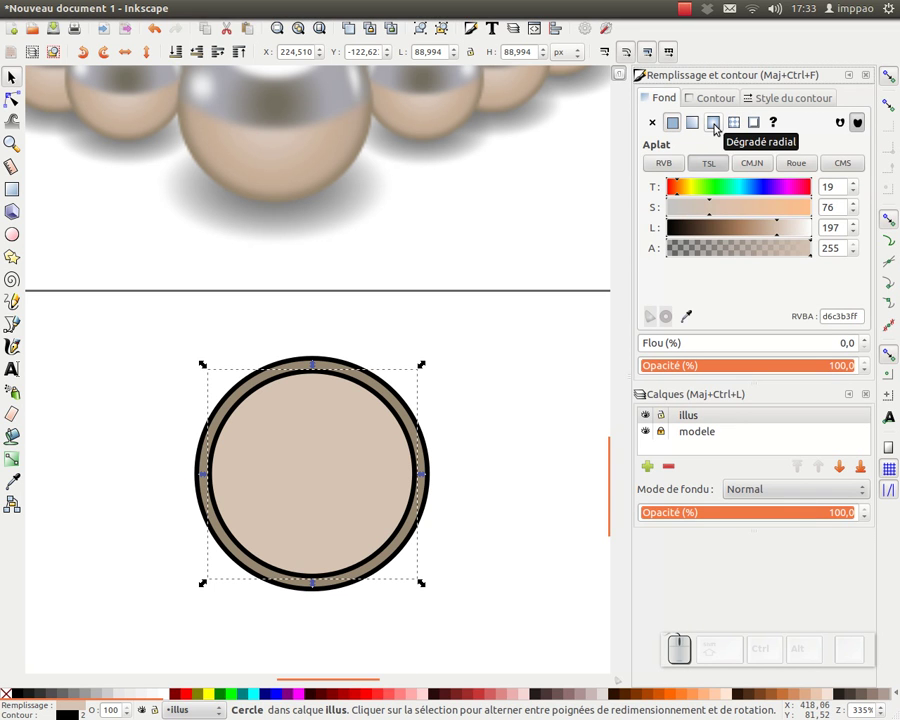
- Fill the inner circle with a radial gradient from pale beige d6c3b3 centre to a tan edge
{"action": "left_click", "coordinate": [720, 126]}
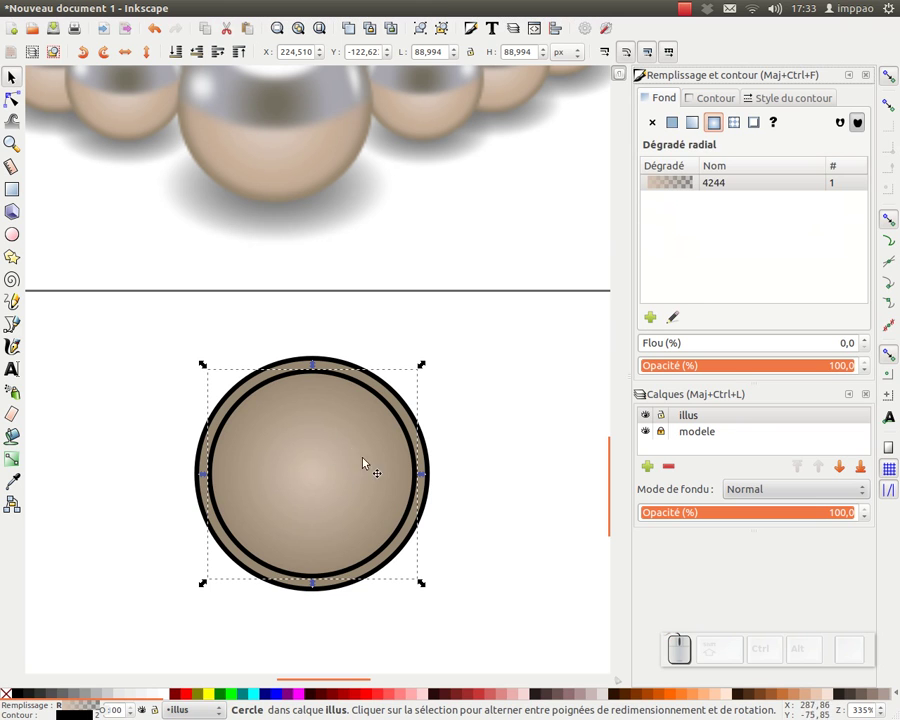
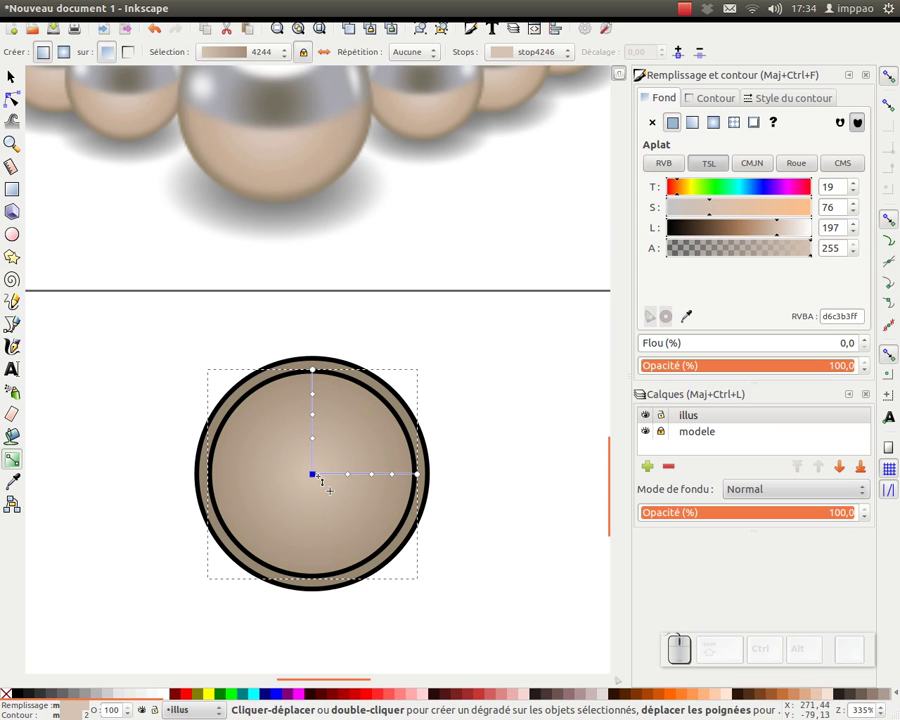
- Add an intermediate tan stop af9c87 at offset about 0.81 to the pearl's gradient
{"action": "key", "text": "ctrl+c"}
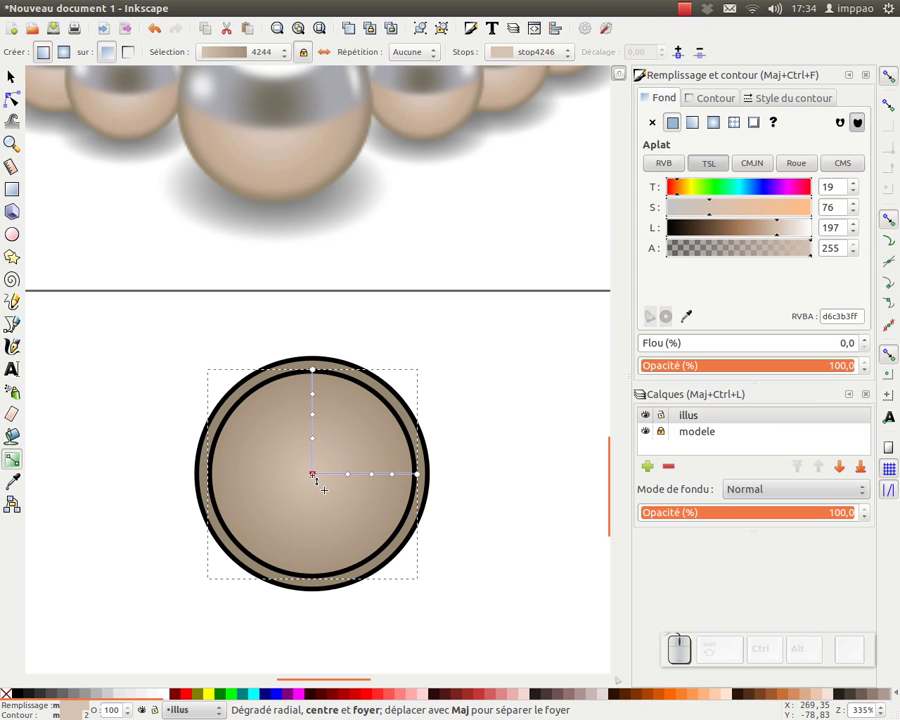
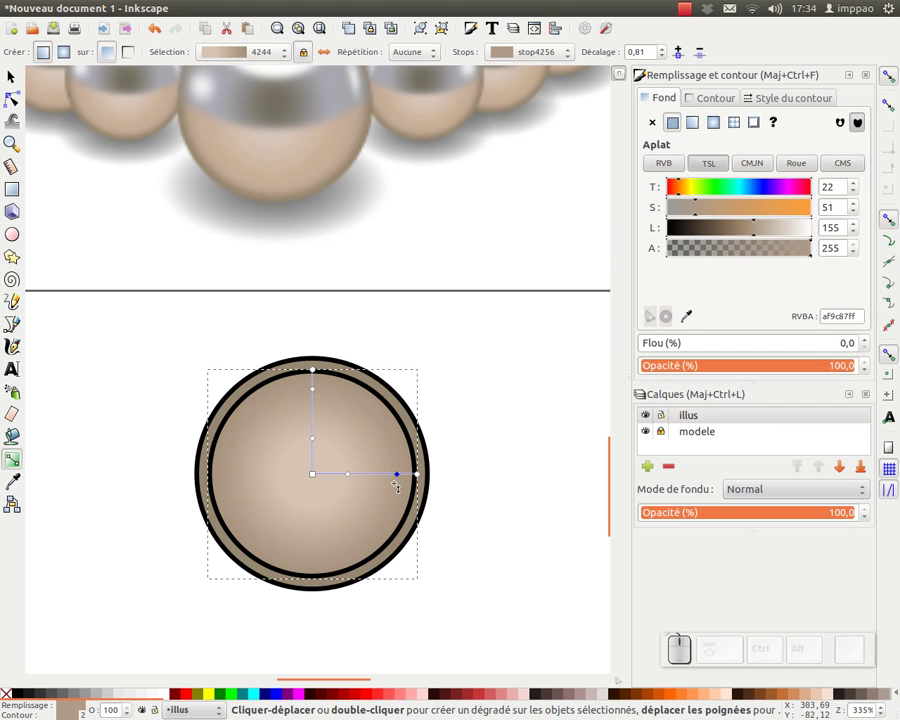
{"action": "key", "text": "Delete"}
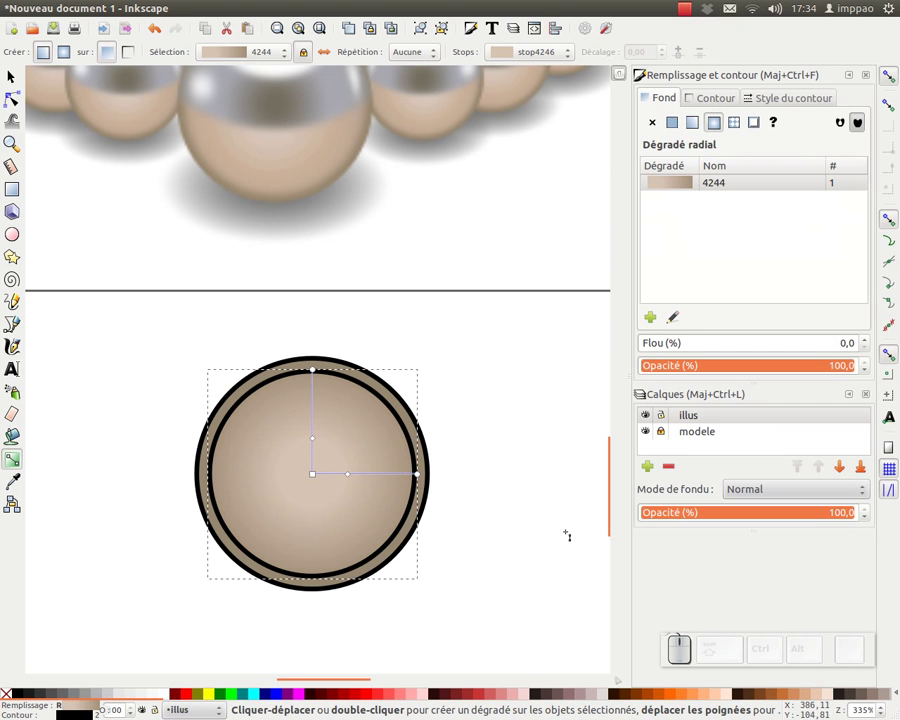
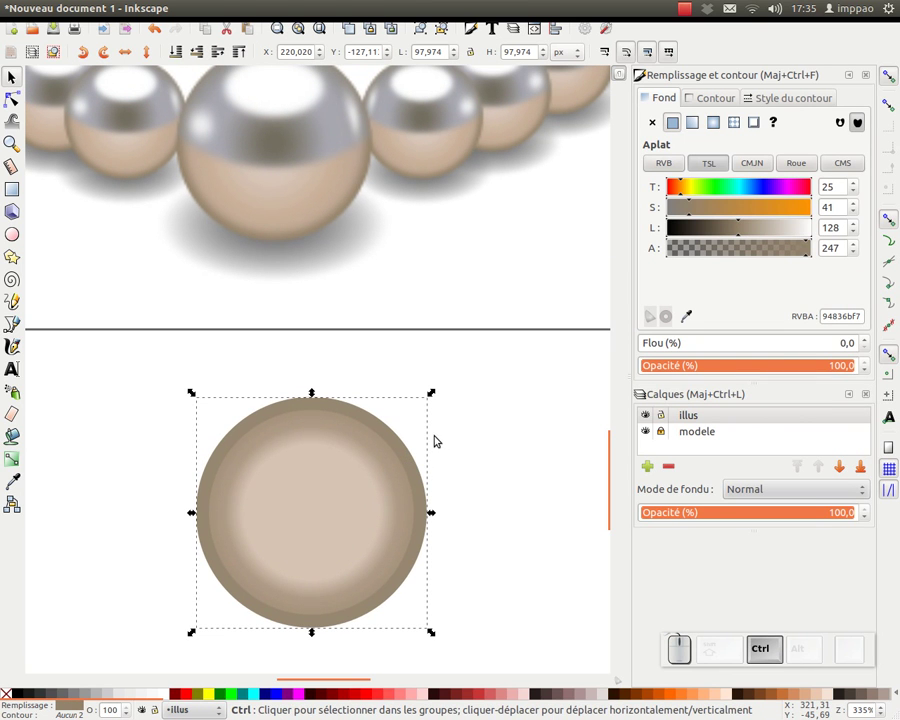
- Duplicate the dark brown base circle, move the copy up over the pearl and make it fully opaque
{"action": "key", "text": "ctrl+d"}
{"action": "left_click_drag", "start_coordinate": [335, 509], "coordinate": [336, 487]}
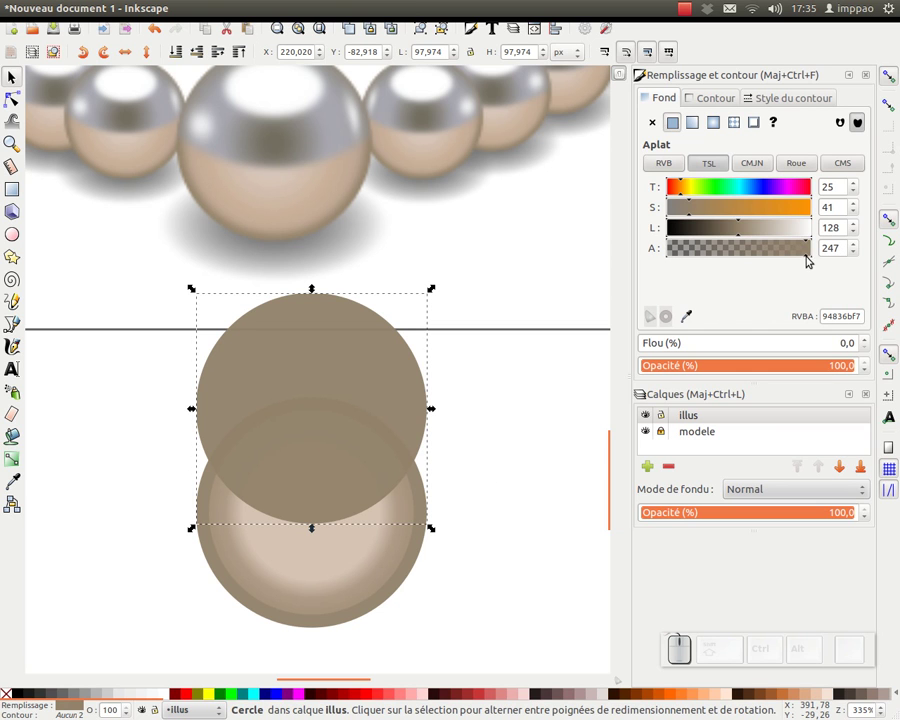
{"action": "left_click_drag", "start_coordinate": [812, 257], "coordinate": [393, 465]}
{"action": "left_click", "coordinate": [430, 491]}
{"action": "left_click", "coordinate": [815, 257]}
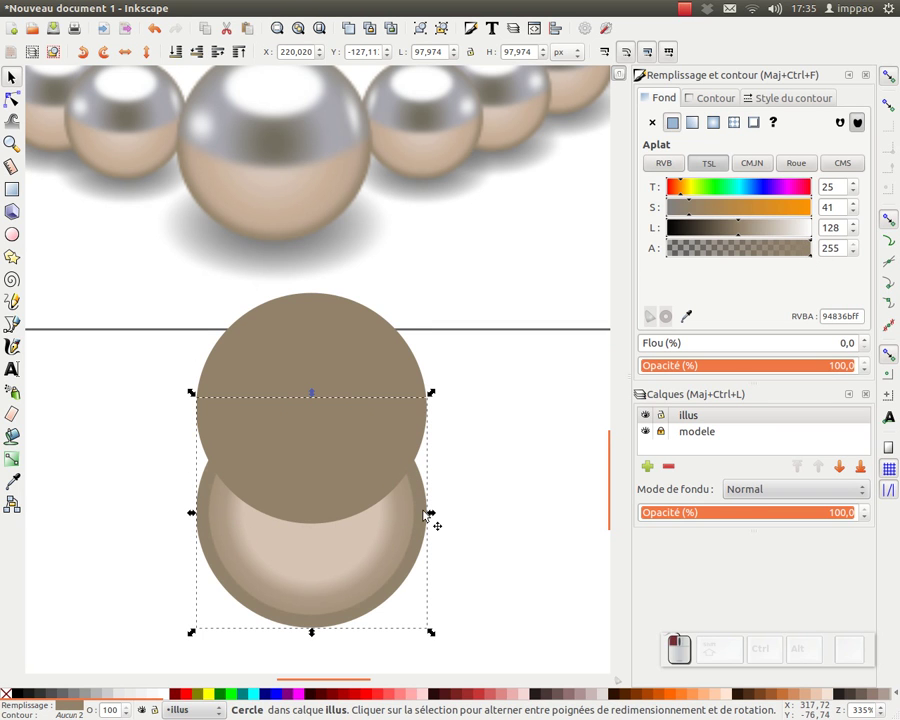
{"action": "left_click", "coordinate": [357, 552]}
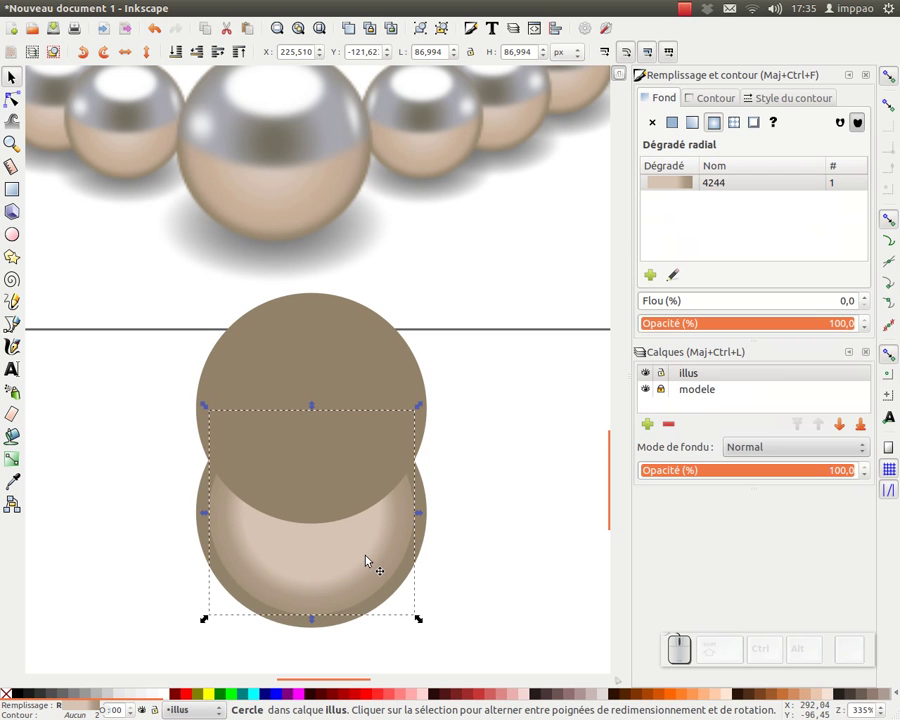
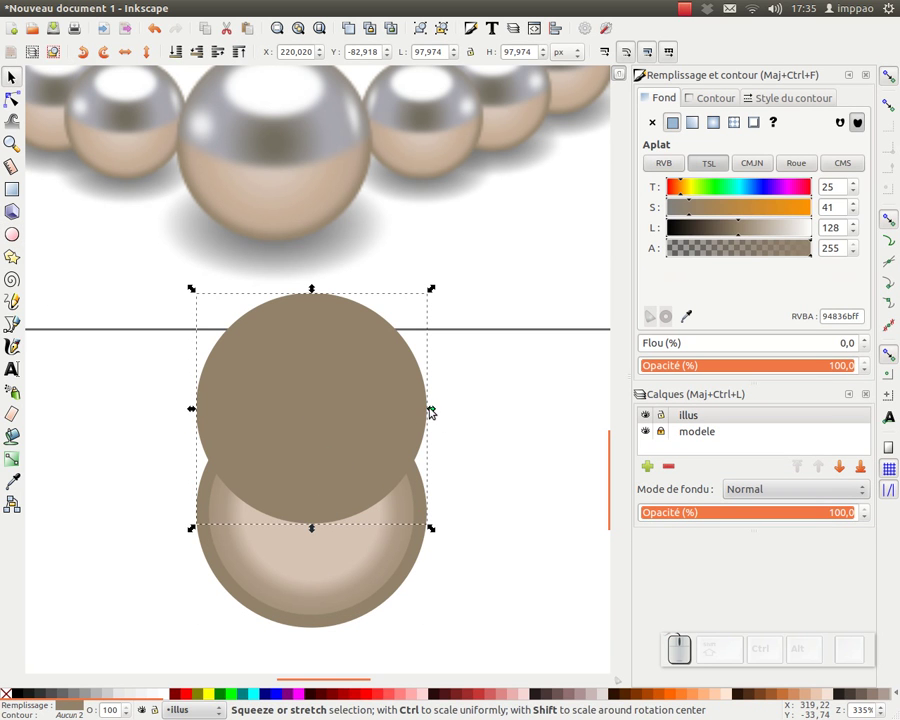
- Stretch the copy sideways into a wide ellipse over the pearl's upper half
{"action": "left_click_drag", "start_coordinate": [438, 411], "coordinate": [319, 528]}
{"action": "left_click_drag", "start_coordinate": [319, 530], "coordinate": [449, 544]}
{"action": "left_click", "coordinate": [429, 544]}
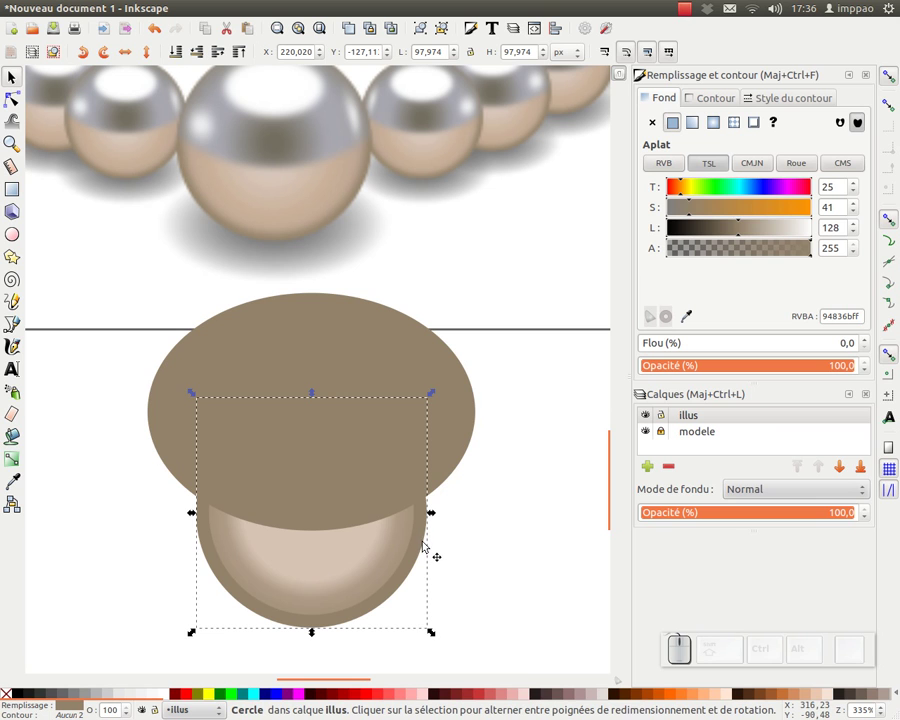
- Intersect a copy of the base circle with the wide ellipse, leaving a brown cap over the pearl's top
{"action": "key", "text": "ctrl+d"}
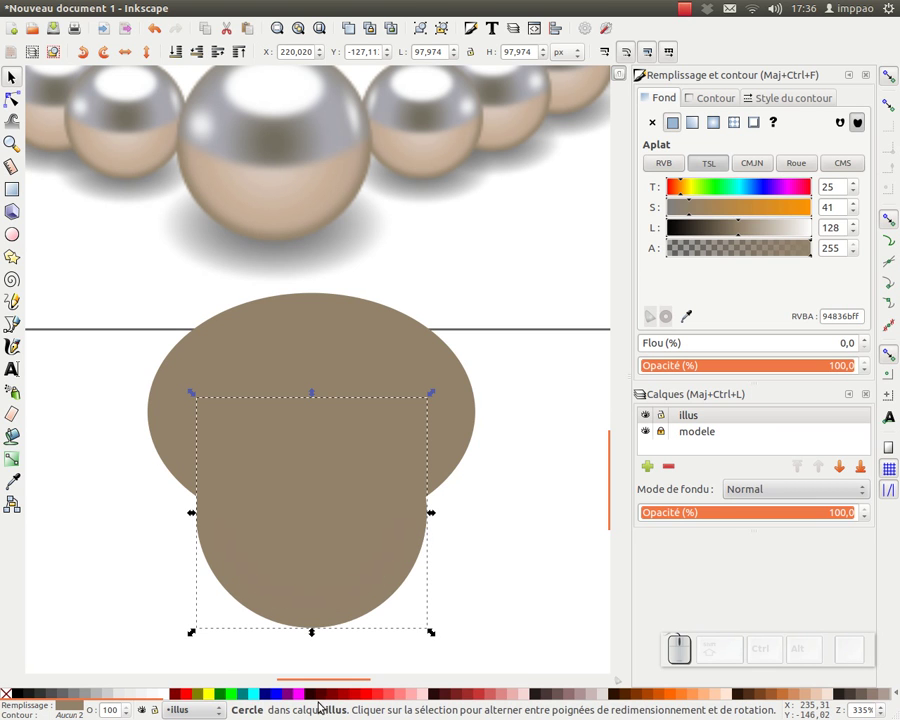
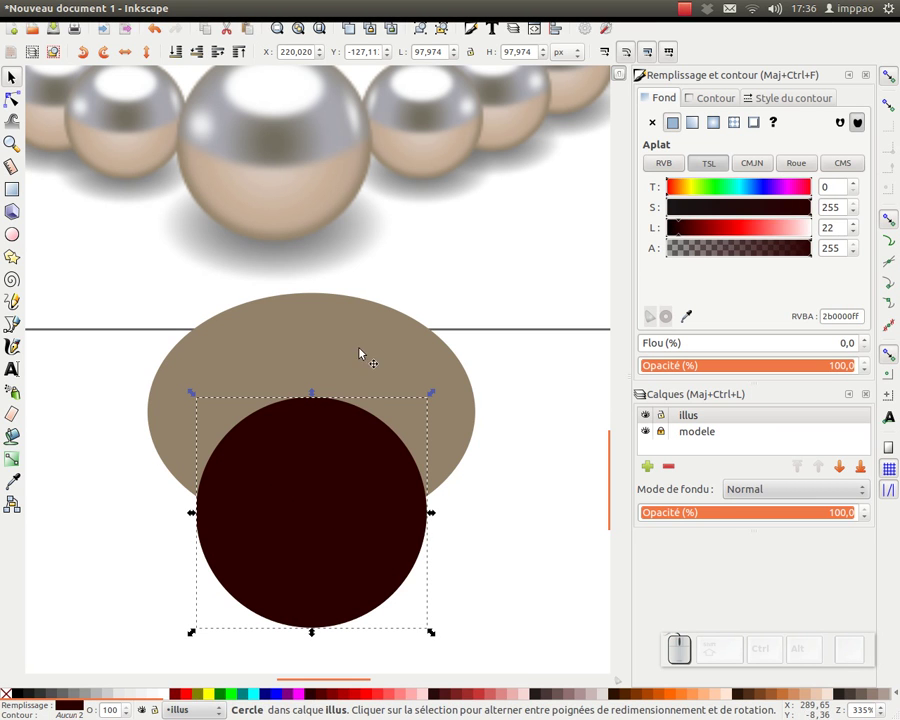
{"action": "left_click", "coordinate": [373, 376]}
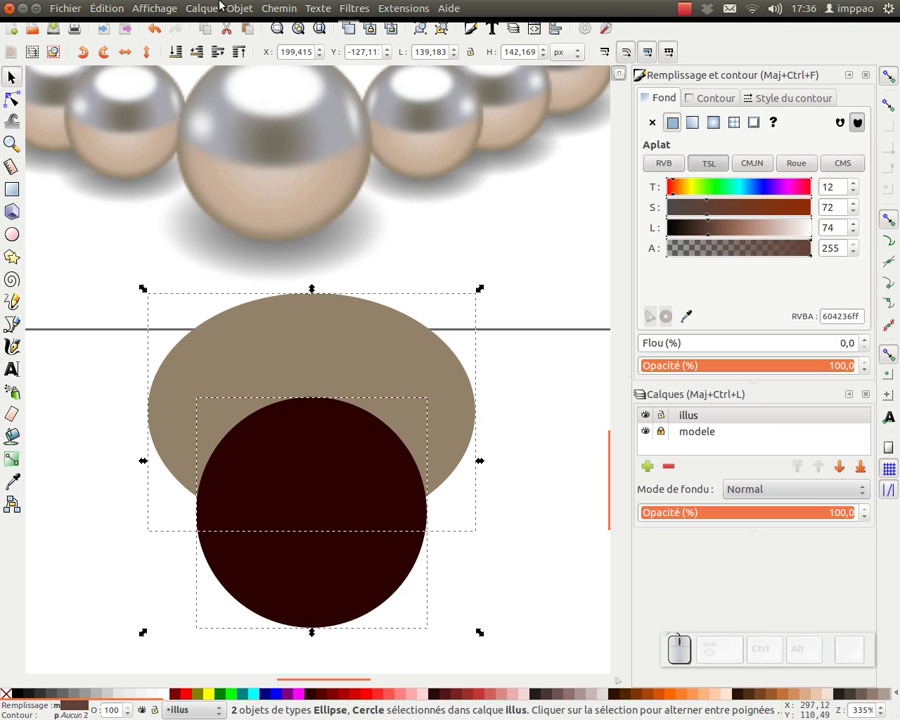
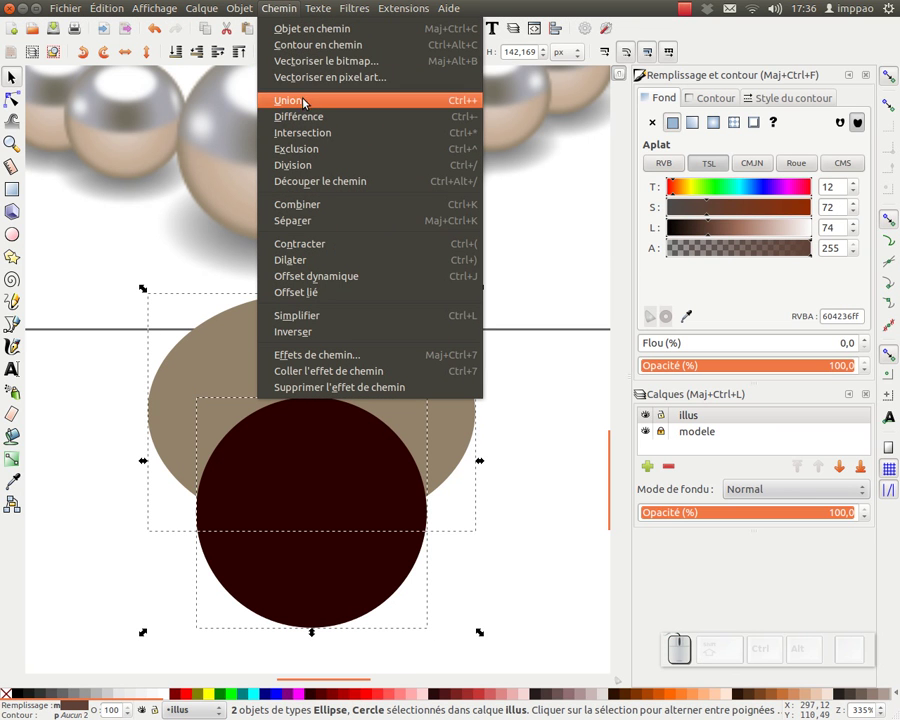
{"action": "left_click", "coordinate": [313, 138]}
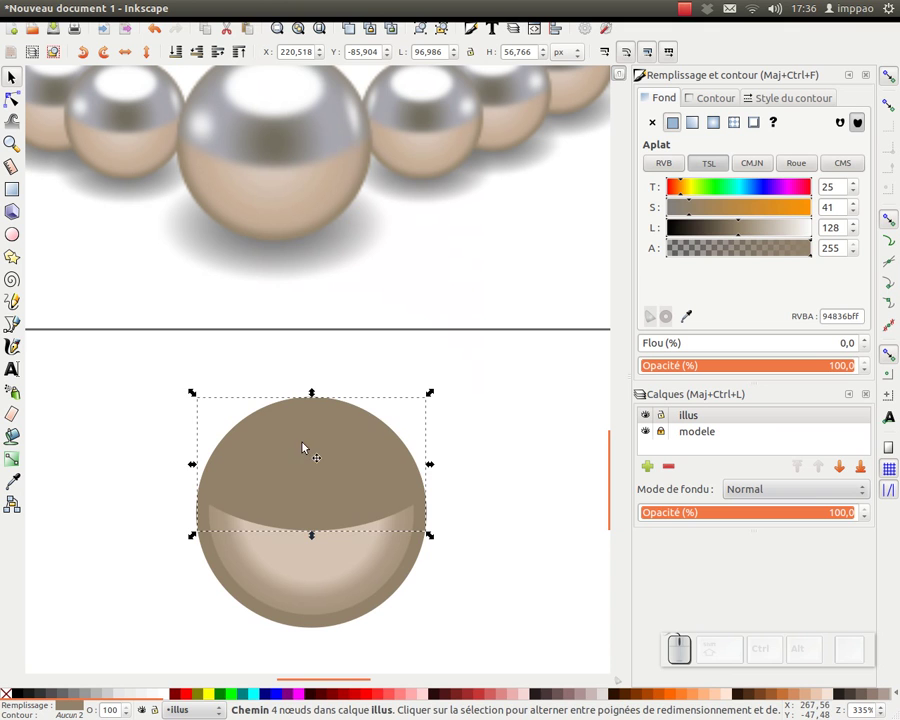
{"action": "left_click_drag", "start_coordinate": [331, 456], "coordinate": [34, 329]}
{"action": "key", "text": "ctrl+z"}
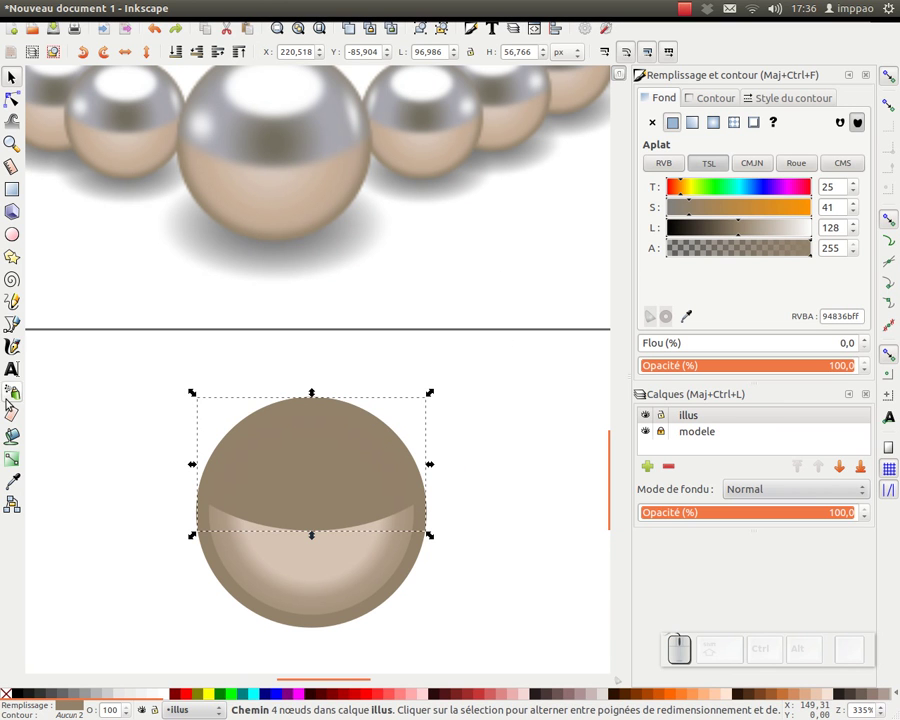
- Sample the reference pearl's grey with the Dropper and give the cap a radial gradient fill
{"action": "left_click", "coordinate": [18, 485]}
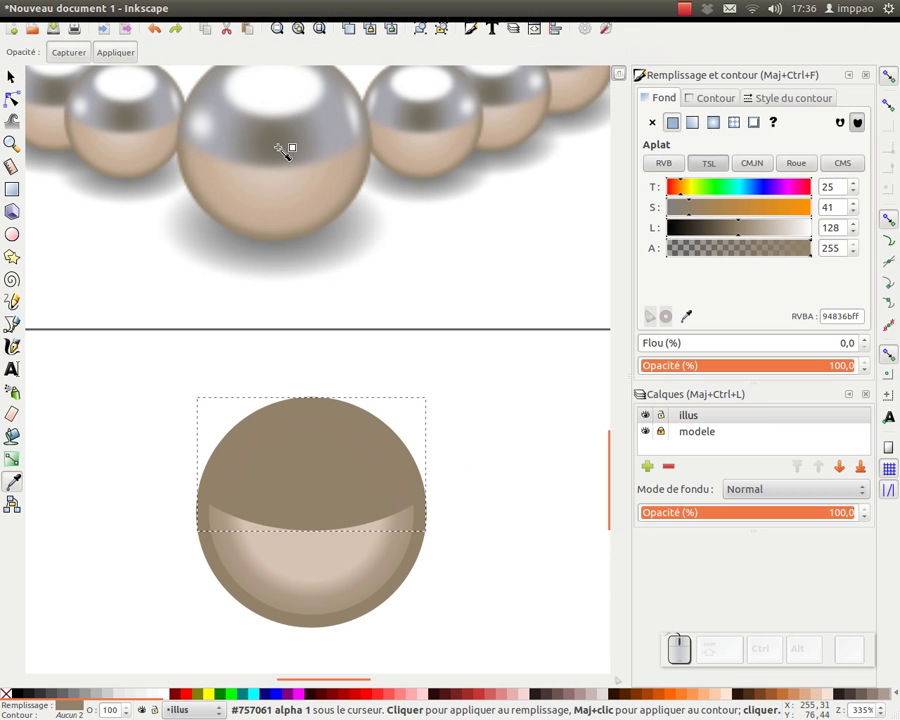
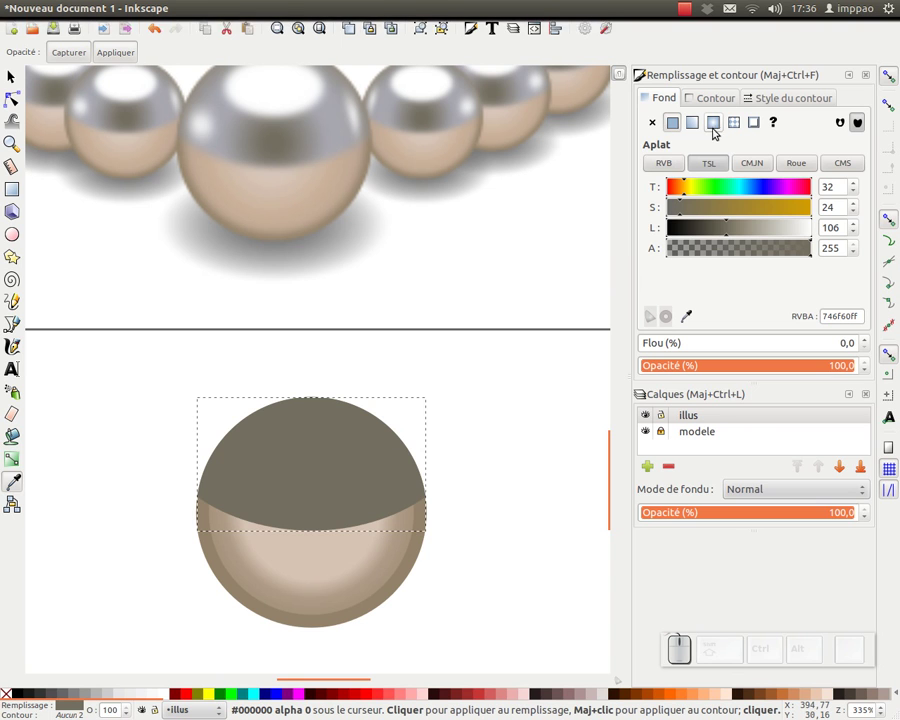
{"action": "left_click", "coordinate": [720, 124]}
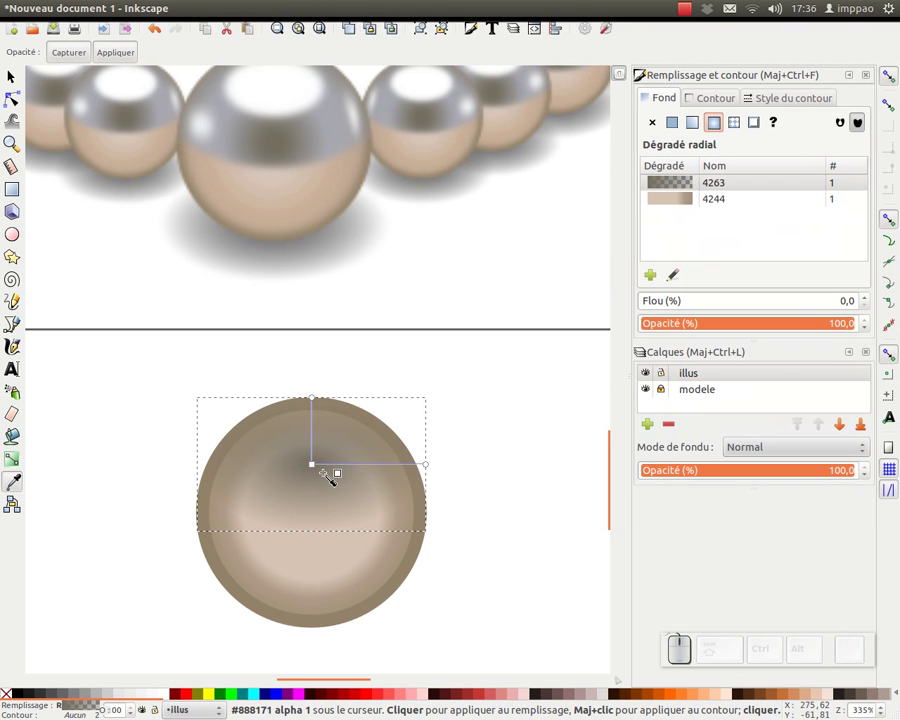
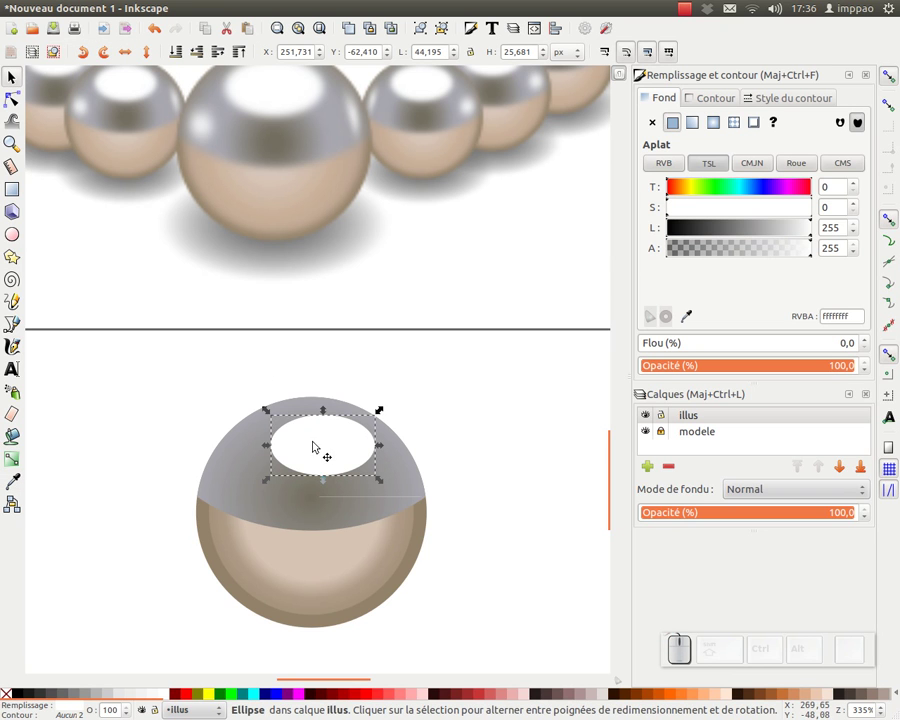
- Position the white highlight, select it with the grey cap and bring up Align and Distribute
{"action": "left_click_drag", "start_coordinate": [329, 449], "coordinate": [307, 500]}
{"action": "left_click", "coordinate": [253, 481]}
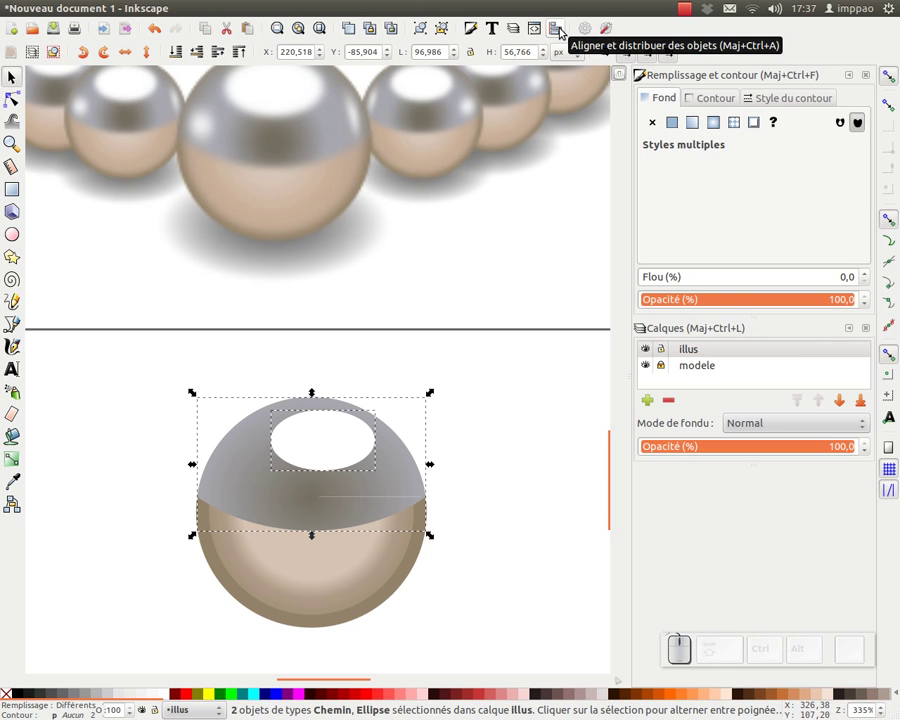
{"action": "left_click", "coordinate": [564, 28]}
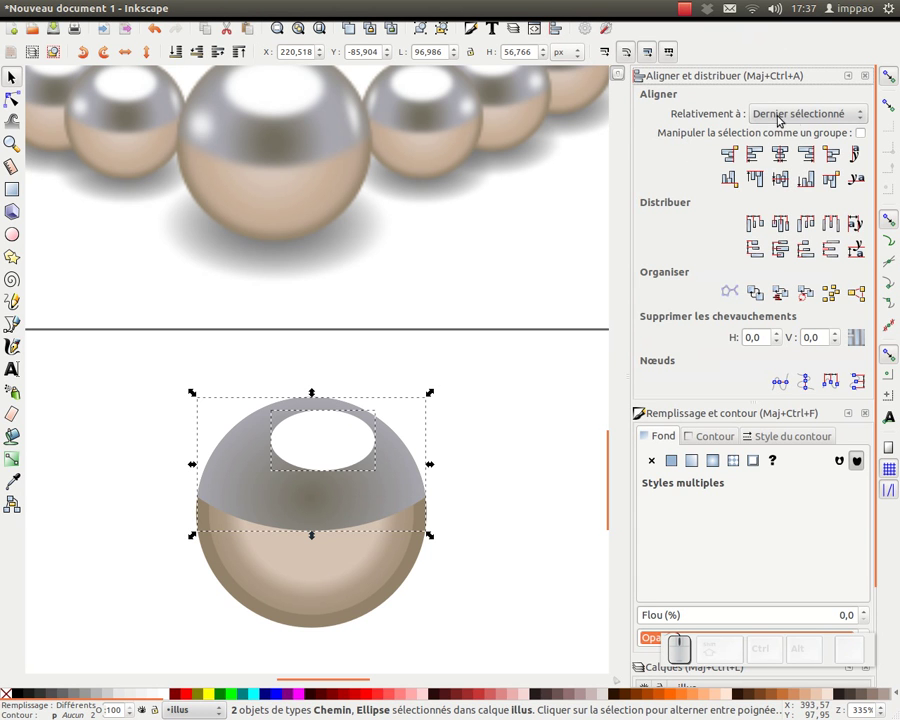
{"action": "left_click_drag", "start_coordinate": [513, 424], "coordinate": [351, 441]}
- Centre the highlight on the cap's vertical axis and deselect everything
{"action": "left_click", "coordinate": [343, 499]}
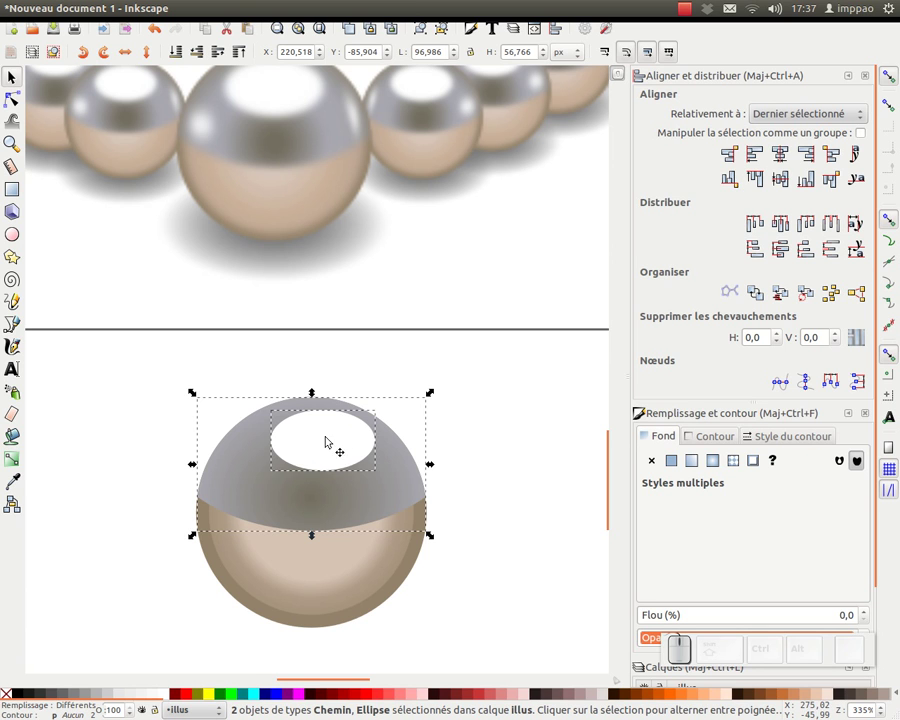
{"action": "left_click", "coordinate": [792, 158]}
{"action": "left_click", "coordinate": [549, 393]}
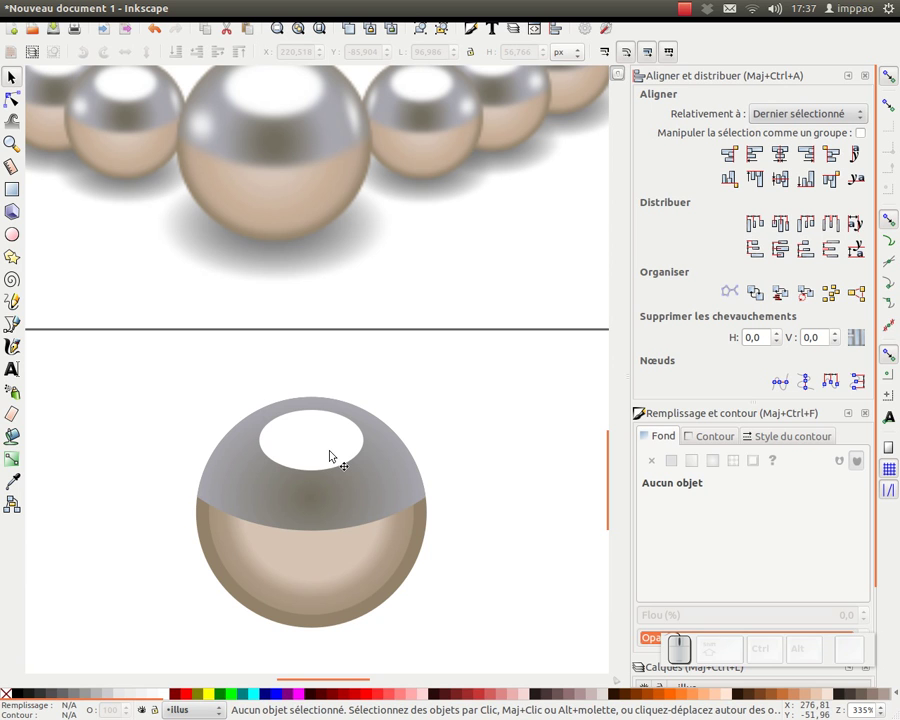
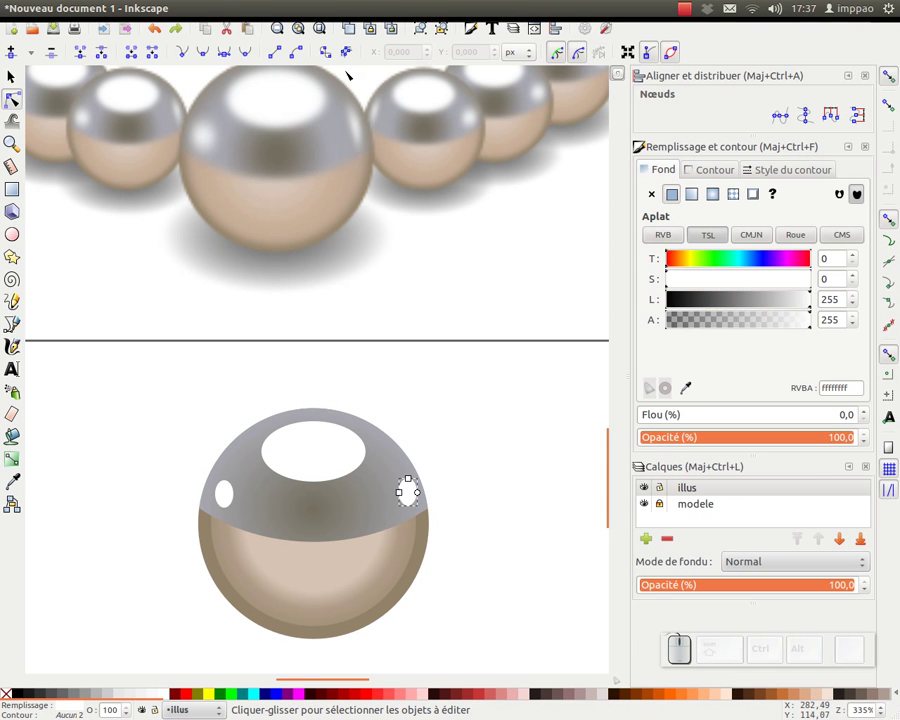
- Convert the small right-side reflection into an editable path for reshaping
{"action": "left_click", "coordinate": [333, 56]}
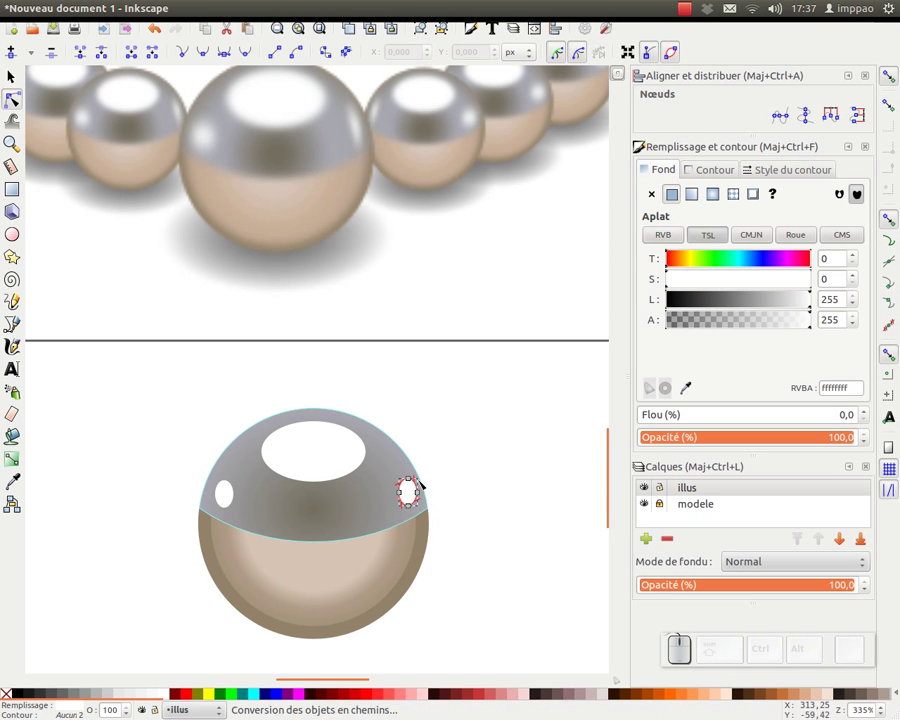
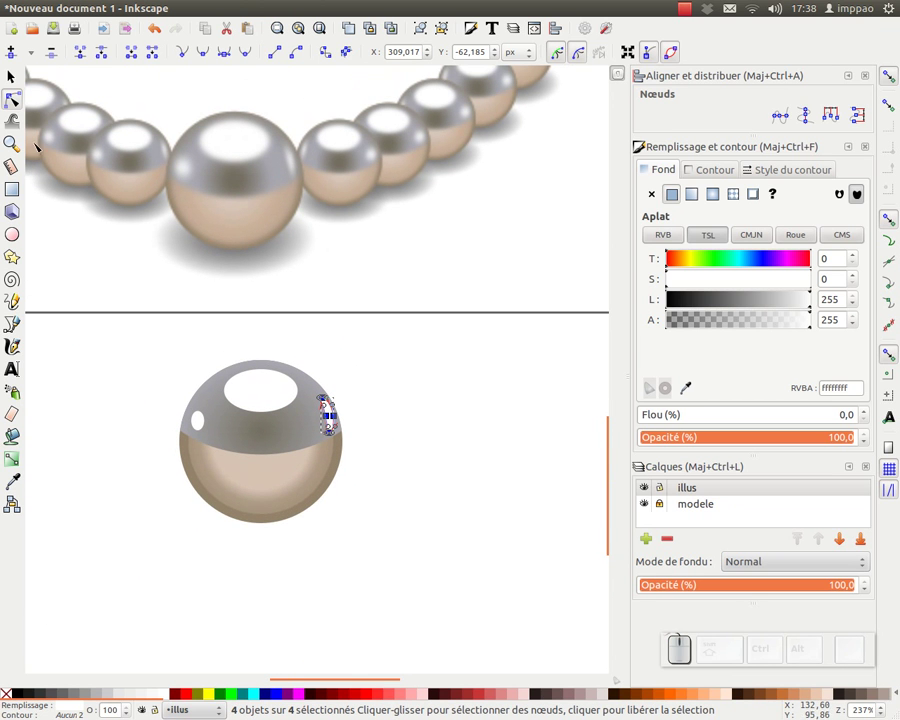
- Apply Gaussian blur to the large top highlight and the small right-side reflection
{"action": "left_click_drag", "start_coordinate": [11, 83], "coordinate": [270, 191]}
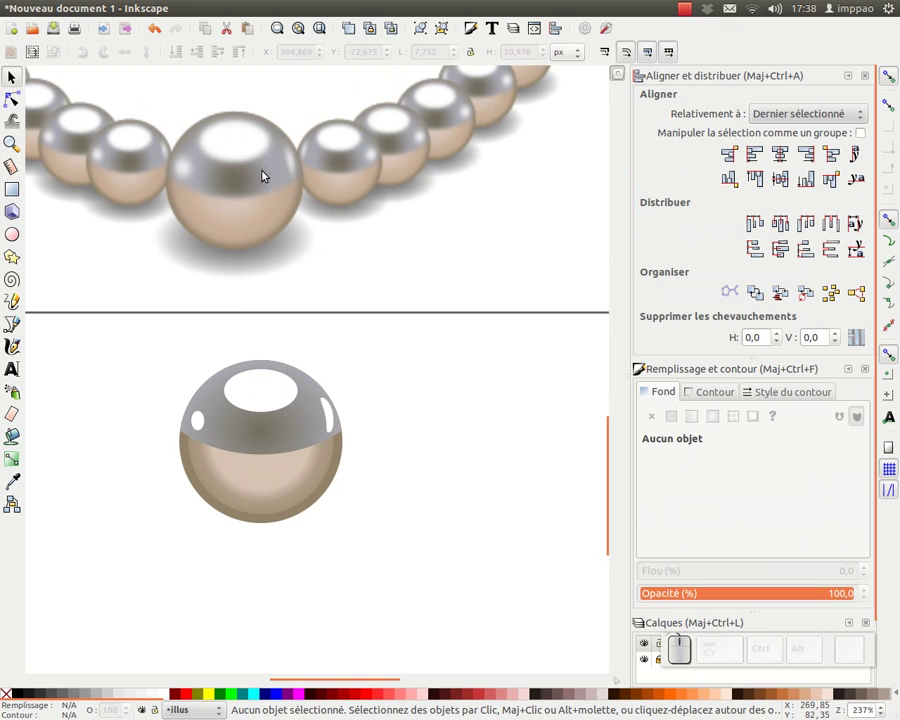
{"action": "left_click", "coordinate": [283, 379]}
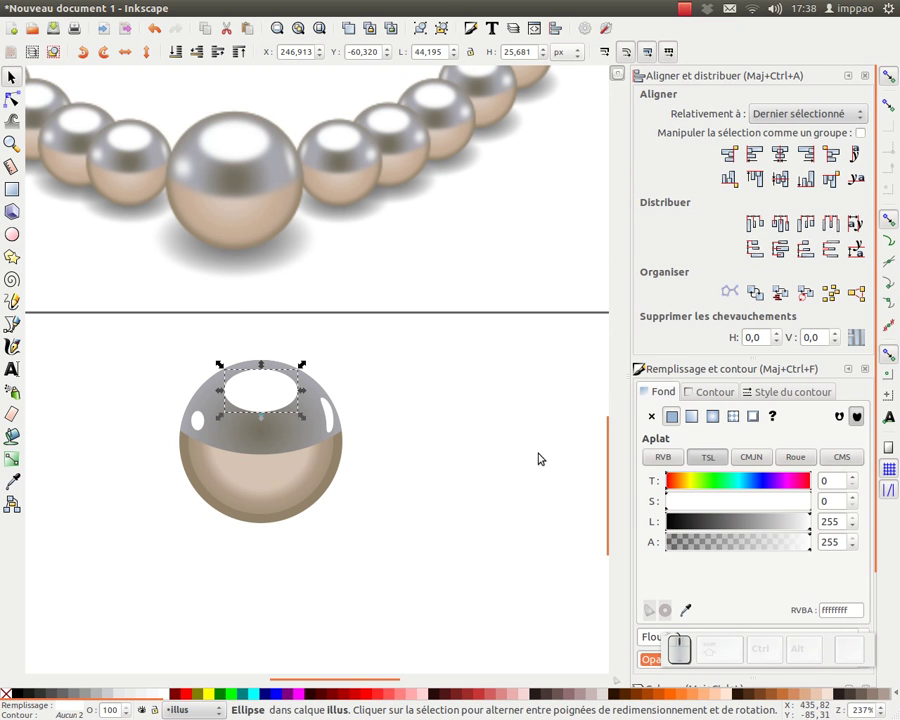
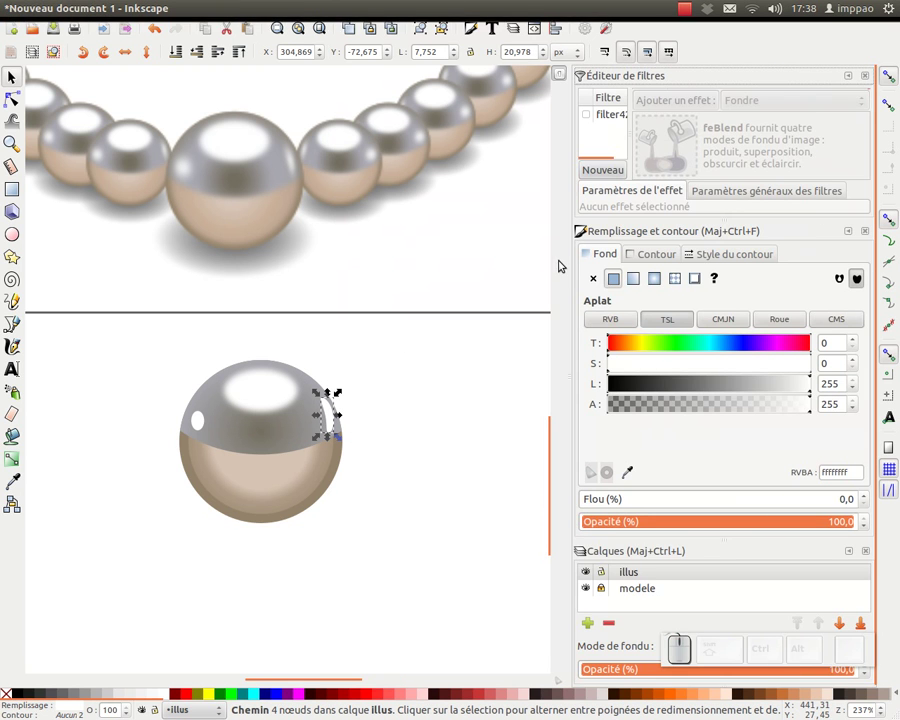
{"action": "left_click", "coordinate": [391, 442]}
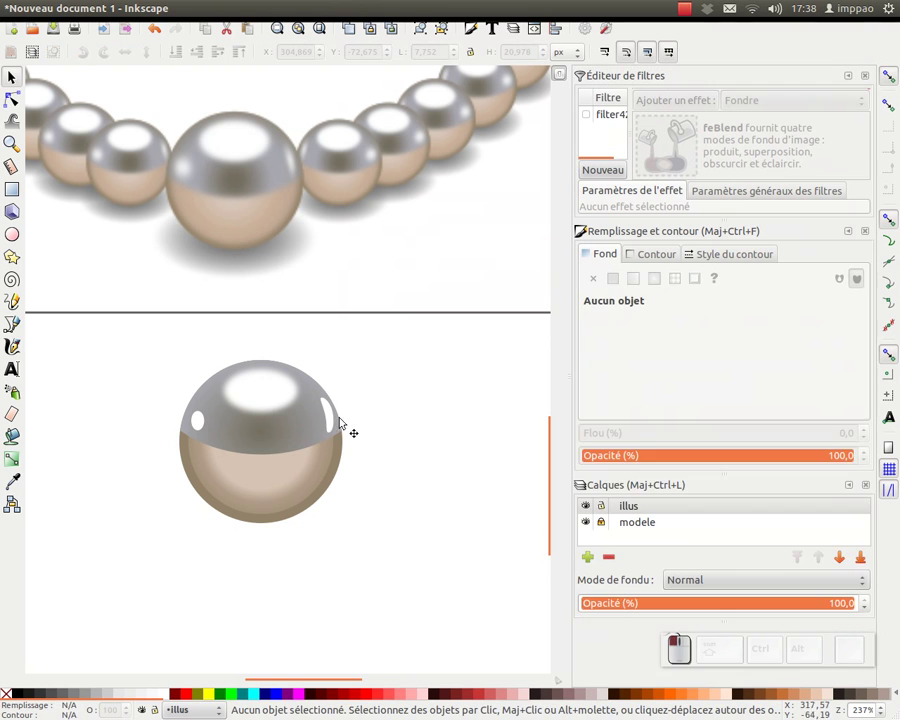
{"action": "left_click", "coordinate": [333, 421]}
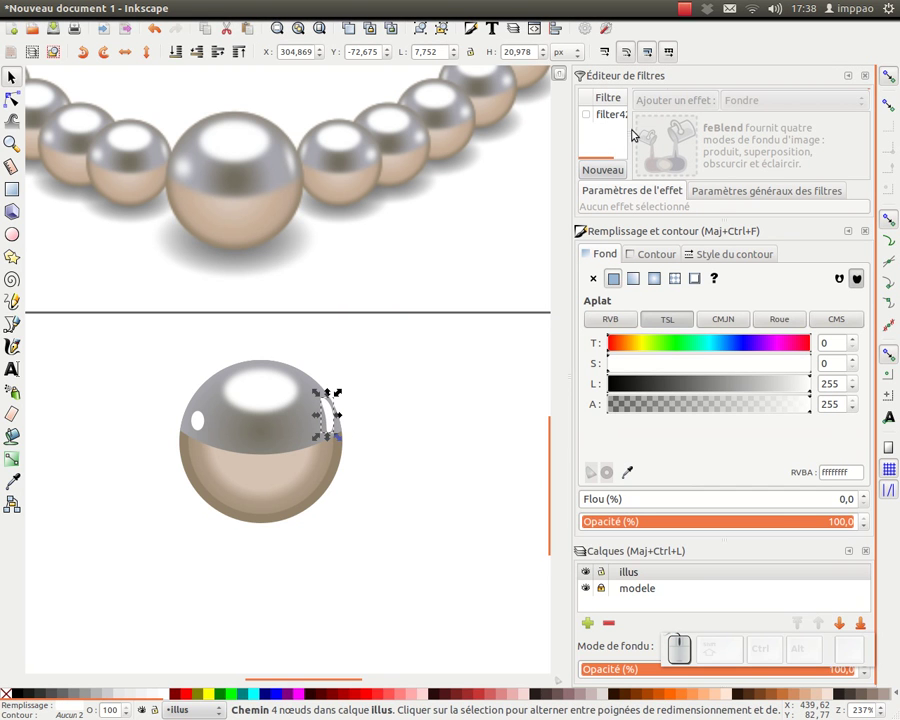
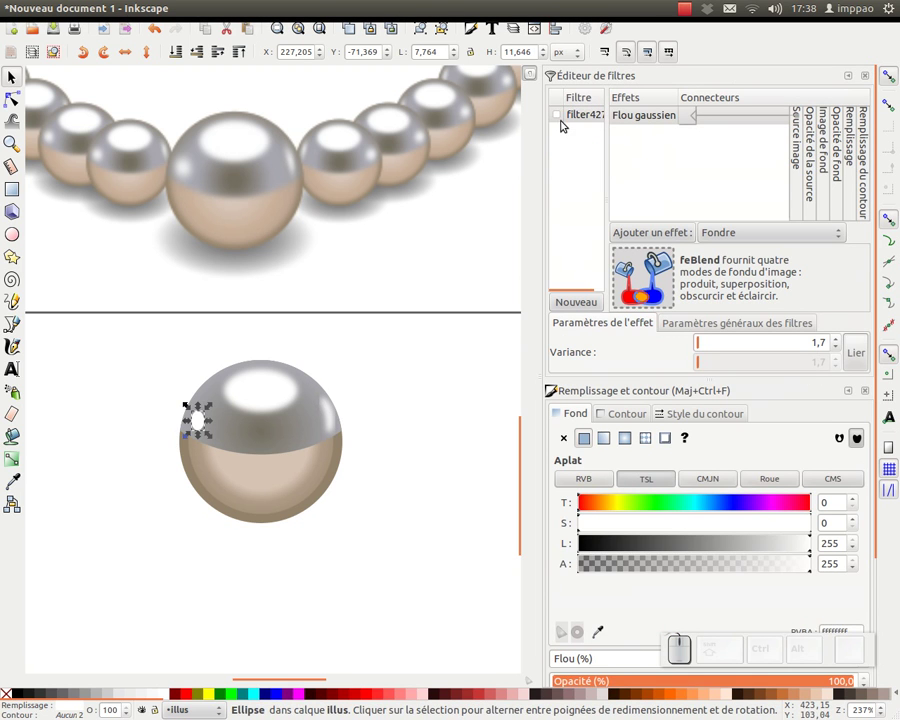
- Blur the remaining shading layers of the pearl one after another
{"action": "left_click_drag", "start_coordinate": [567, 122], "coordinate": [290, 488]}
{"action": "left_click", "coordinate": [562, 117]}
{"action": "left_click", "coordinate": [439, 404]}
{"action": "left_click", "coordinate": [275, 449]}
{"action": "left_click", "coordinate": [562, 116]}
{"action": "left_click", "coordinate": [450, 424]}
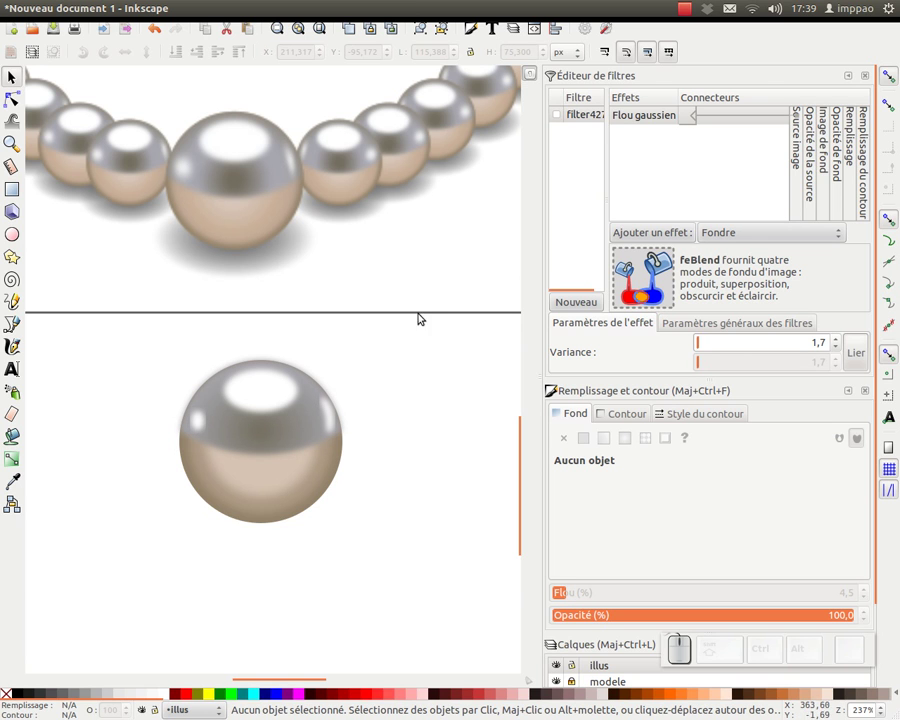
- Select the pearl's five blurred layers and group them with Ctrl+G
{"action": "left_click_drag", "start_coordinate": [458, 270], "coordinate": [187, 570]}
{"action": "left_click_drag", "start_coordinate": [188, 564], "coordinate": [272, 377]}
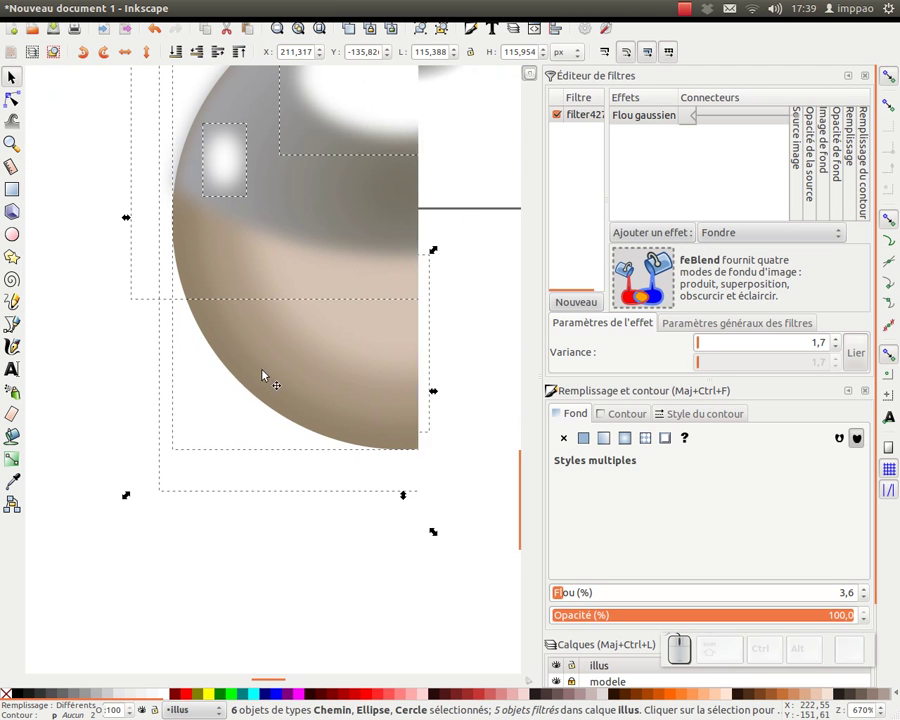
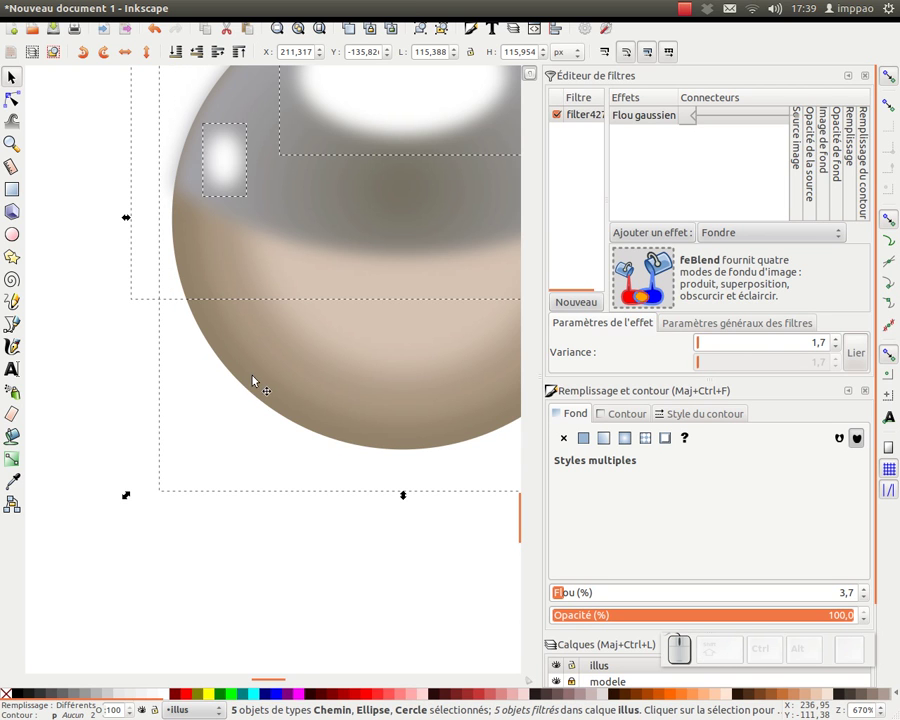
{"action": "key", "text": "KP_Subtract"}
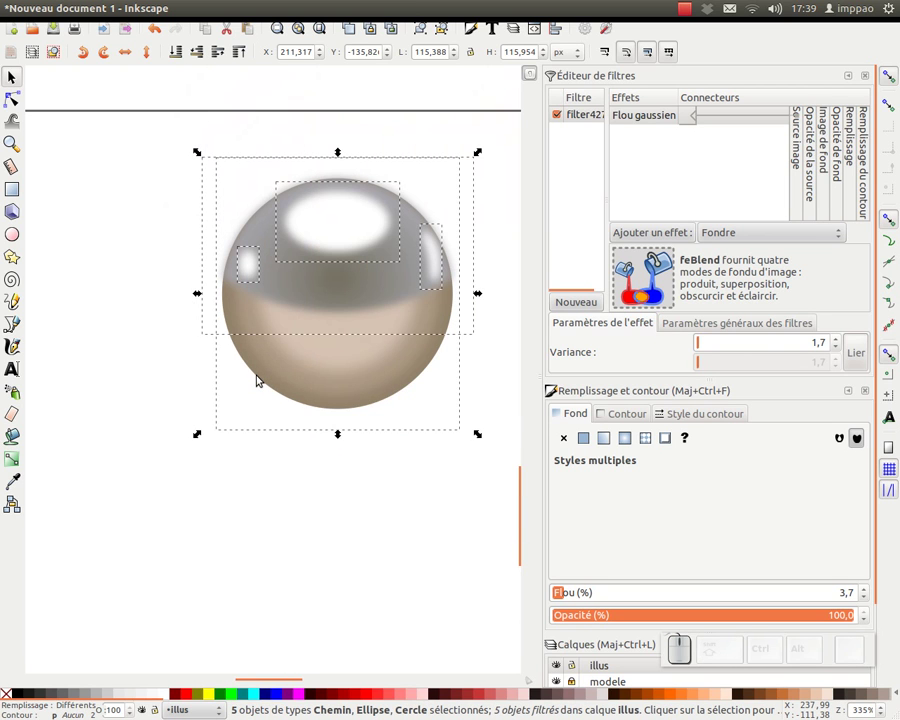
{"action": "key", "text": "ctrl+g"}
- Select the group with the brown base circle and centre the group over it
{"action": "left_click", "coordinate": [366, 267]}
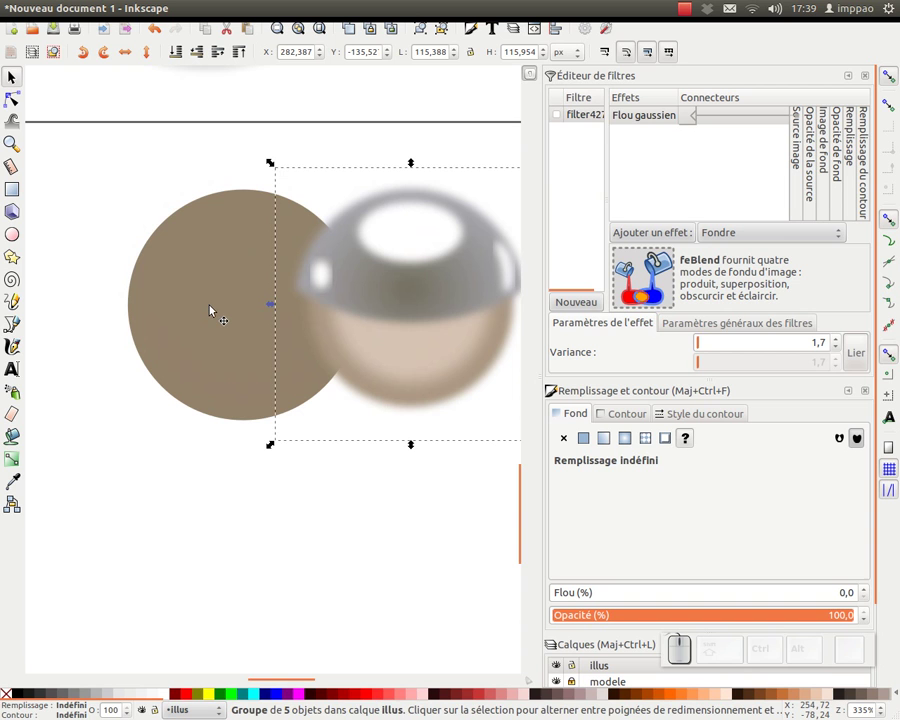
{"action": "key", "text": "ctrl+z"}
{"action": "left_click", "coordinate": [183, 484]}
{"action": "left_click", "coordinate": [192, 405]}
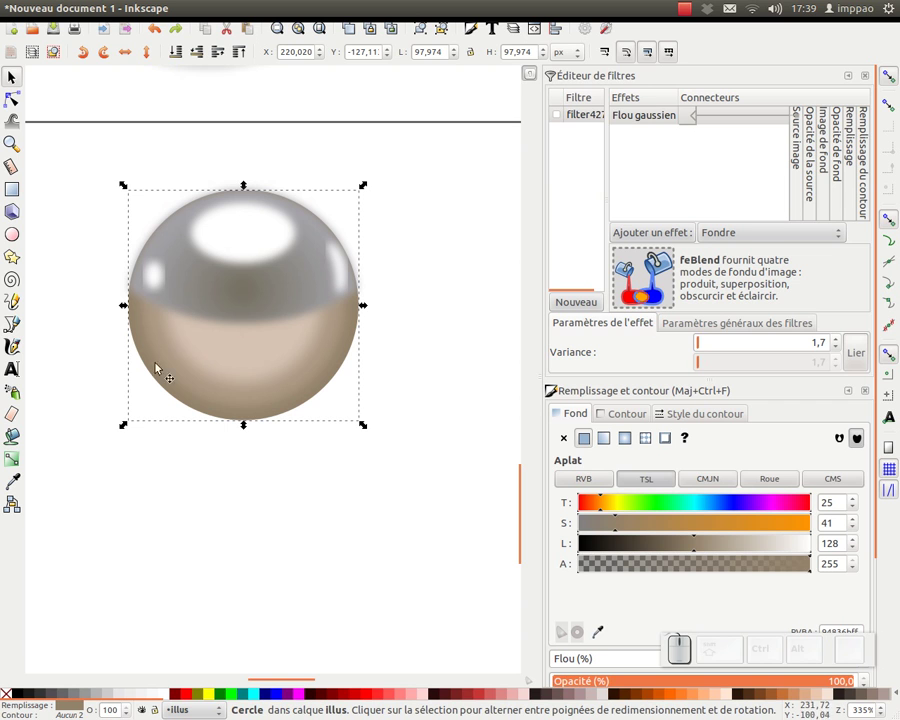
- Group the finished pearl, create a linked clone (Alt+D), and turn the top highlight red to test the link
{"action": "key", "text": "ctrl+g"}
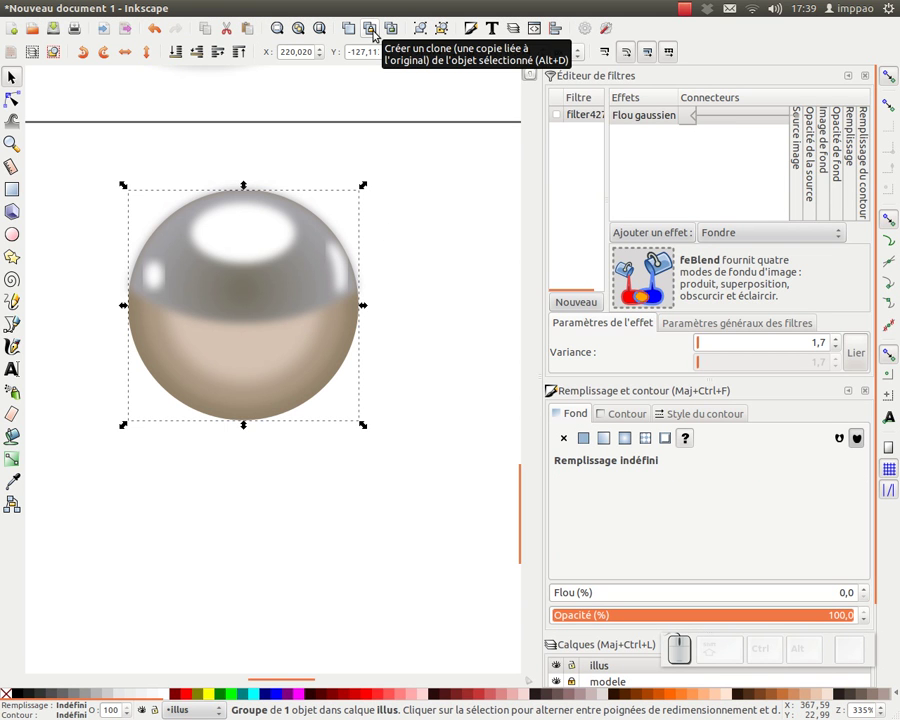
{"action": "left_click", "coordinate": [379, 32]}
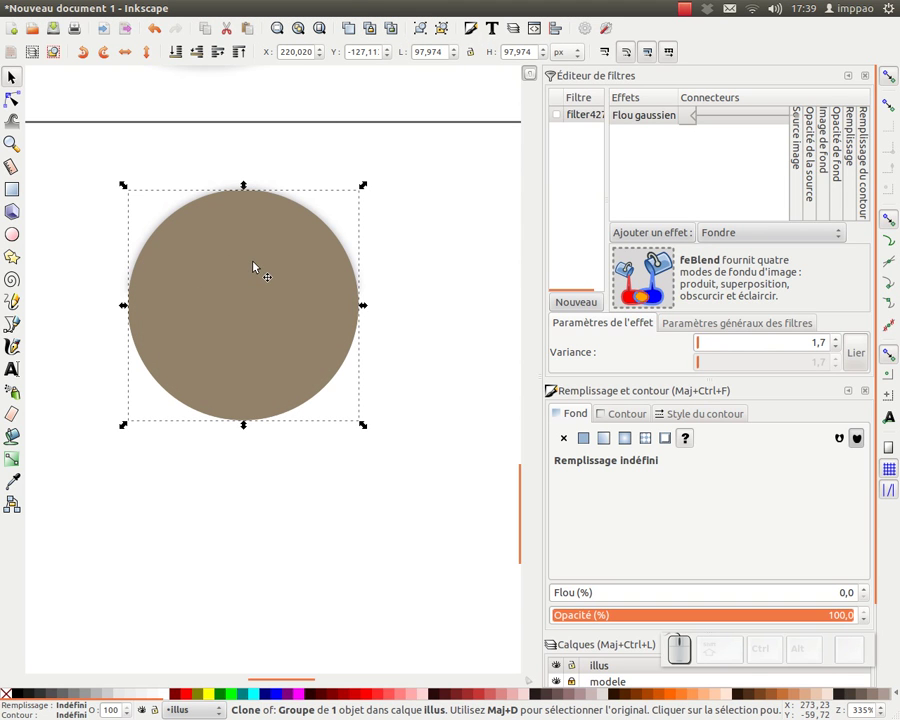
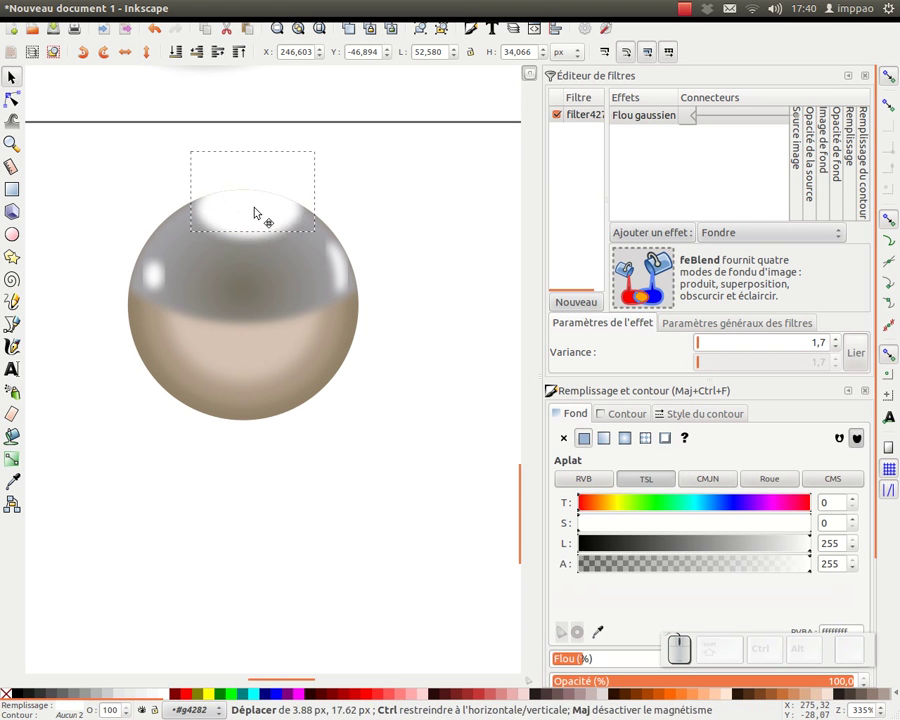
{"action": "key", "text": "ctrl+z"}
{"action": "left_click", "coordinate": [196, 703]}
- Undo the red test colour so the top highlight returns to soft white
{"action": "left_click_drag", "start_coordinate": [252, 235], "coordinate": [253, 239]}
{"action": "key", "text": "ctrl+z"}
{"action": "left_click_drag", "start_coordinate": [255, 227], "coordinate": [457, 163]}
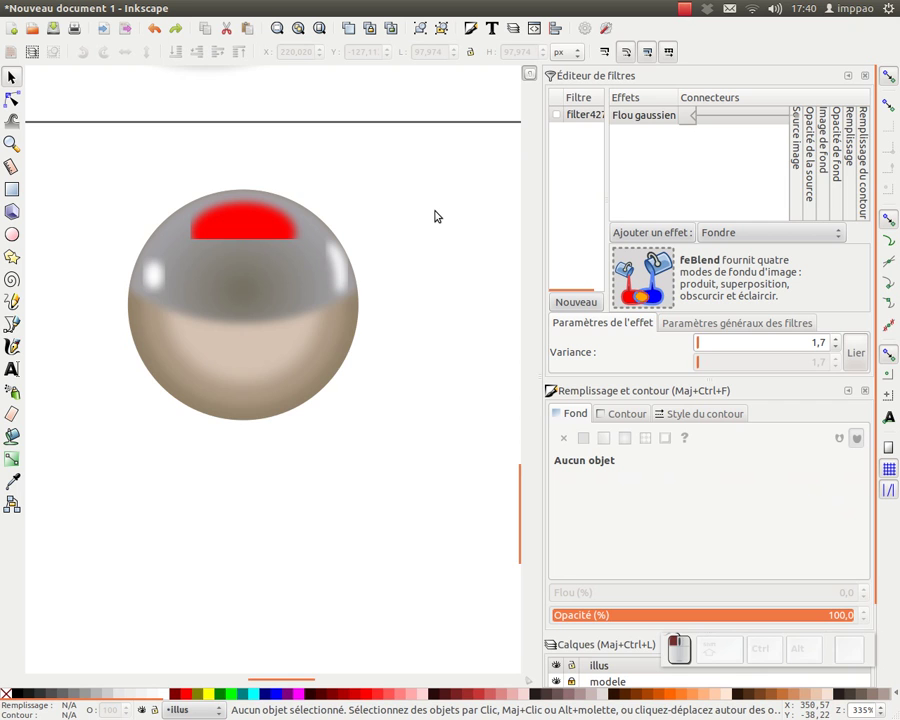
{"action": "key", "text": "KP_Subtract"}
- Undo the remaining test edit and zoom out to the whole drawing
{"action": "key", "text": "KP_Add"}
{"action": "key", "text": "ctrl+z"}
{"action": "left_click", "coordinate": [379, 413]}
{"action": "key", "text": "KP_Subtract"}
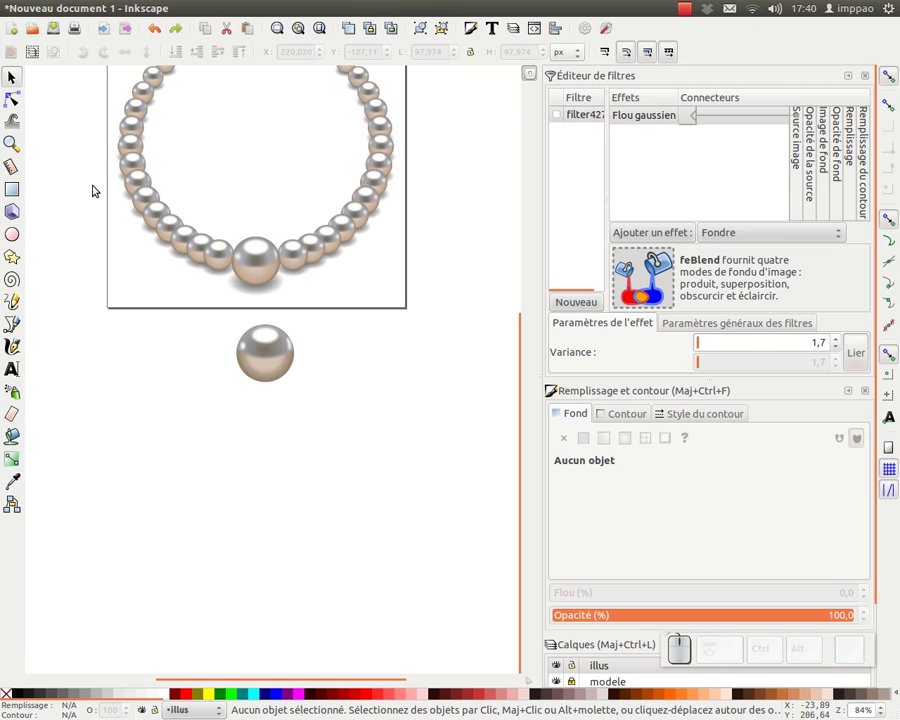
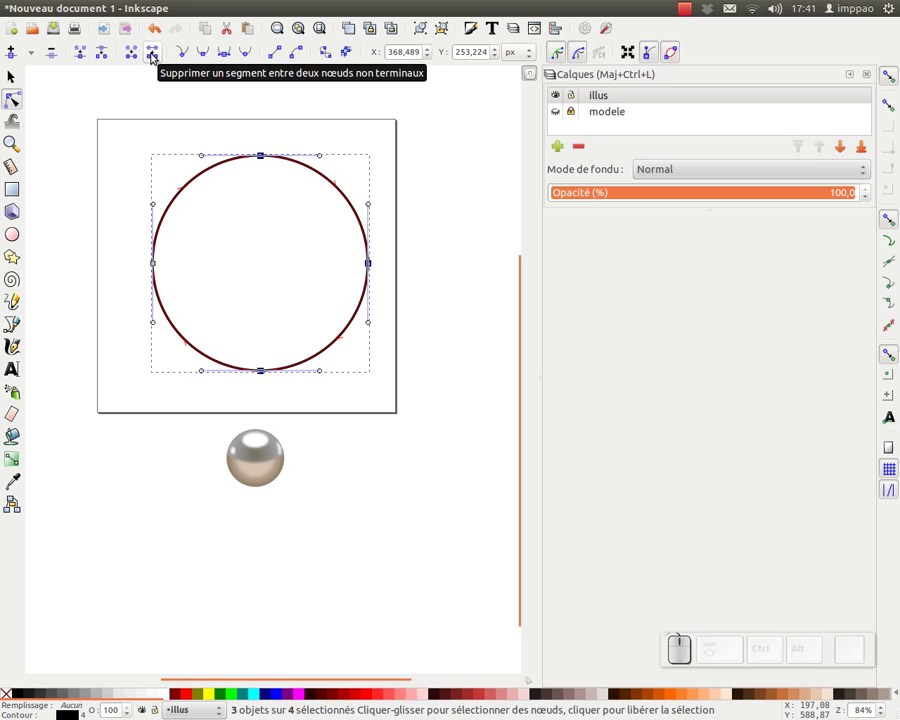
- Delete the segment between two nodes to keep the left half-arc, then group the pearl pieces
{"action": "left_click", "coordinate": [159, 59]}
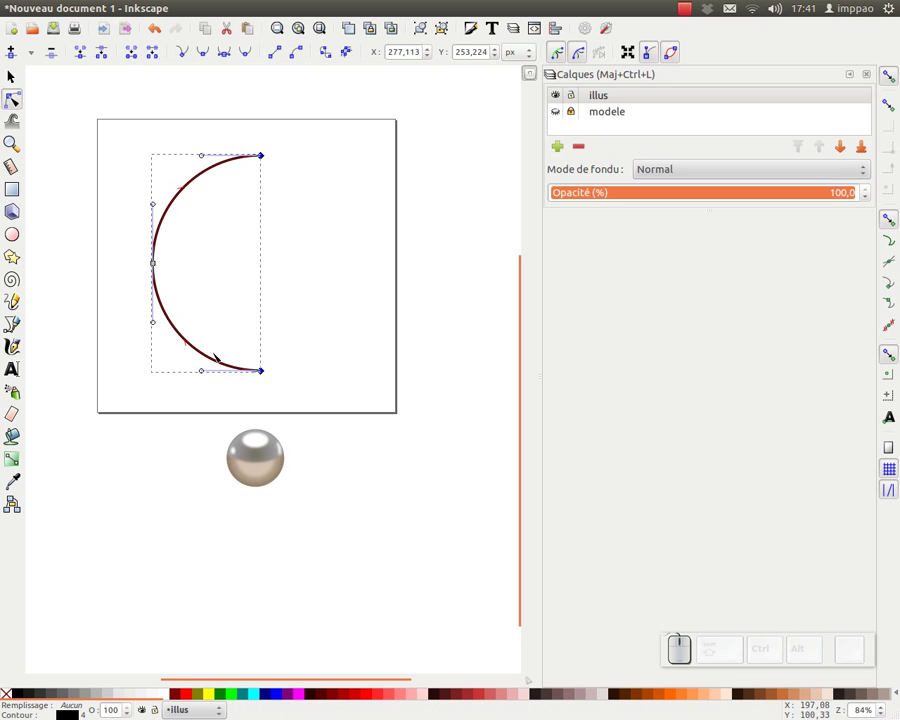
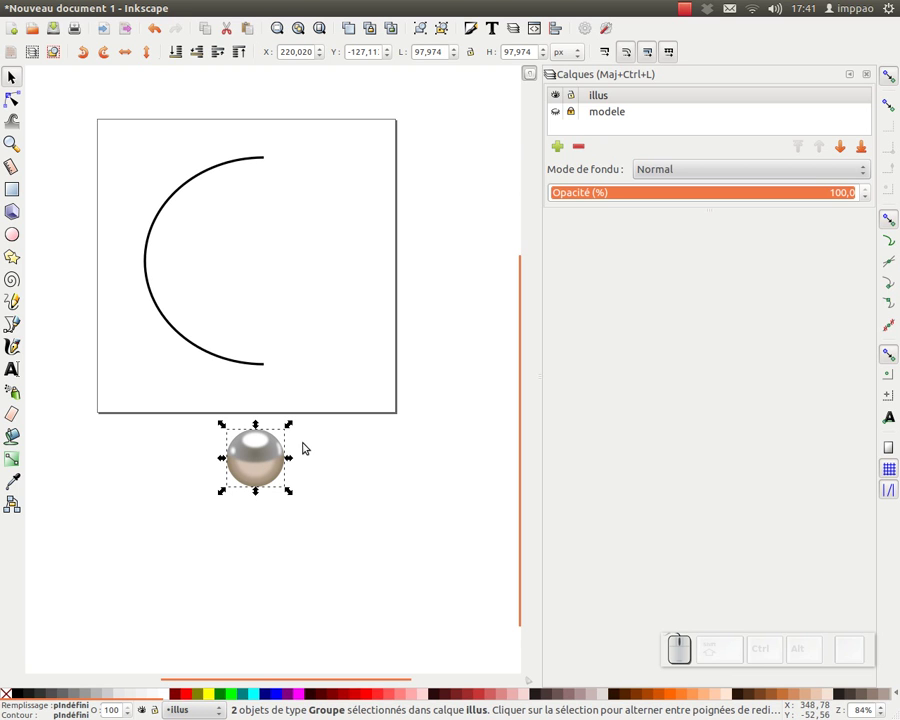
{"action": "key", "text": "ctrl+g"}
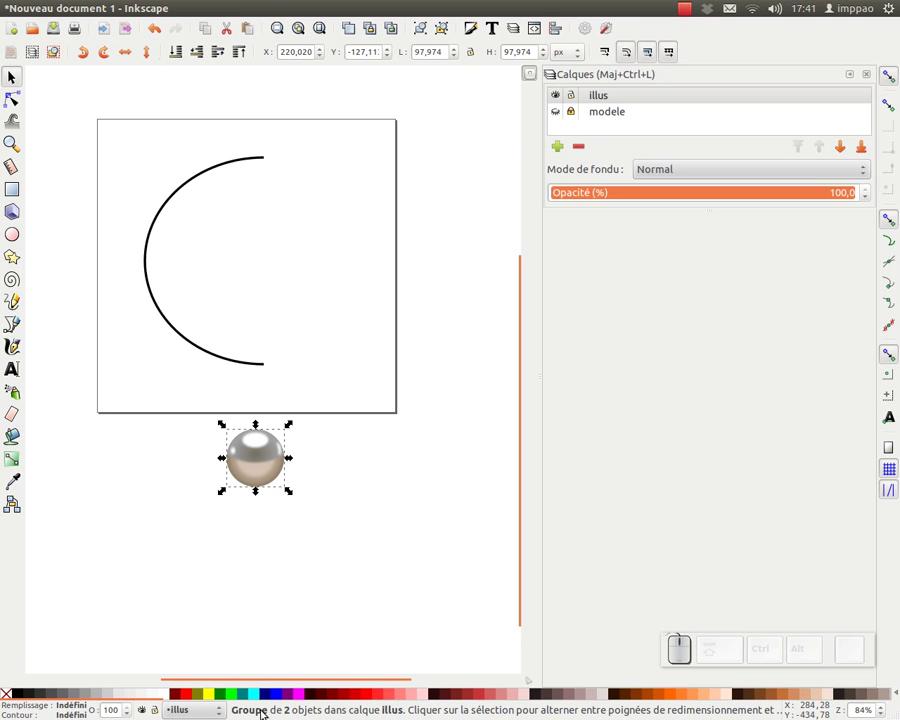
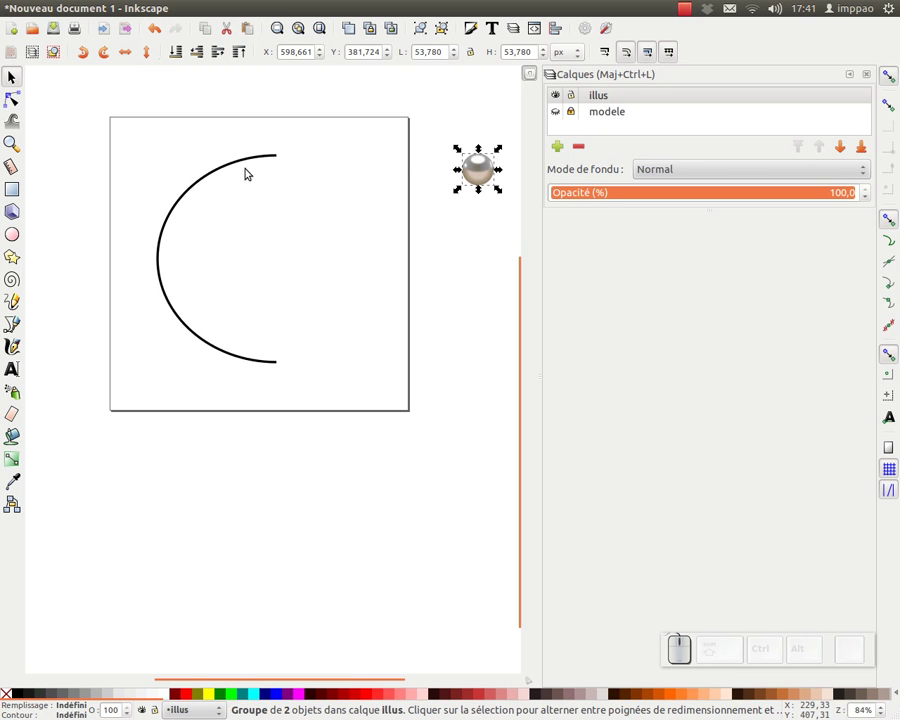
- Run the Éparpiller (Scatter) extension on the pearl and arc with live preview, and OK the conversion error
{"action": "left_click", "coordinate": [409, 15]}
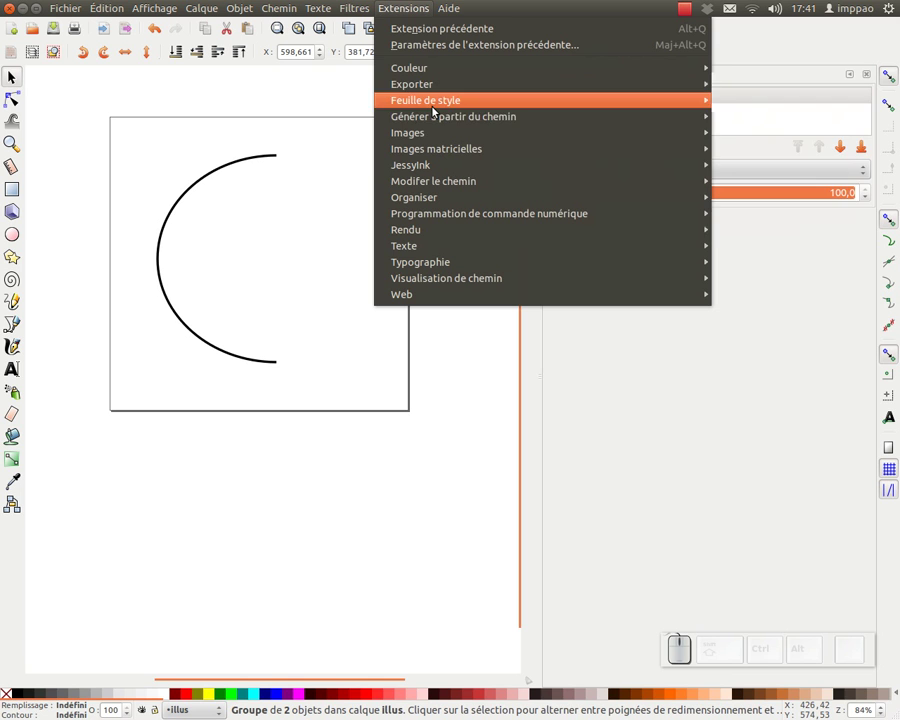
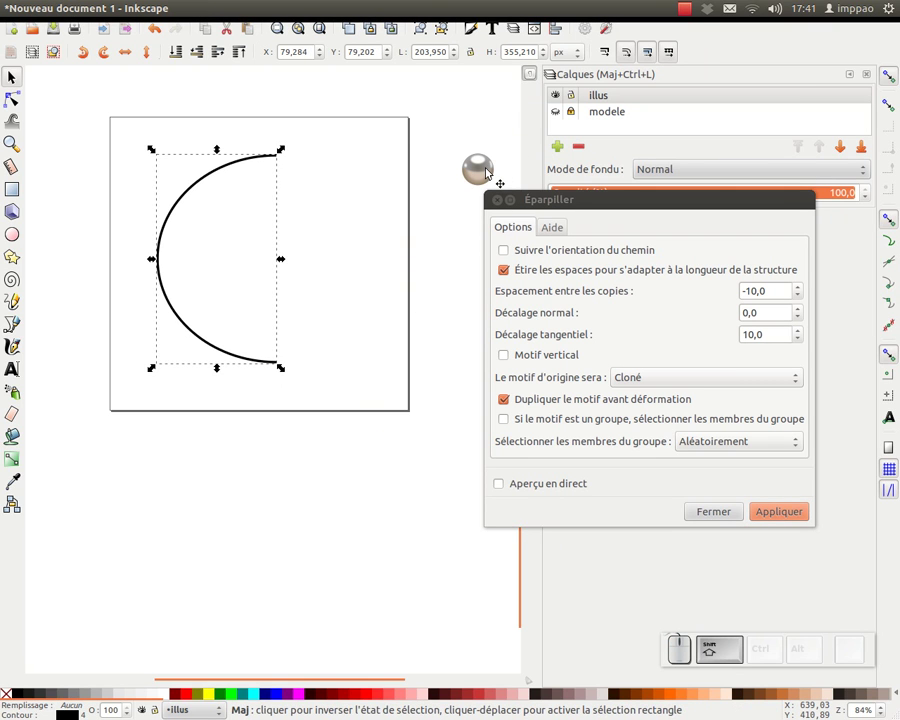
{"action": "left_click", "coordinate": [494, 175]}
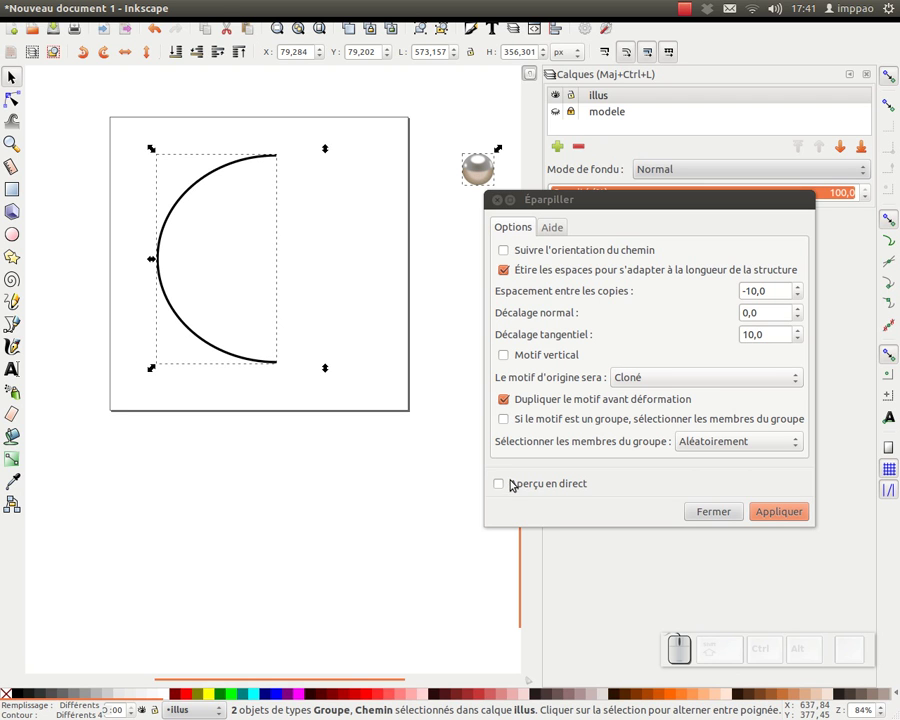
{"action": "left_click", "coordinate": [503, 483]}
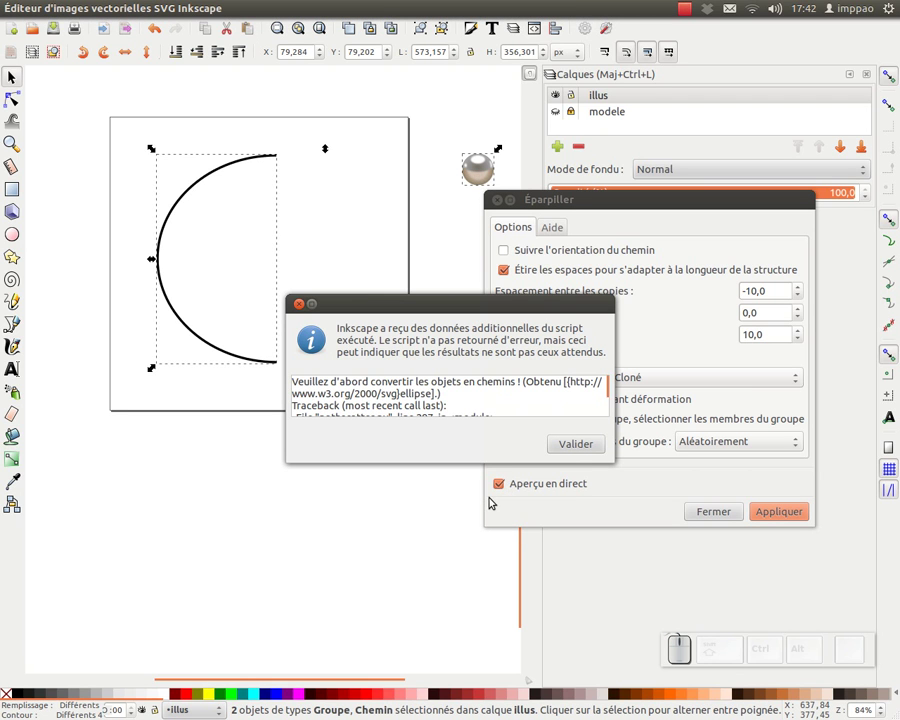
{"action": "left_click", "coordinate": [580, 445]}
- Close the dialog and move the 54 px pearl group onto the half-arc's upper end
{"action": "left_click", "coordinate": [411, 252]}
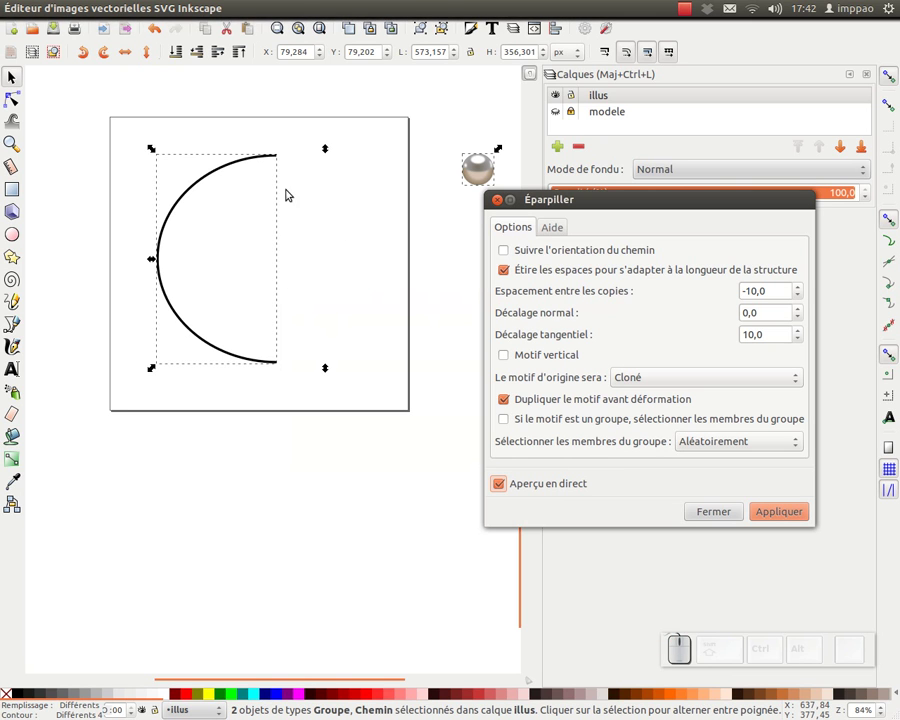
{"action": "left_click", "coordinate": [363, 113]}
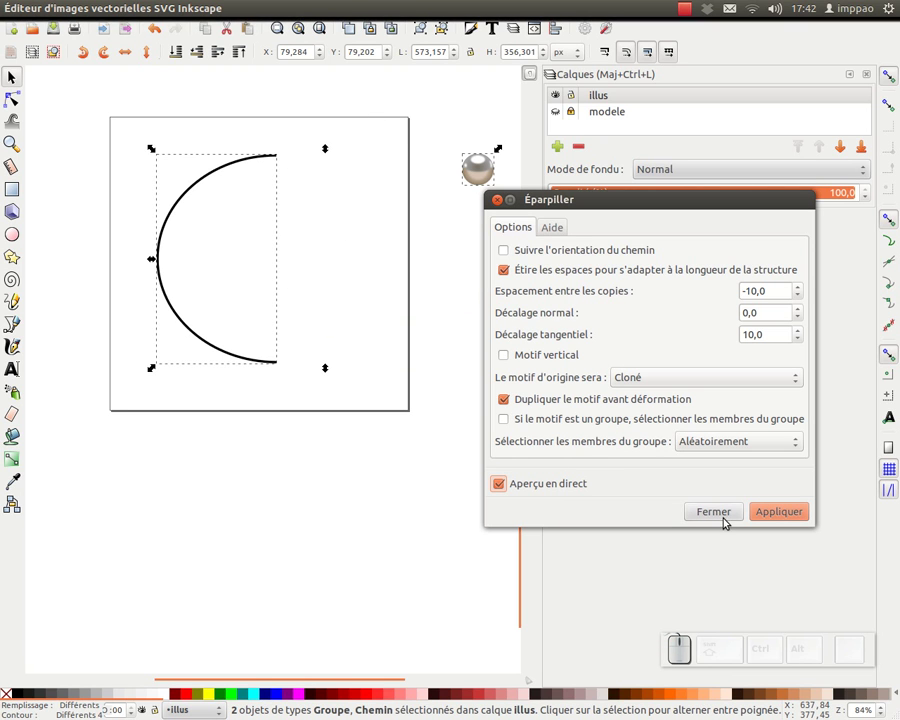
{"action": "left_click_drag", "start_coordinate": [734, 523], "coordinate": [480, 150]}
{"action": "left_click", "coordinate": [484, 167]}
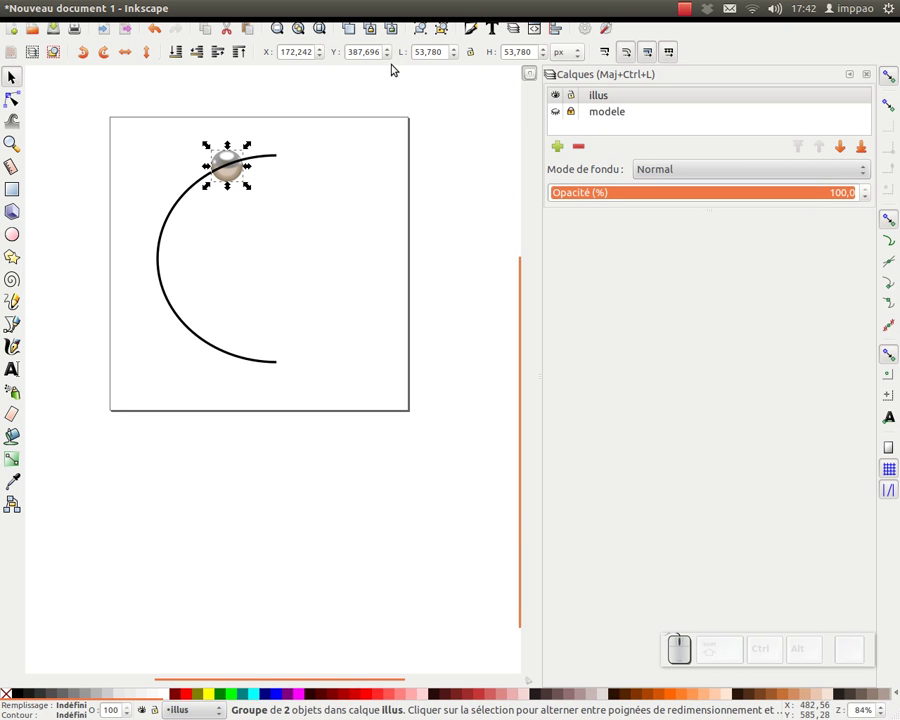
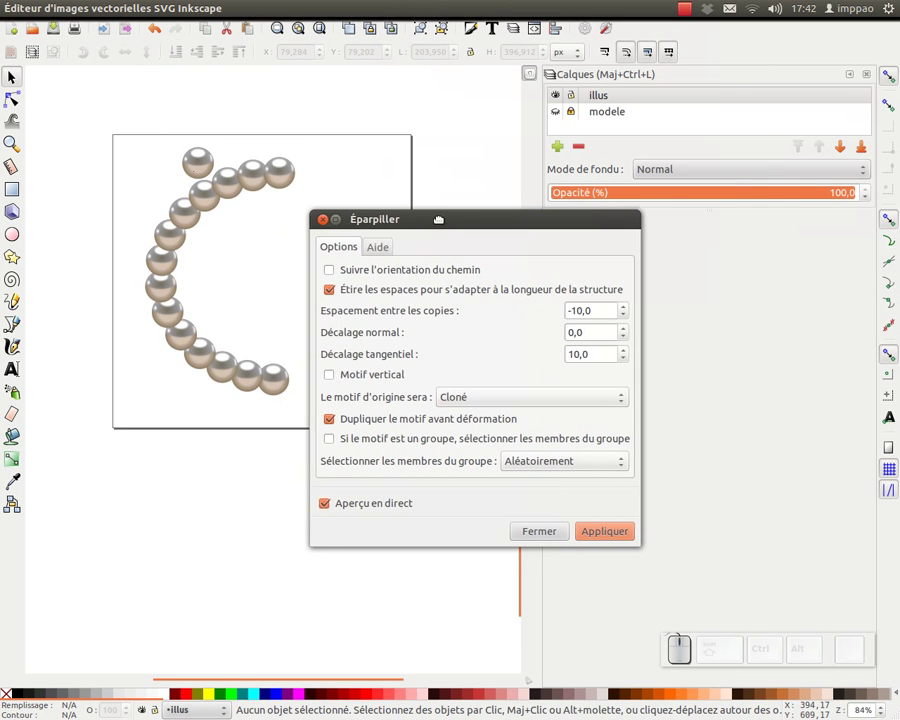
- Close the Éparpiller dialog with Fermer without applying the scatter preview
{"action": "left_click", "coordinate": [519, 148]}
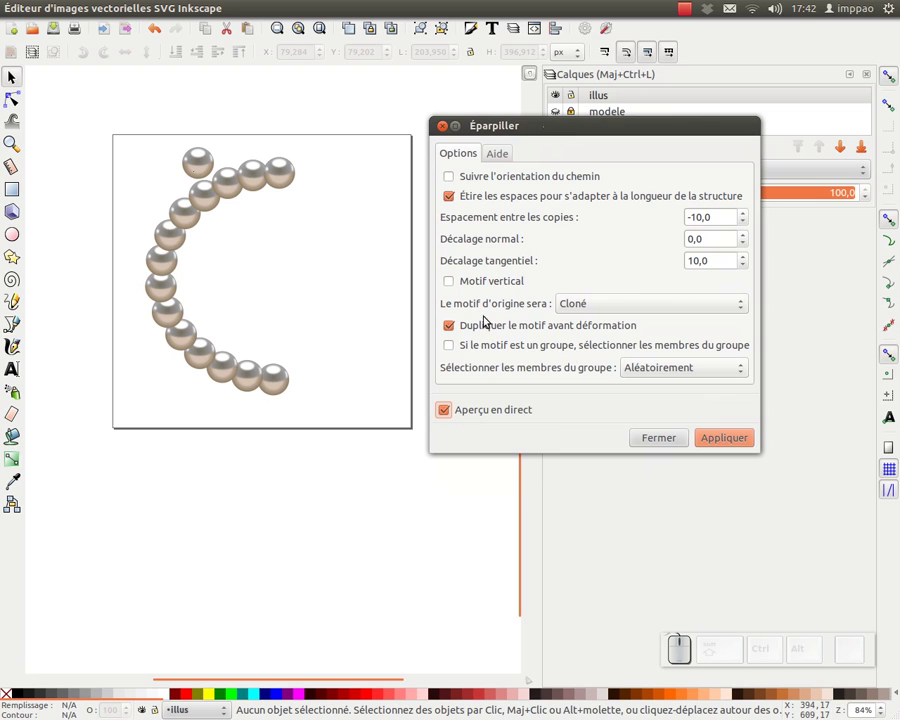
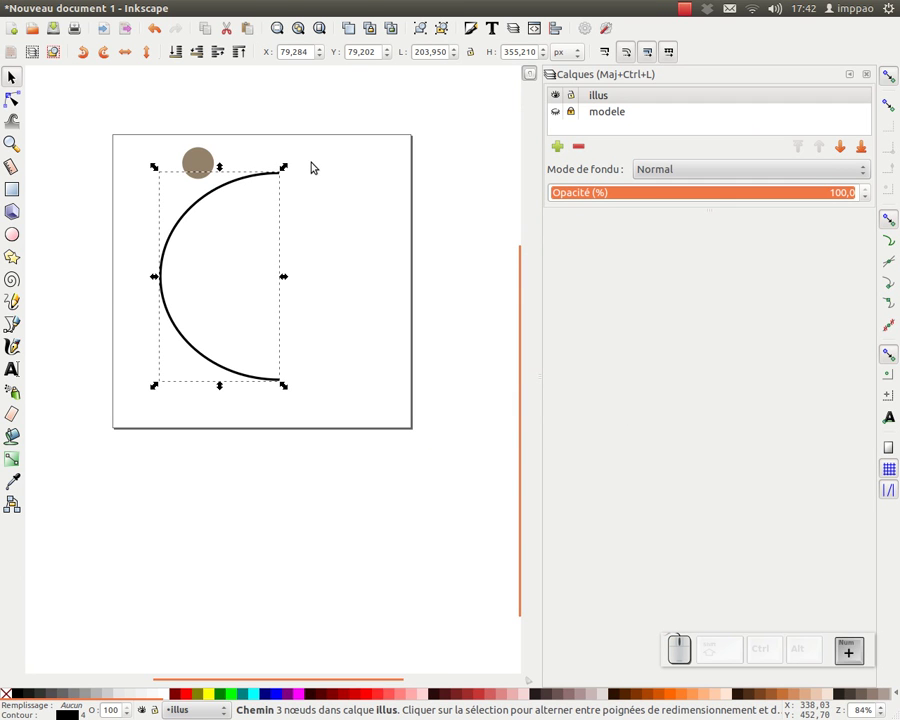
- Save the drawing as collier.svg on the Desktop via Fichier > Enregistrer, then select the arc
{"action": "left_click", "coordinate": [81, 13]}
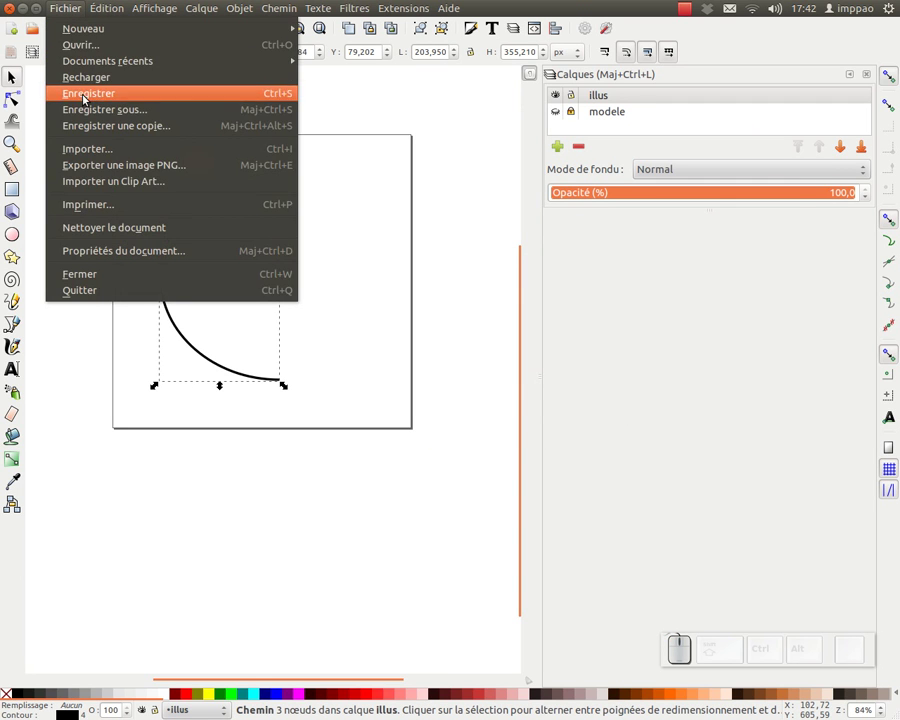
{"action": "left_click", "coordinate": [91, 111]}
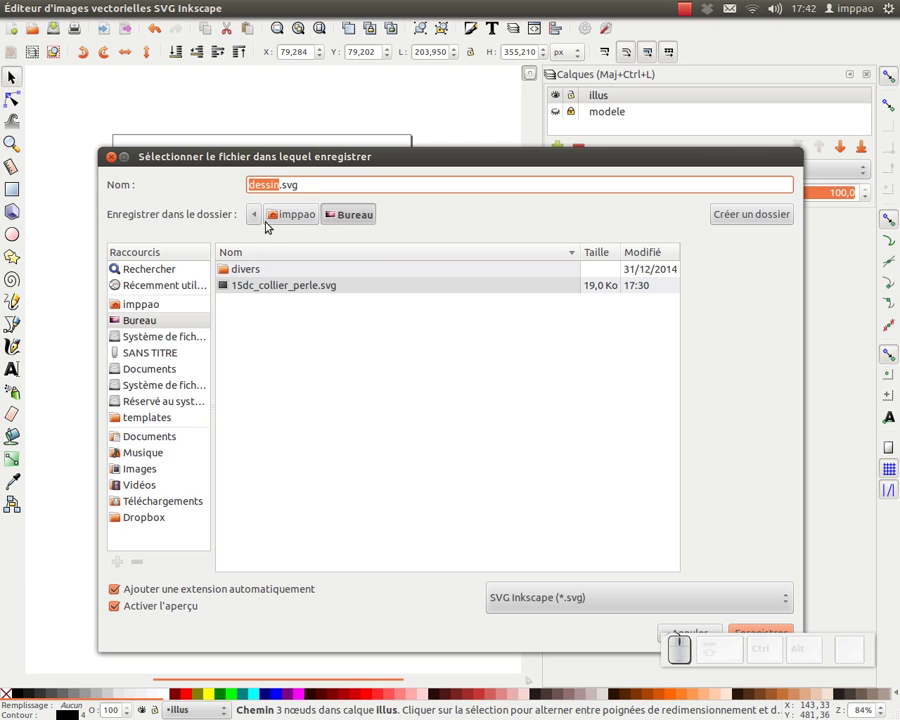
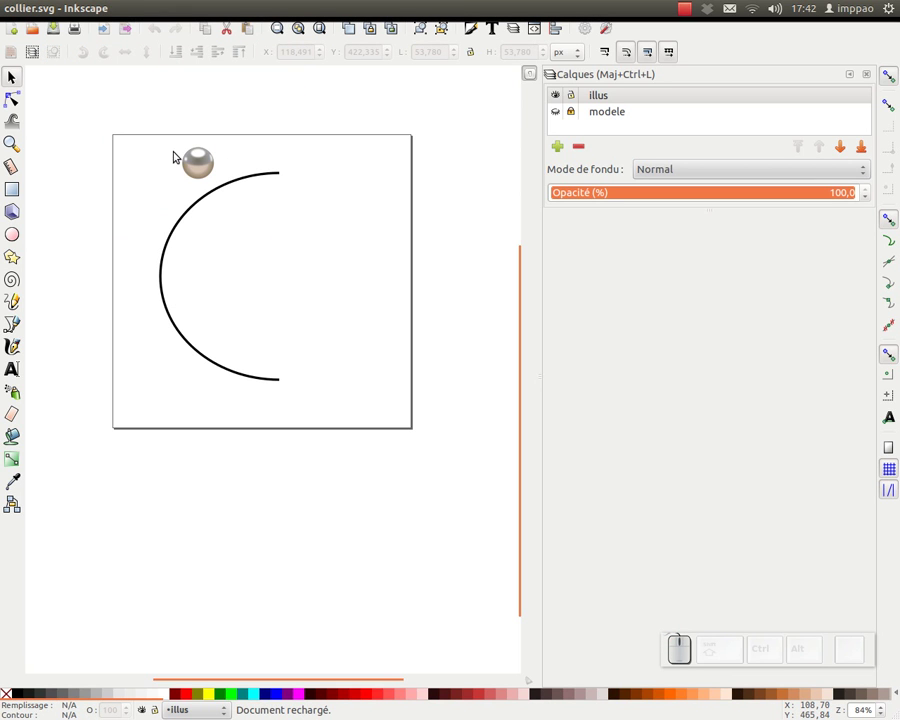
{"action": "left_click", "coordinate": [198, 173]}
{"action": "left_click", "coordinate": [271, 178]}
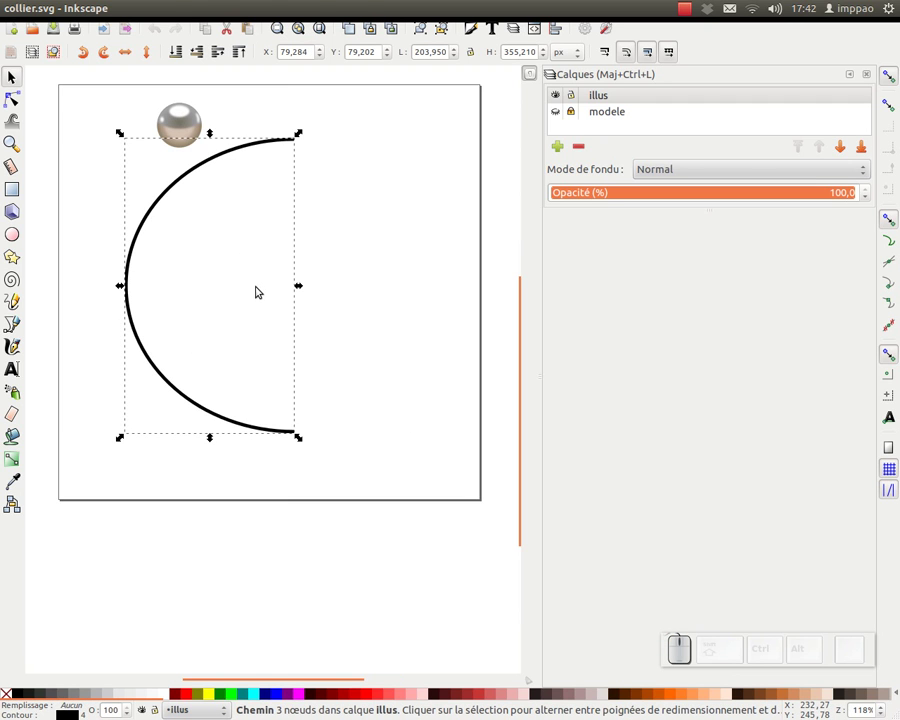
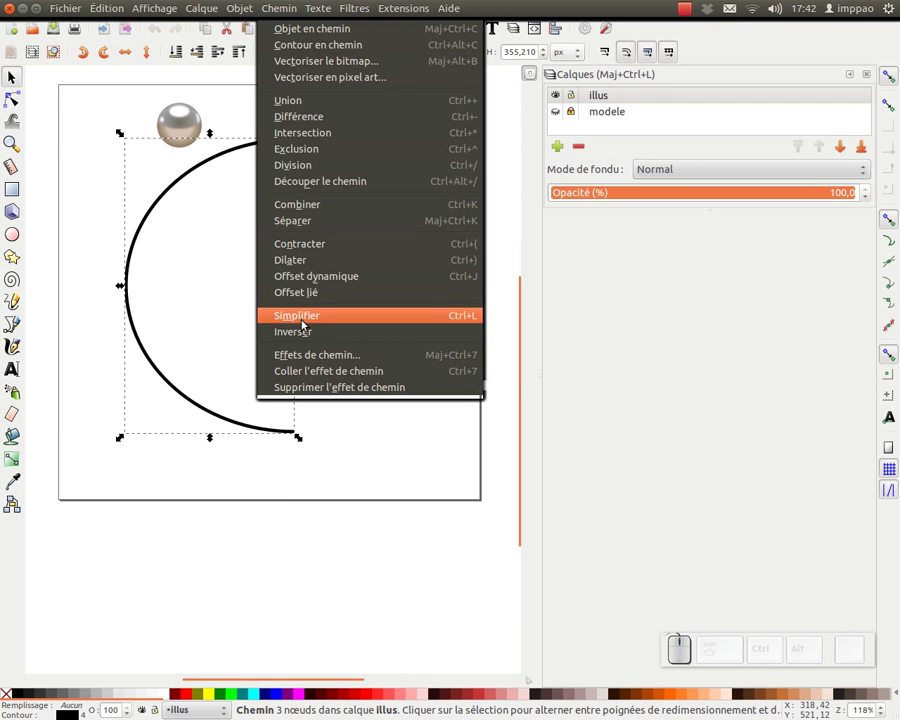
- Select the arc together with the pearl, ready for the Éparpiller scatter extension
{"action": "left_click", "coordinate": [304, 337]}
{"action": "left_click", "coordinate": [188, 127]}
{"action": "left_click", "coordinate": [235, 156]}
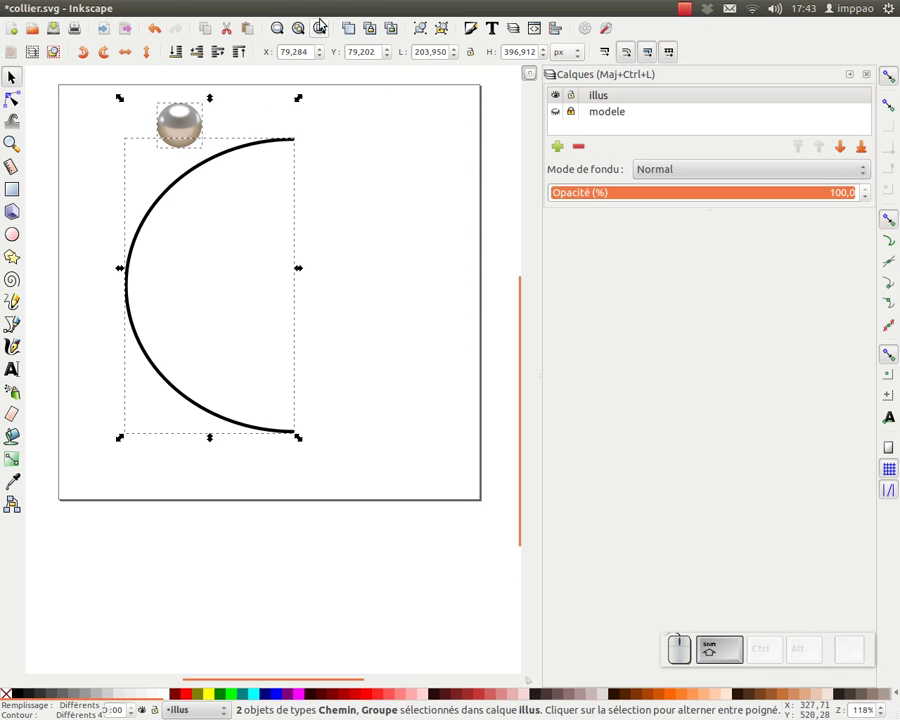
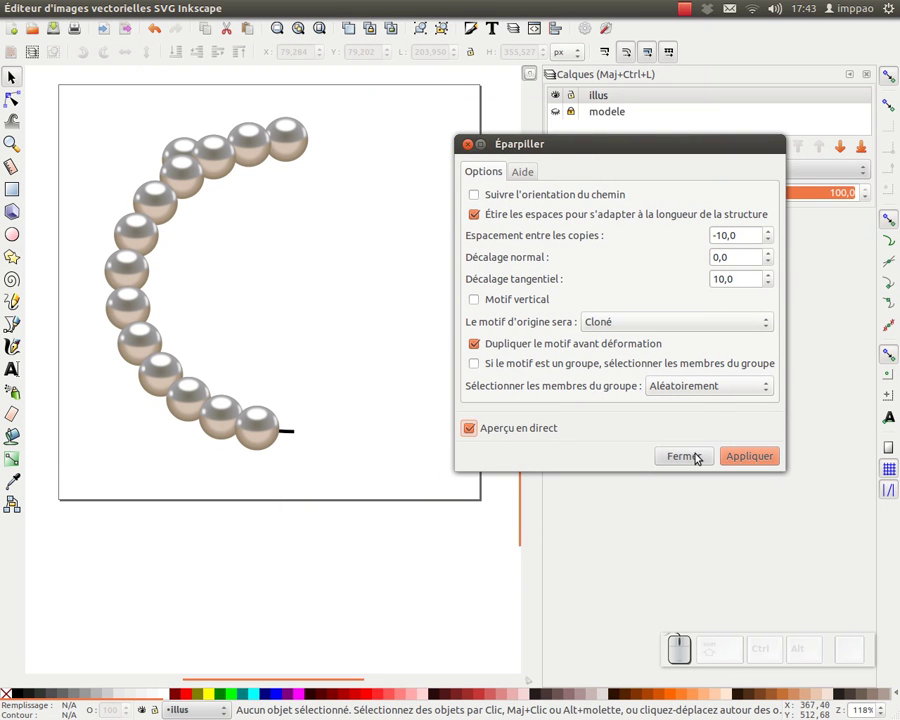
- Dismiss the scatter preview without applying and save the drawing with Ctrl+S
{"action": "left_click", "coordinate": [700, 457]}
{"action": "left_click", "coordinate": [226, 131]}
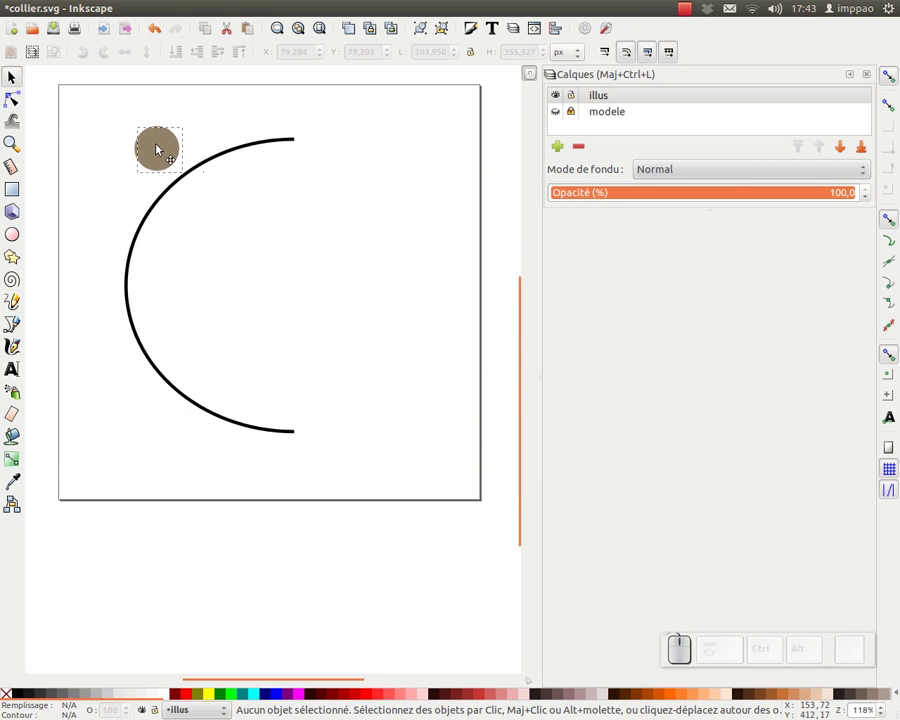
{"action": "left_click", "coordinate": [148, 144]}
{"action": "key", "text": "ctrl+s"}
- Shrink the pearl to about 36 px and move it toward the top left of the arc
{"action": "left_click", "coordinate": [75, 21]}
{"action": "left_click", "coordinate": [96, 92]}
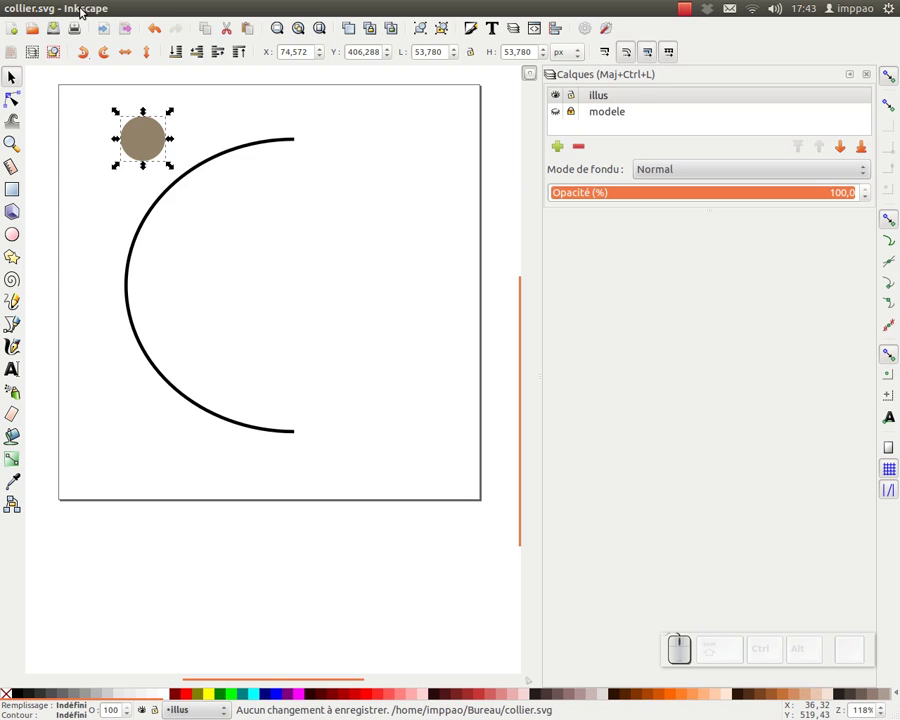
{"action": "left_click", "coordinate": [76, 18]}
{"action": "left_click", "coordinate": [95, 85]}
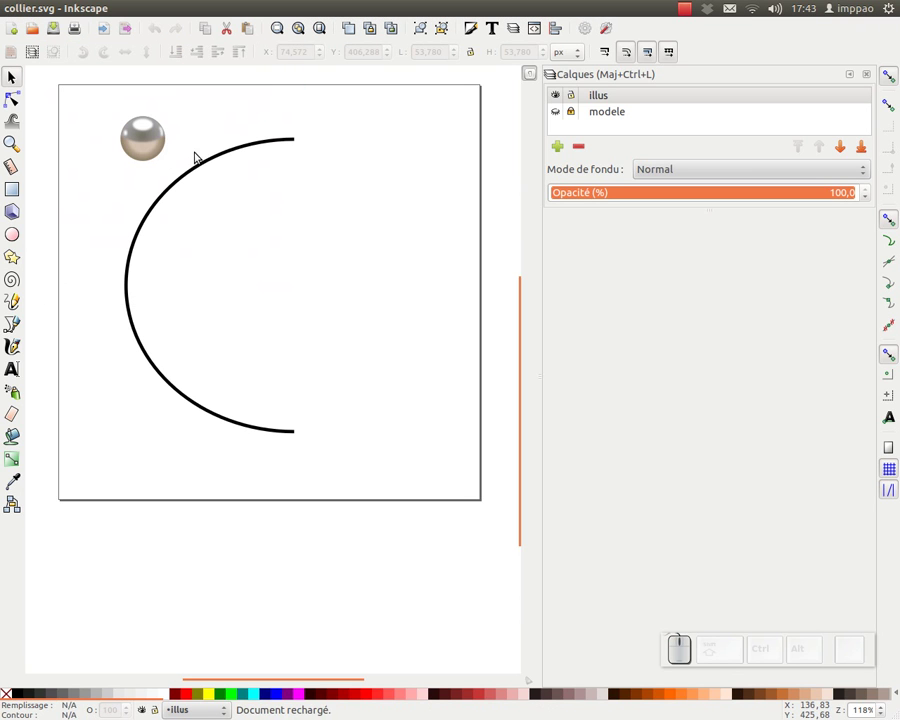
{"action": "left_click", "coordinate": [168, 143]}
{"action": "left_click_drag", "start_coordinate": [175, 112], "coordinate": [118, 137]}
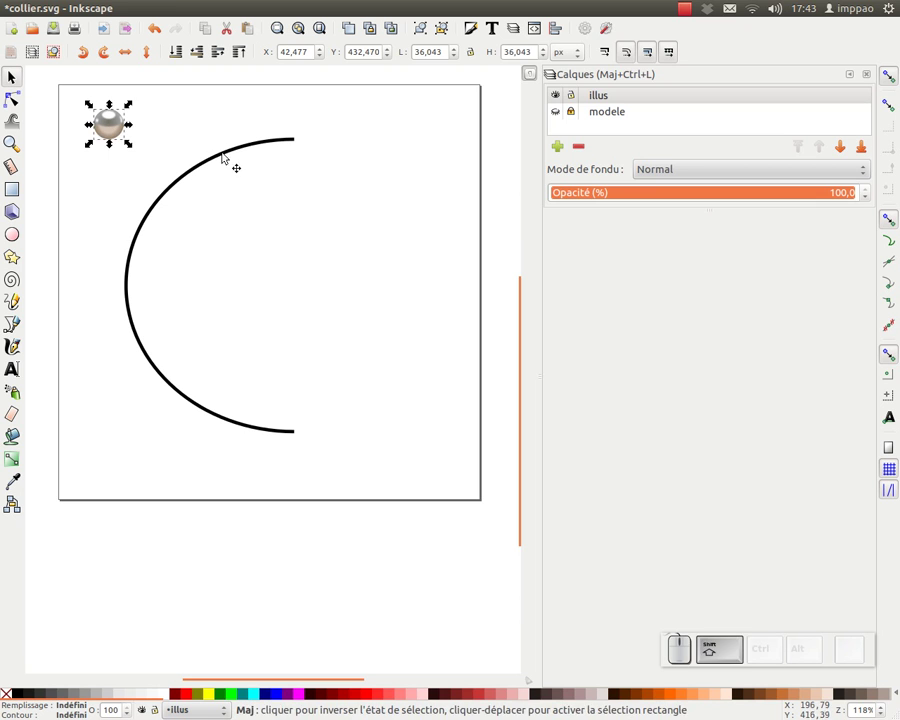
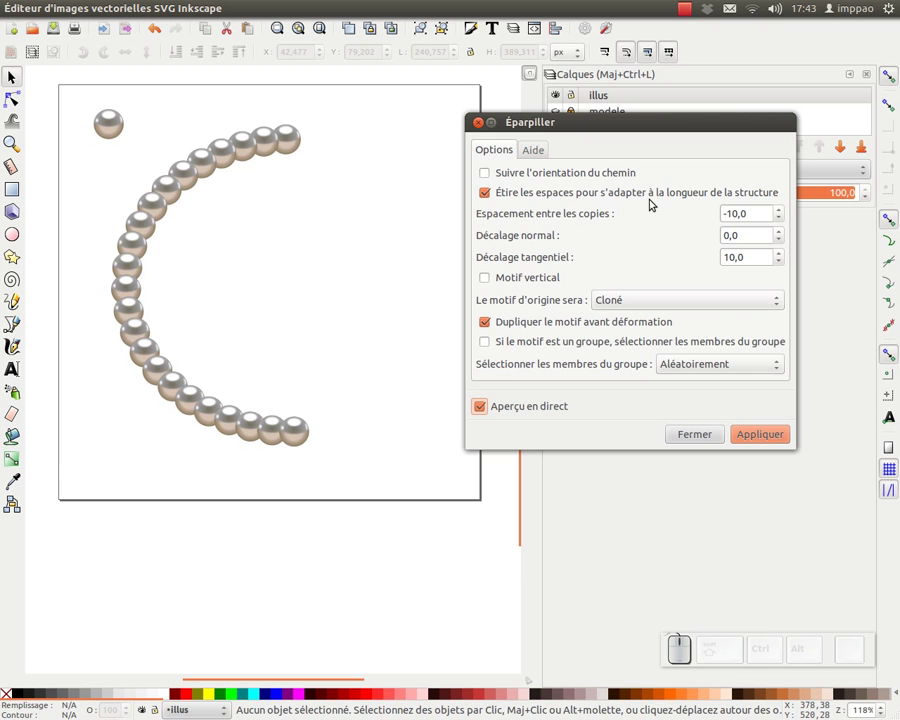
- Toggle the stretch-to-fit option off and on and make copies follow the path orientation
{"action": "left_click", "coordinate": [490, 194]}
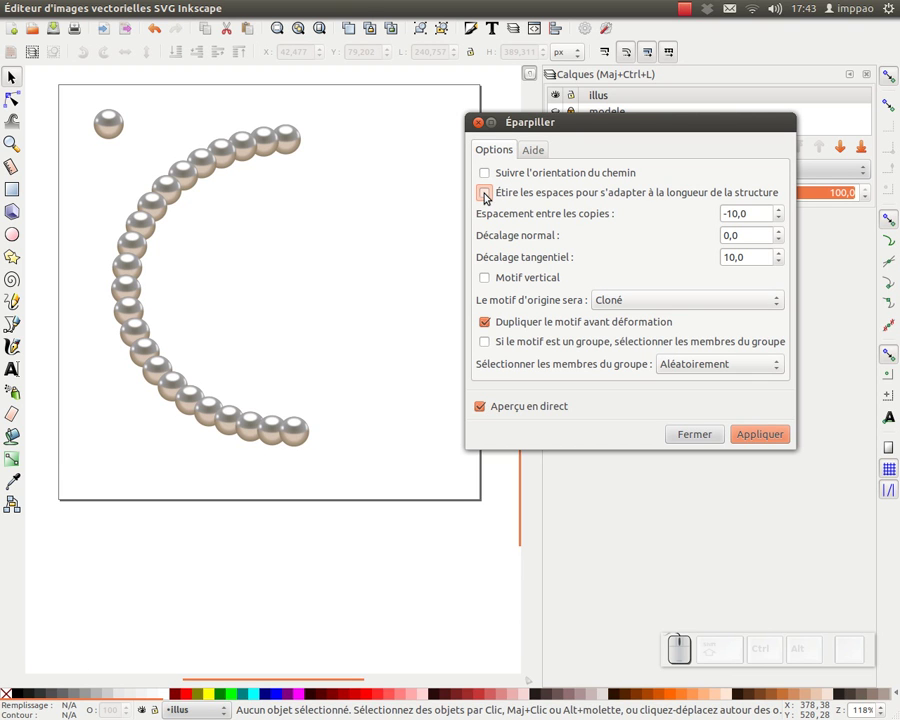
{"action": "left_click", "coordinate": [489, 194]}
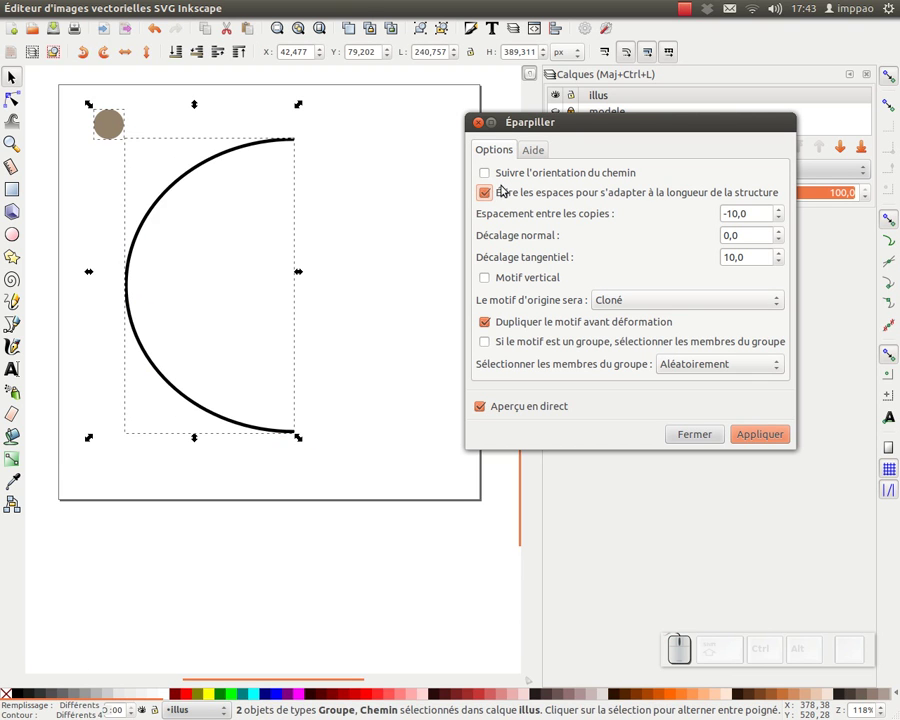
{"action": "left_click", "coordinate": [489, 171]}
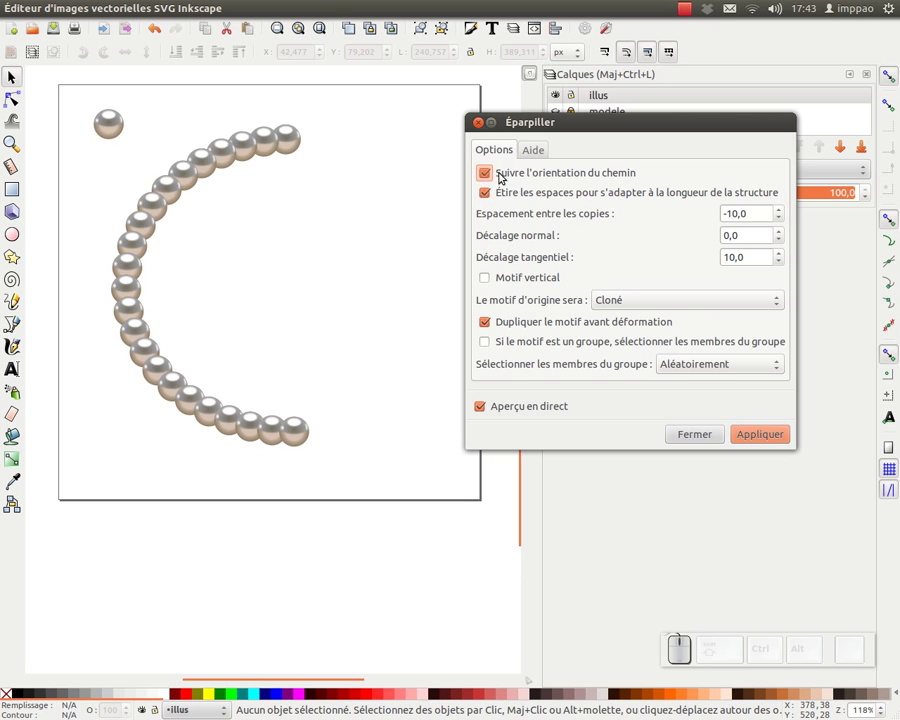
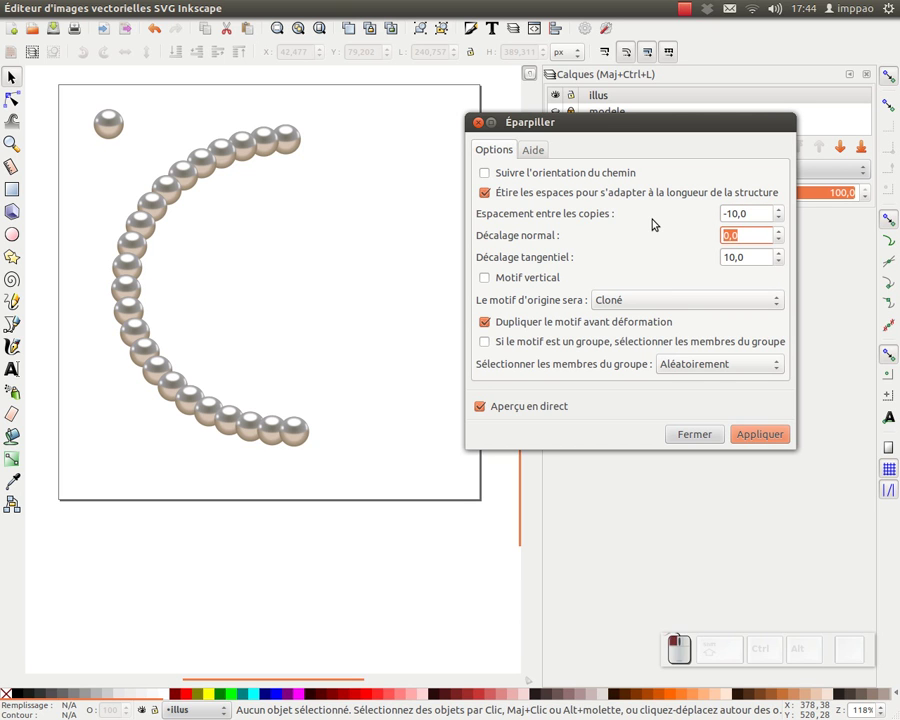
- Set the normal and tangential offsets back to 0 and switch off Aperçu en direct
{"action": "key", "text": "KP_0"}
{"action": "key", "text": "Tab"}
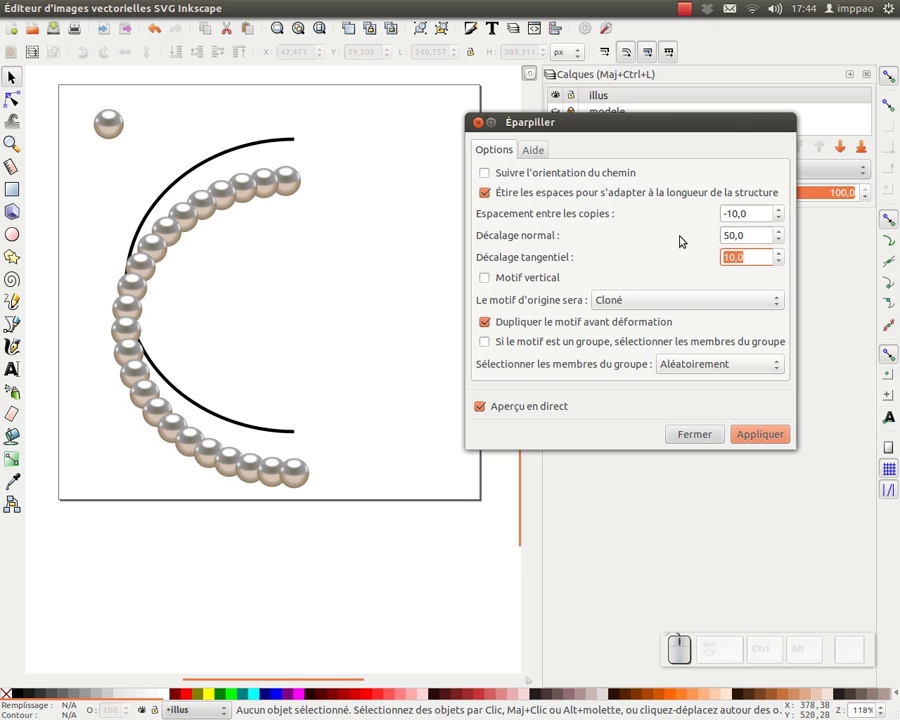
{"action": "key", "text": "KP_5"}
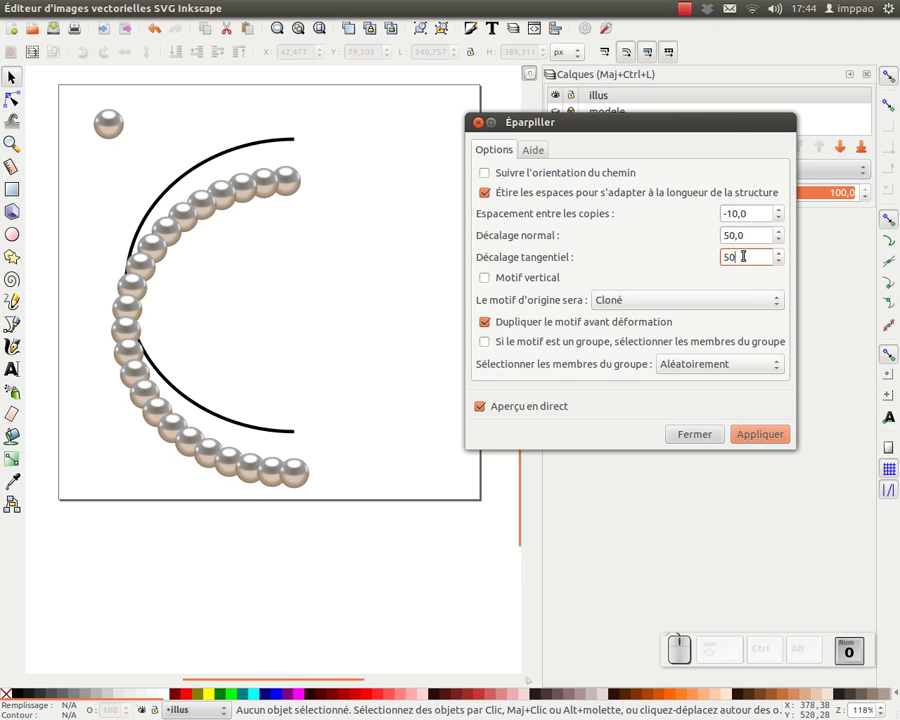
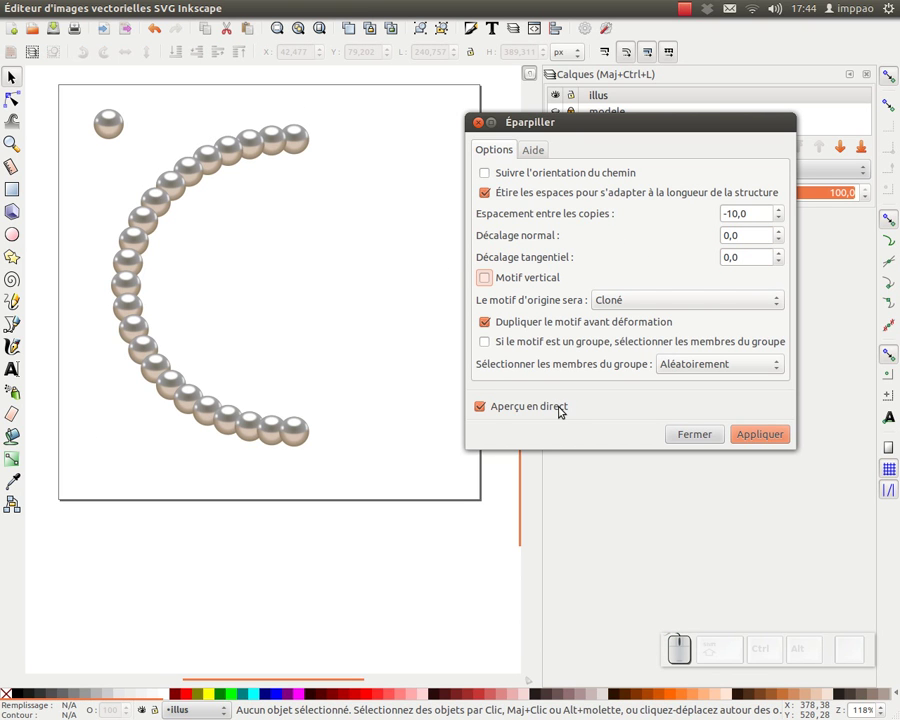
{"action": "left_click", "coordinate": [768, 437]}
- Apply the scatter so 23 pearl clones line the arc and select the resulting clone group
{"action": "left_click", "coordinate": [486, 130]}
{"action": "middle_click", "coordinate": [409, 221]}
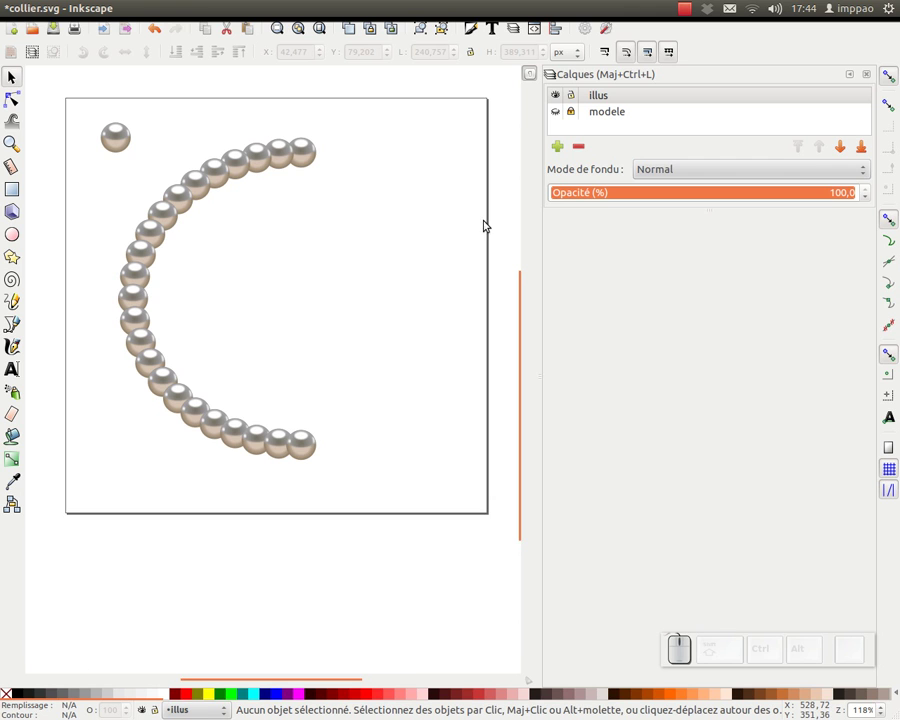
{"action": "middle_click", "coordinate": [451, 230]}
{"action": "left_click_drag", "start_coordinate": [397, 102], "coordinate": [271, 273]}
{"action": "left_click", "coordinate": [355, 164]}
{"action": "left_click", "coordinate": [371, 126]}
{"action": "key", "text": "ctrl+z"}
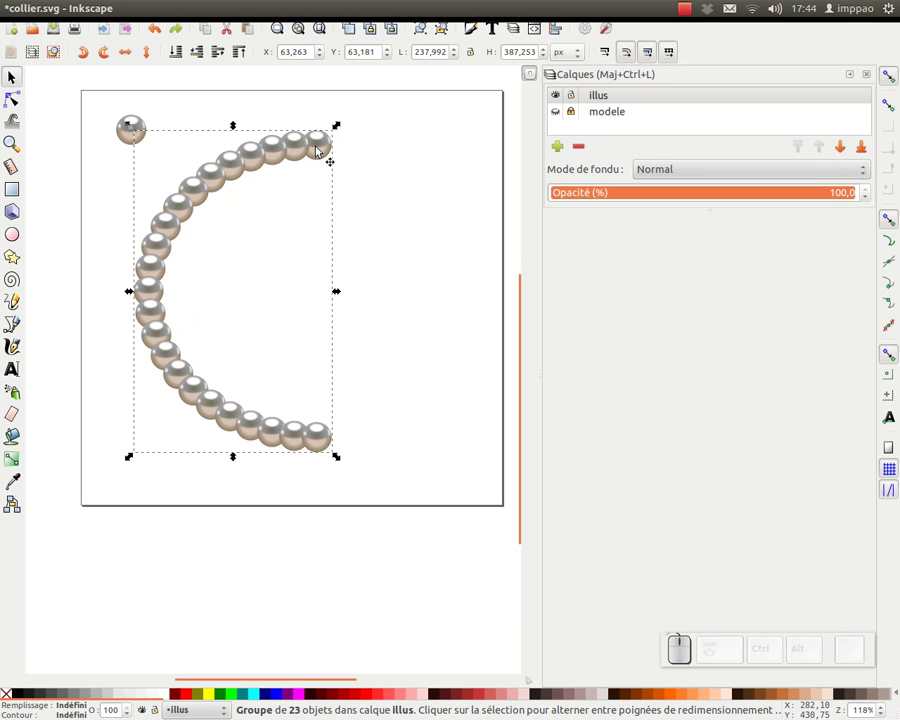
{"action": "left_click", "coordinate": [325, 153]}
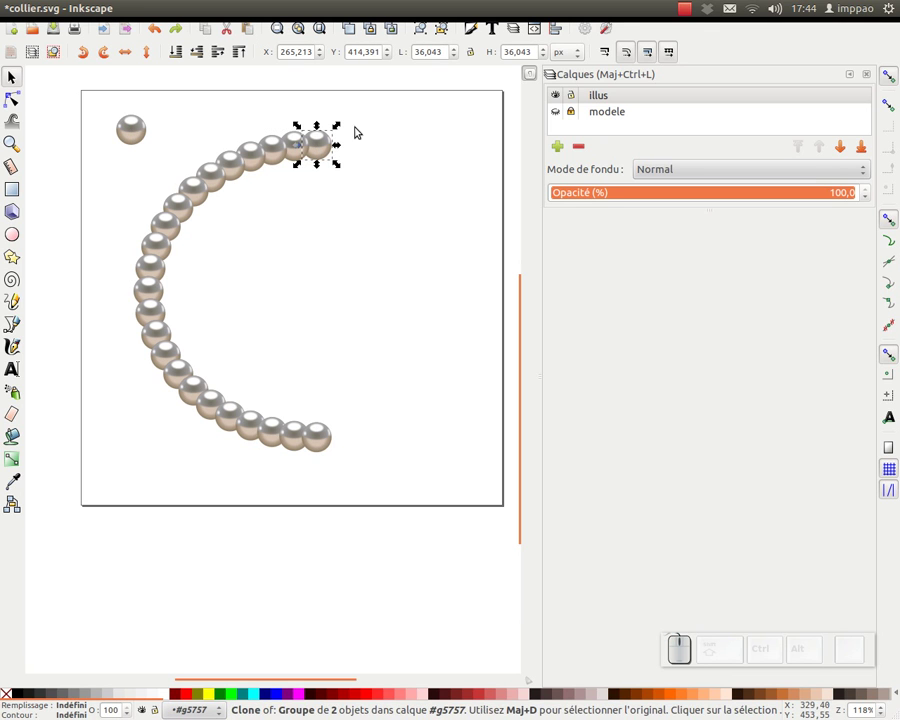
- Select all clones with the arc, switch the display to Contour outline mode and inspect the top pearls
{"action": "left_click_drag", "start_coordinate": [384, 112], "coordinate": [170, 470]}
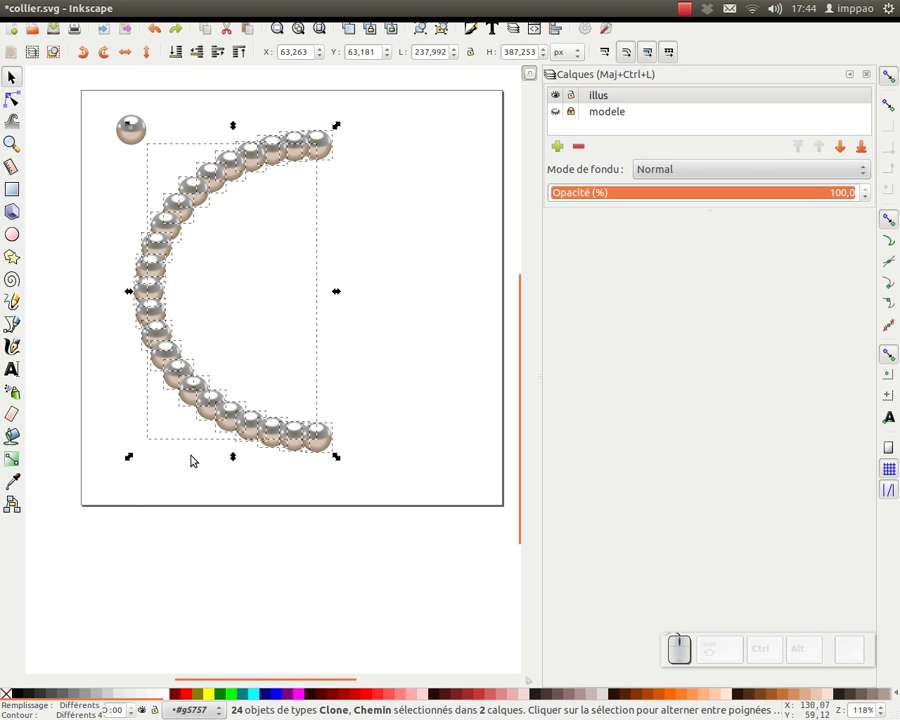
{"action": "left_click_drag", "start_coordinate": [238, 174], "coordinate": [295, 236]}
{"action": "key", "text": "ctrl+z"}
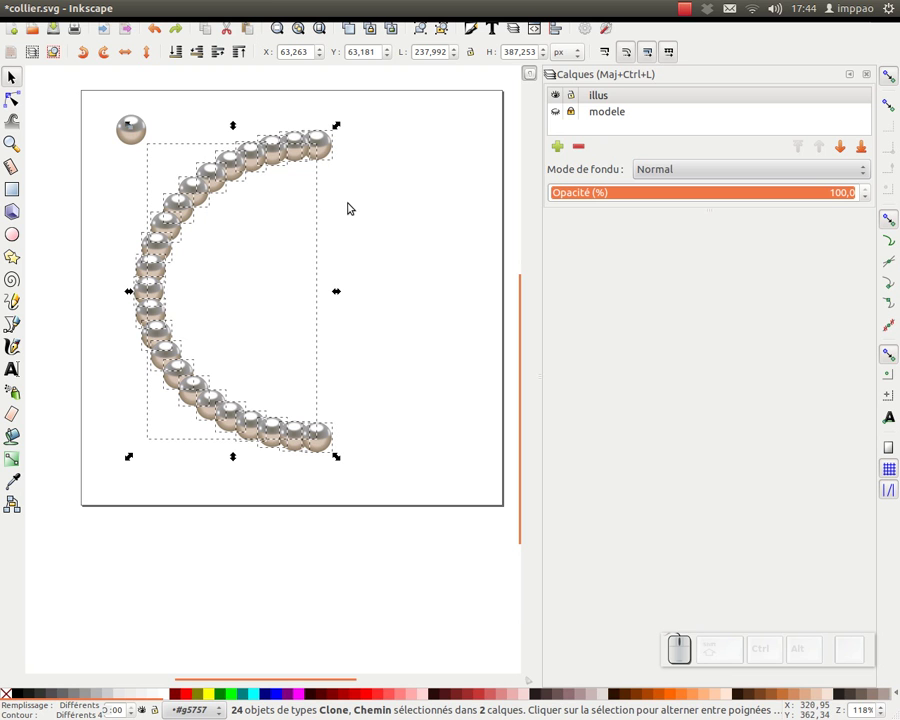
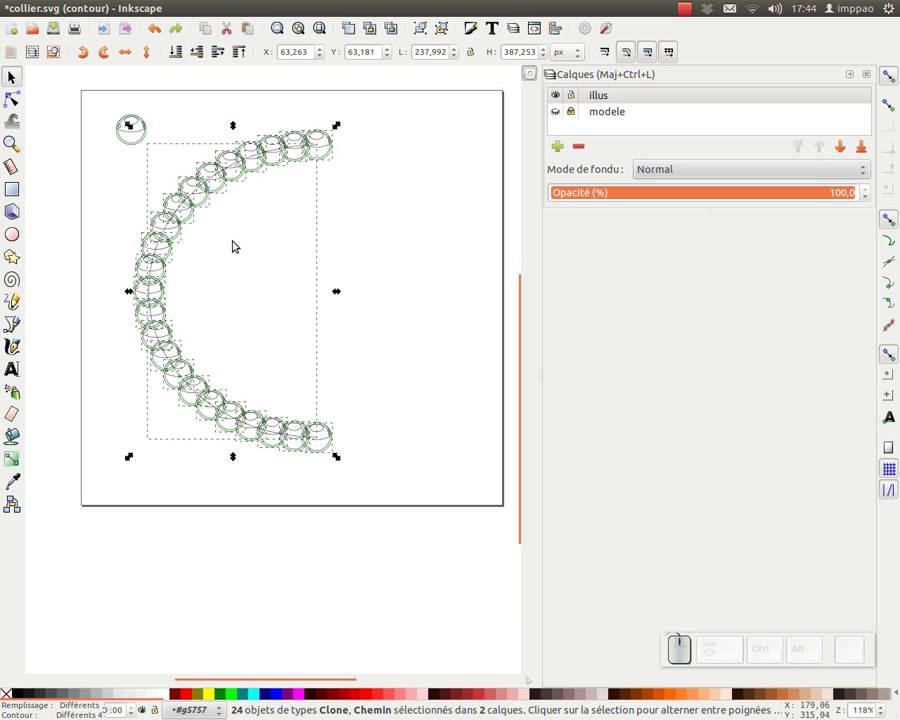
{"action": "left_click_drag", "start_coordinate": [327, 152], "coordinate": [292, 145]}
{"action": "middle_click", "coordinate": [295, 133]}
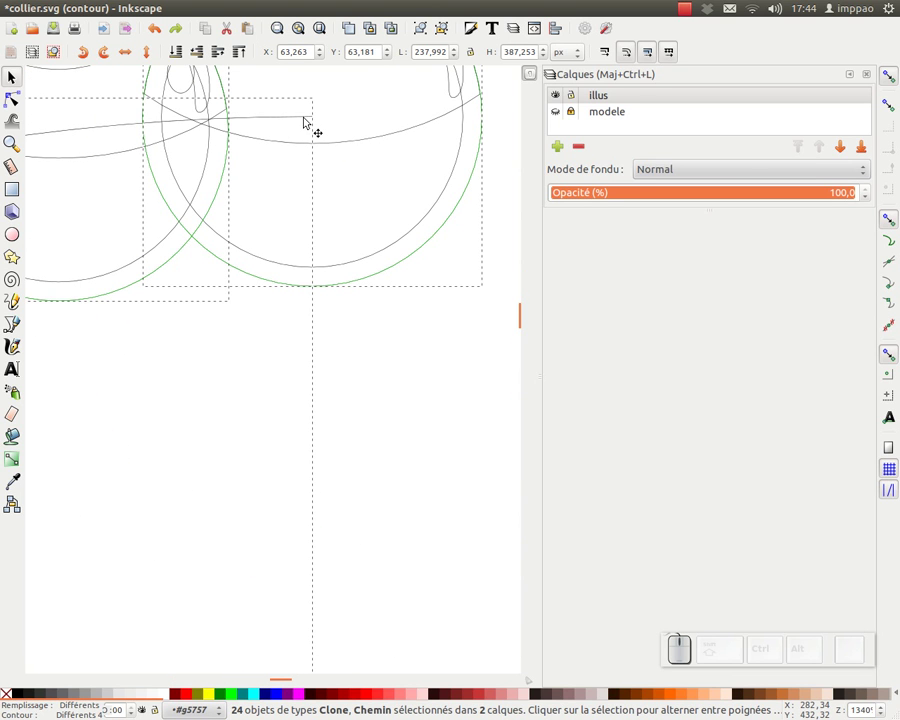
{"action": "left_click", "coordinate": [312, 119]}
- Grade the pearls from small at top to large at bottom with the Tweak tool, then group the half-necklace with Ctrl+G
{"action": "key", "text": "KP_5"}
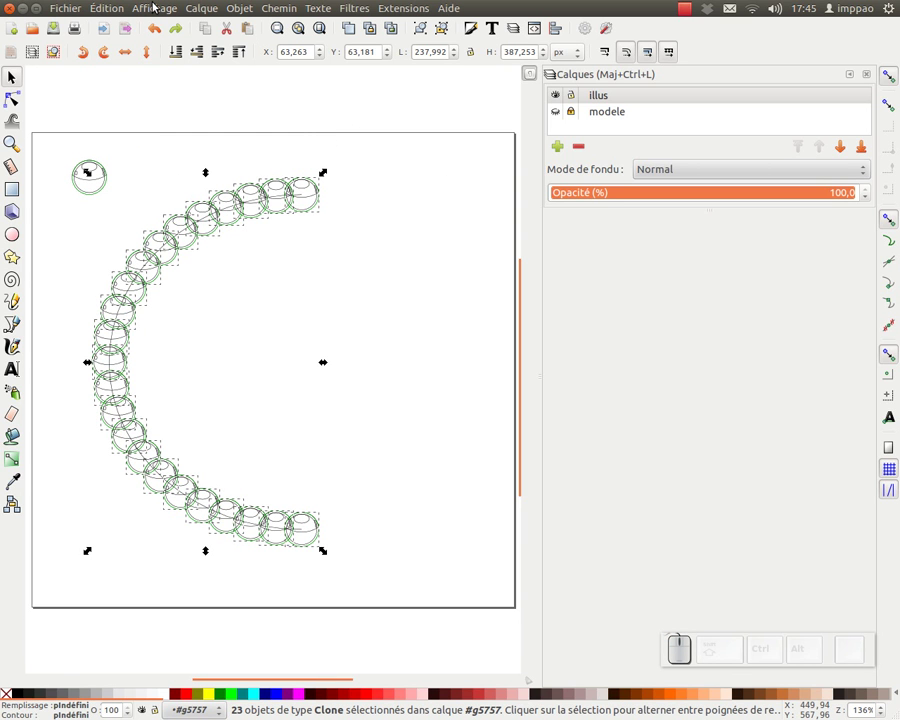
{"action": "key", "text": "ctrl+KP_5"}
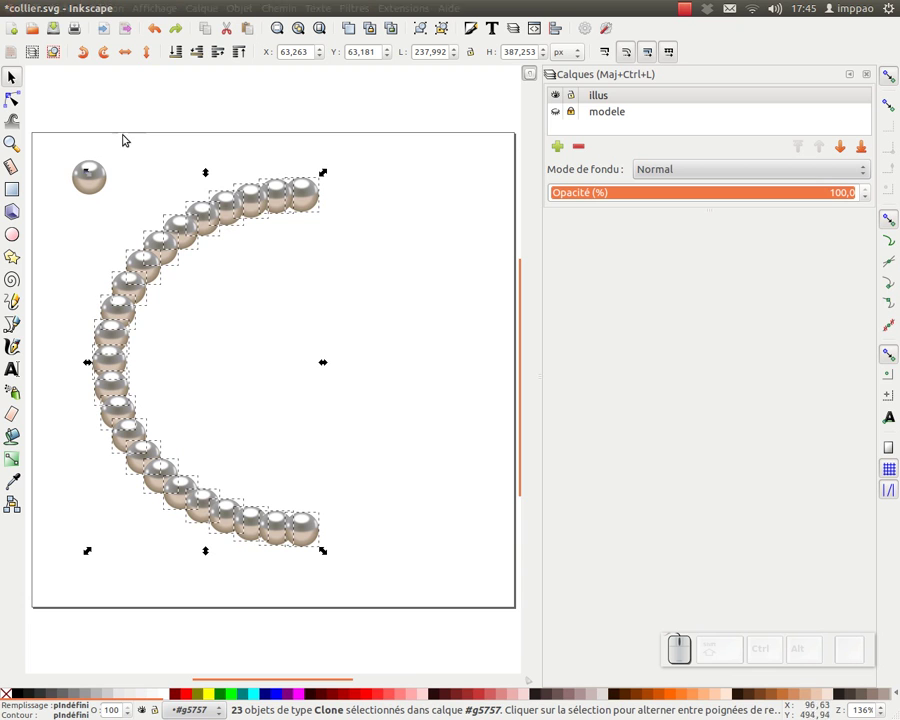
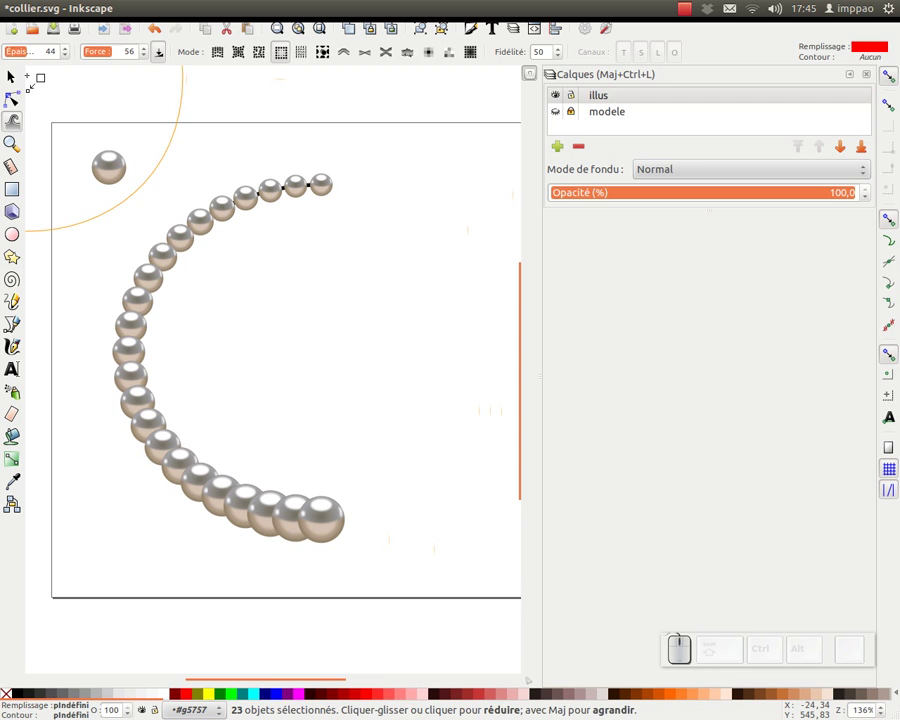
{"action": "left_click", "coordinate": [21, 72]}
{"action": "left_click_drag", "start_coordinate": [848, 88], "coordinate": [439, 140]}
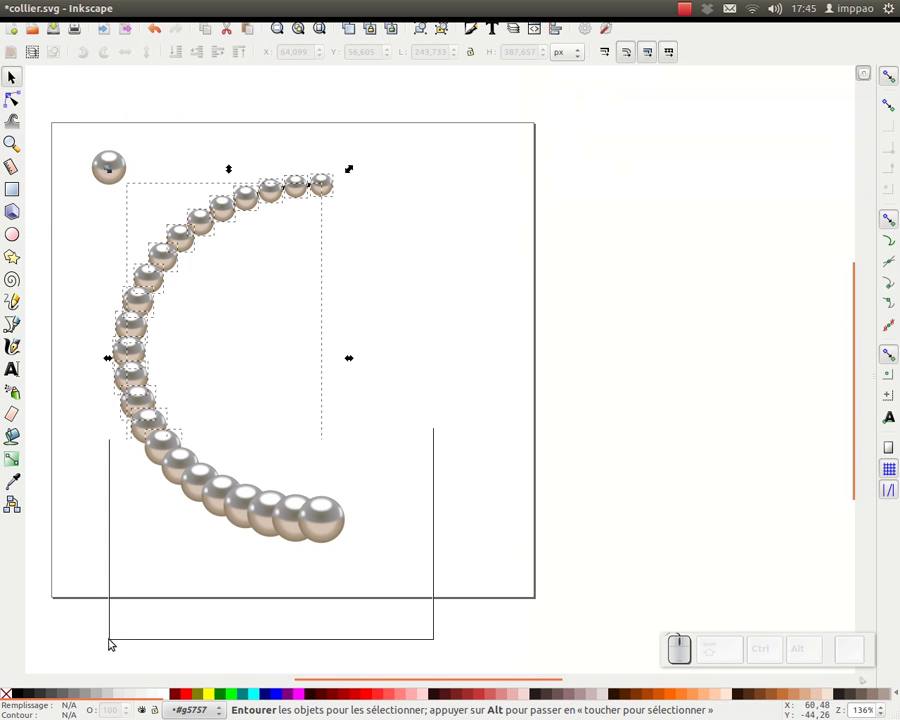
{"action": "key", "text": "ctrl+g"}
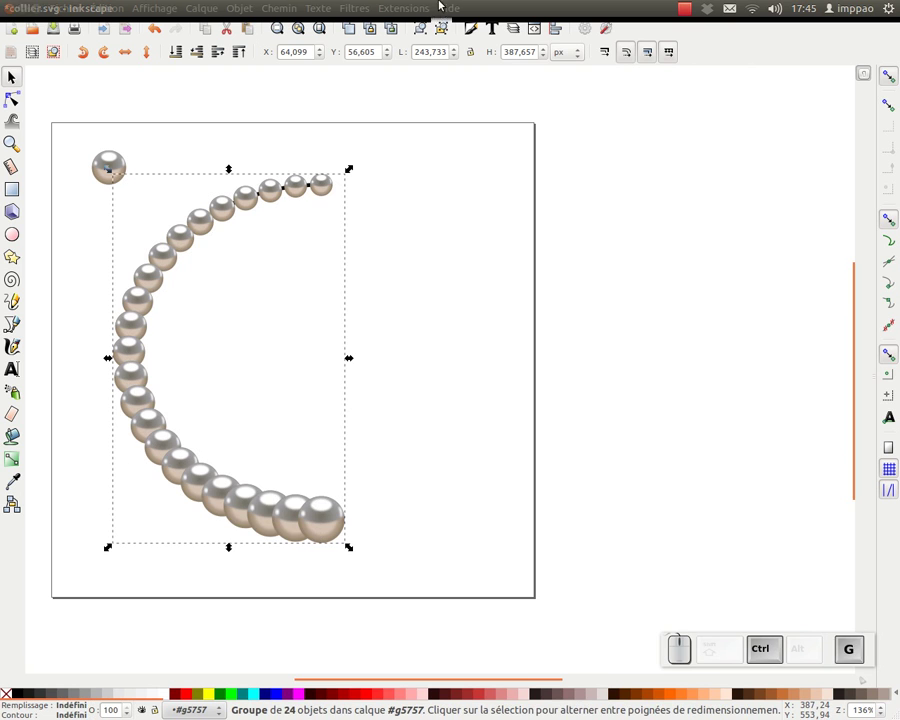
- Clone the half-necklace, flip it horizontally and drag it right so the two halves close the circle
{"action": "left_click", "coordinate": [372, 31]}
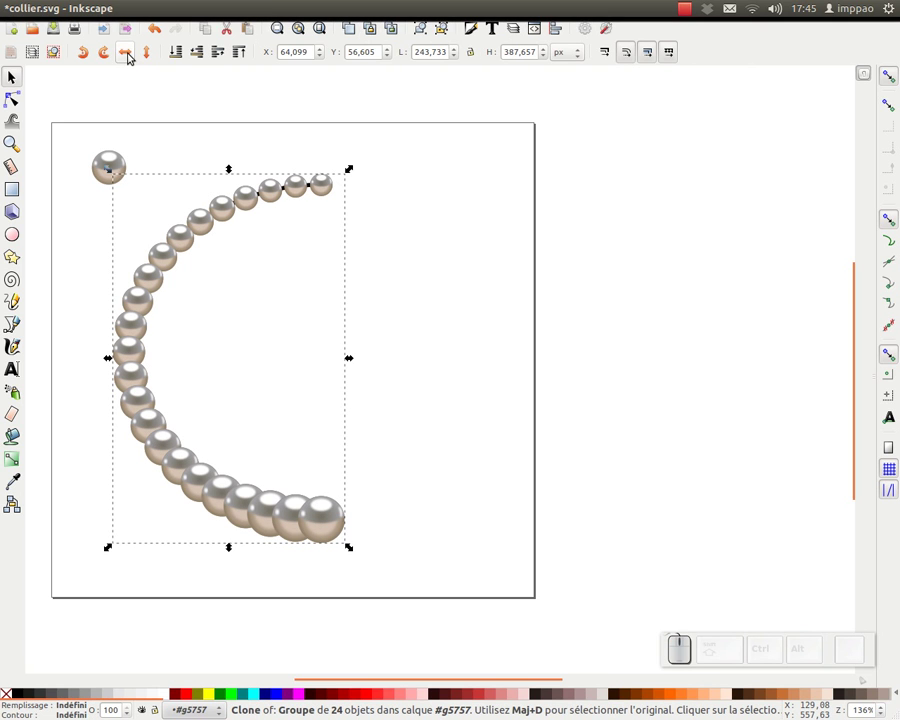
{"action": "left_click", "coordinate": [134, 55]}
{"action": "left_click_drag", "start_coordinate": [157, 537], "coordinate": [340, 602]}
{"action": "middle_click", "coordinate": [339, 601]}
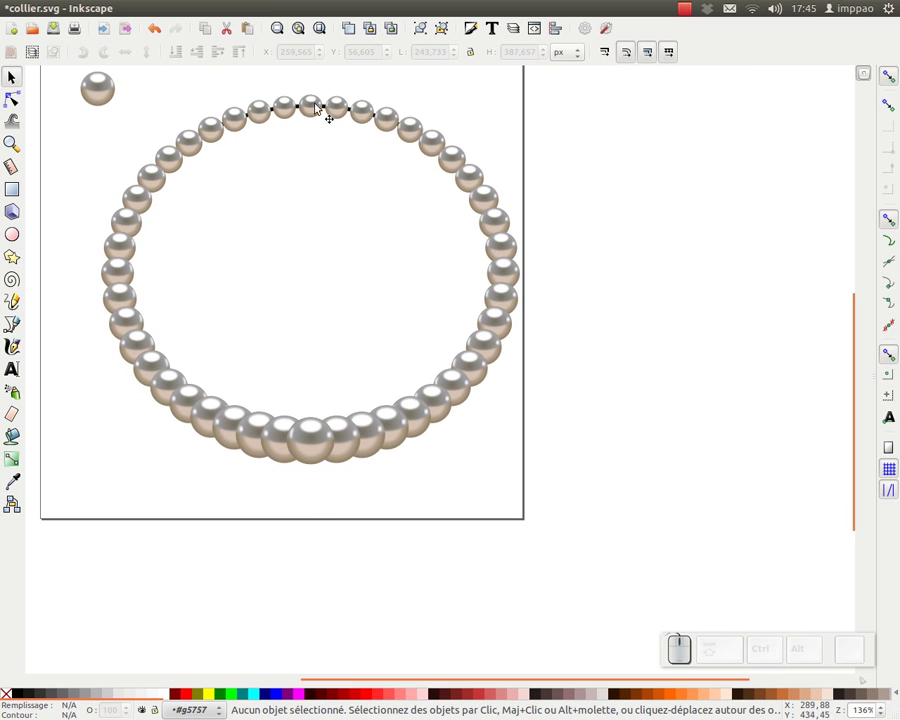
- Select one half and the doubled pearl at the top centre where the halves meet
{"action": "left_click", "coordinate": [295, 110]}
{"action": "left_click", "coordinate": [385, 122]}
{"action": "left_click", "coordinate": [180, 58]}
{"action": "left_click", "coordinate": [270, 136]}
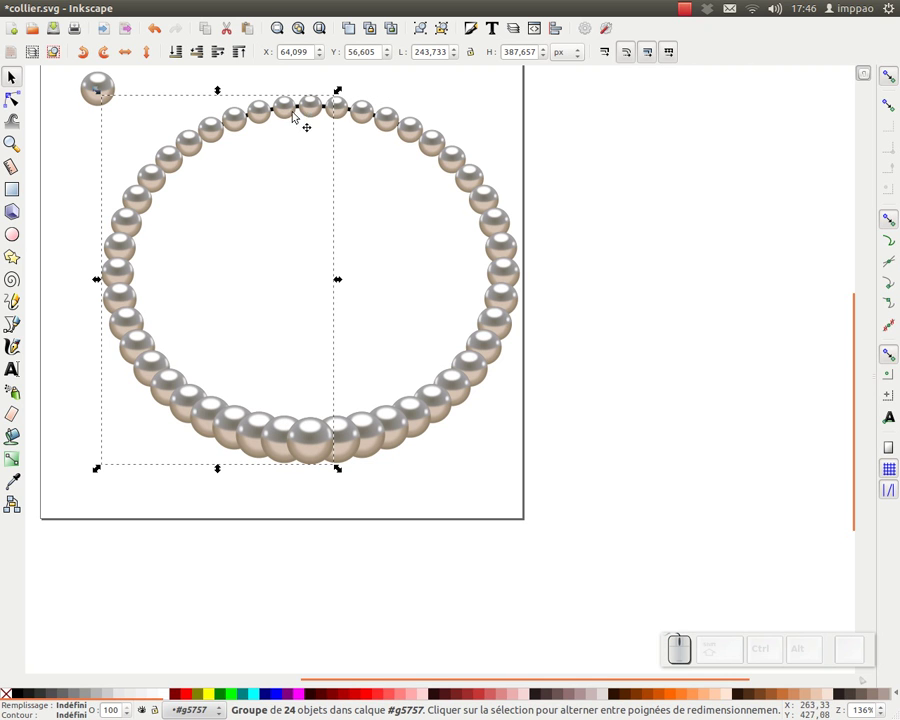
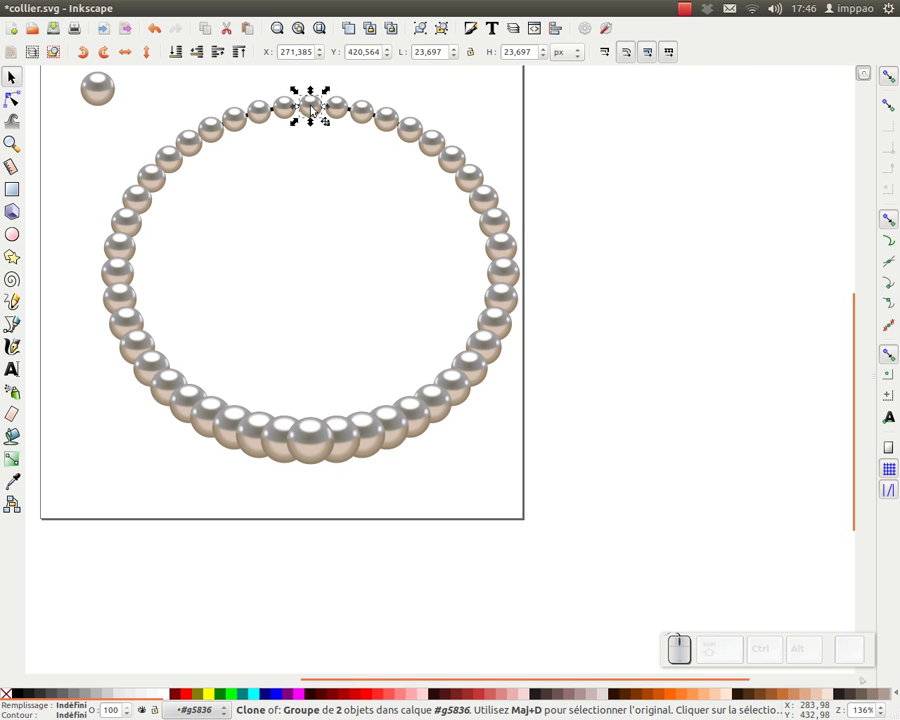
- Cut the doubled seam pearls, paste them back in place, then delete a duplicate pearl at the bottom
{"action": "left_click", "coordinate": [314, 449]}
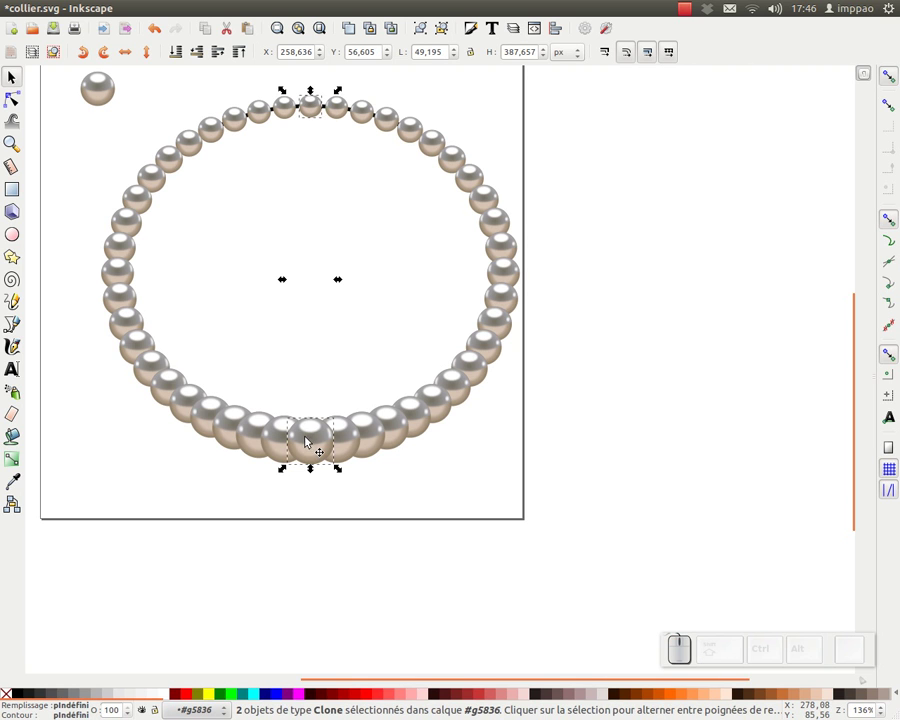
{"action": "key", "text": "ctrl+x"}
{"action": "left_click_drag", "start_coordinate": [81, 457], "coordinate": [133, 240]}
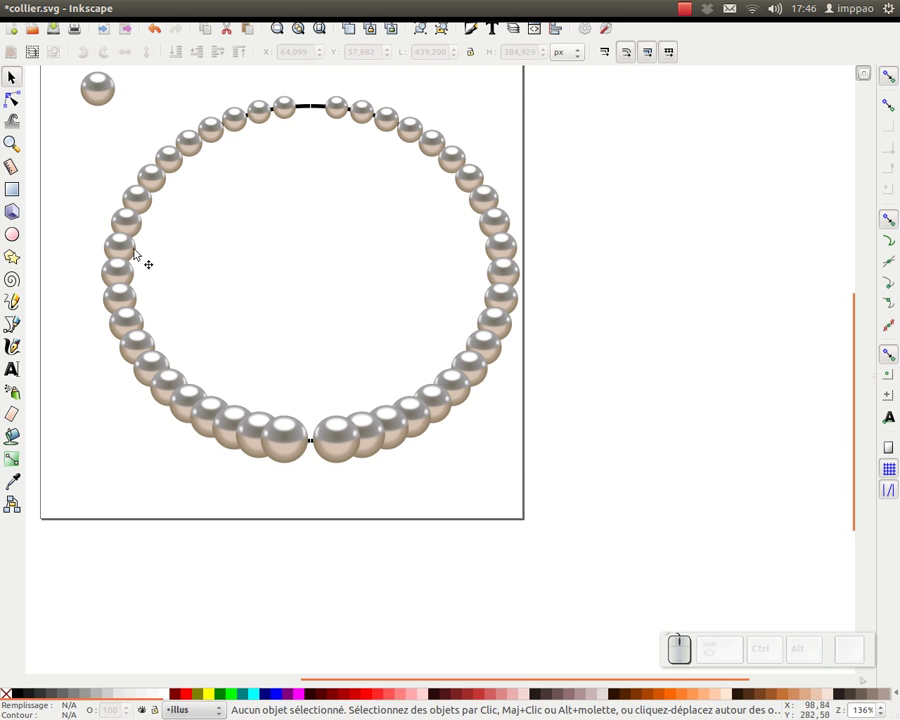
{"action": "key", "text": "ctrl+alt+v"}
{"action": "left_click", "coordinate": [410, 540]}
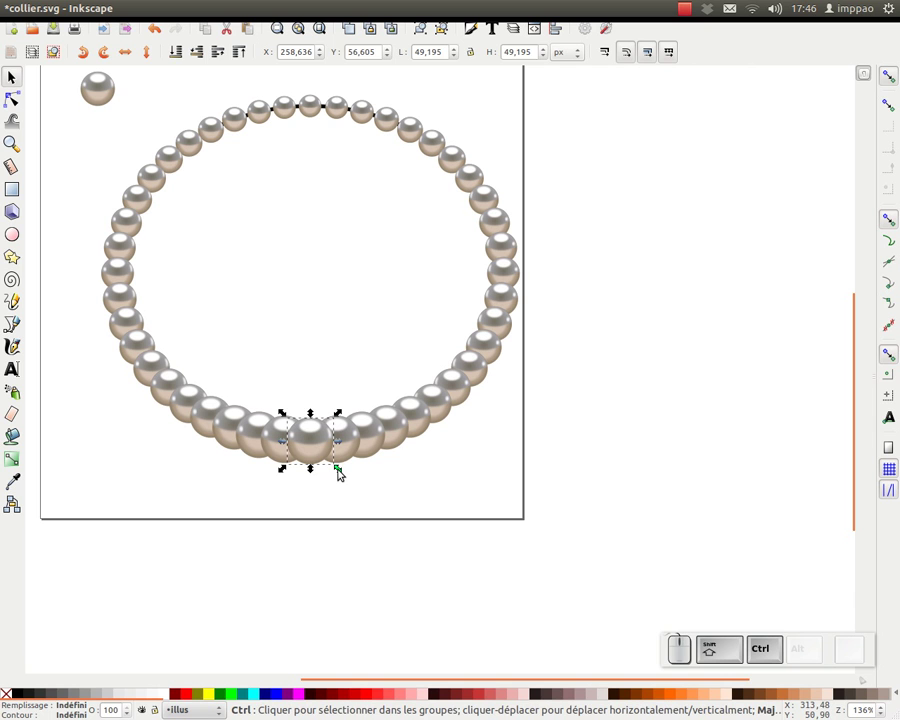
{"action": "left_click", "coordinate": [330, 495]}
{"action": "key", "text": "Delete"}
- Remove the remaining extra pearls near the bottom centre of the necklace
{"action": "left_click", "coordinate": [302, 454]}
{"action": "left_click_drag", "start_coordinate": [316, 202], "coordinate": [310, 354]}
{"action": "key", "text": "ctrl+z"}
{"action": "left_click", "coordinate": [311, 288]}
{"action": "key", "text": "KP_Subtract"}
{"action": "key", "text": "KP_Add"}
{"action": "left_click", "coordinate": [298, 448]}
{"action": "left_click_drag", "start_coordinate": [297, 447], "coordinate": [297, 448]}
{"action": "key", "text": "ctrl+x"}
{"action": "left_click_drag", "start_coordinate": [596, 336], "coordinate": [493, 350]}
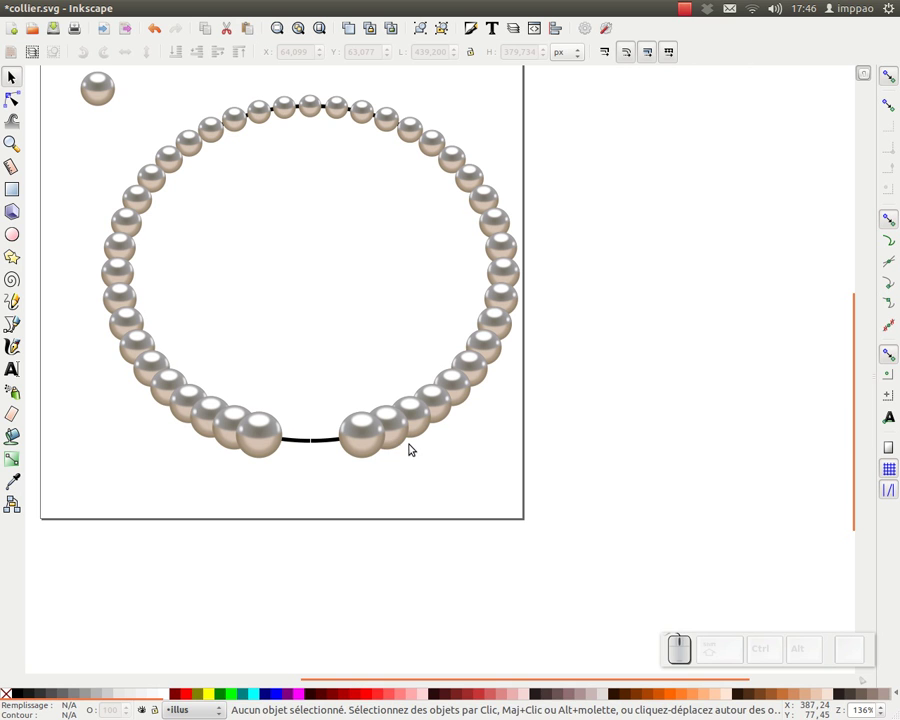
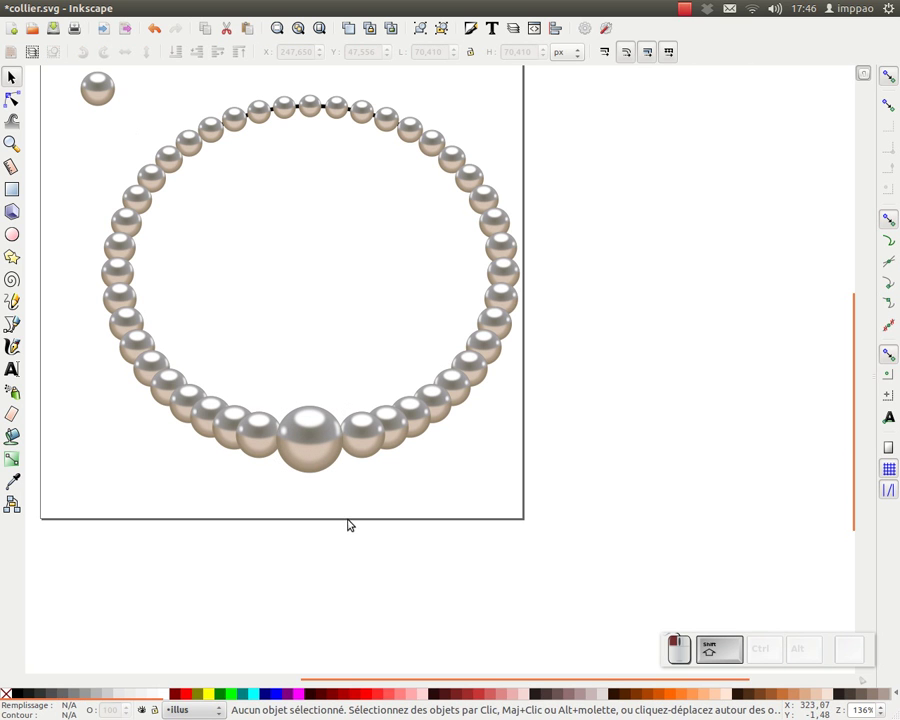
- Enlarge the bottom centre pearl to about 70 px and nudge the neighbouring pearls alongside
{"action": "left_click", "coordinate": [271, 451]}
{"action": "left_click_drag", "start_coordinate": [267, 446], "coordinate": [307, 424]}
{"action": "left_click", "coordinate": [211, 702]}
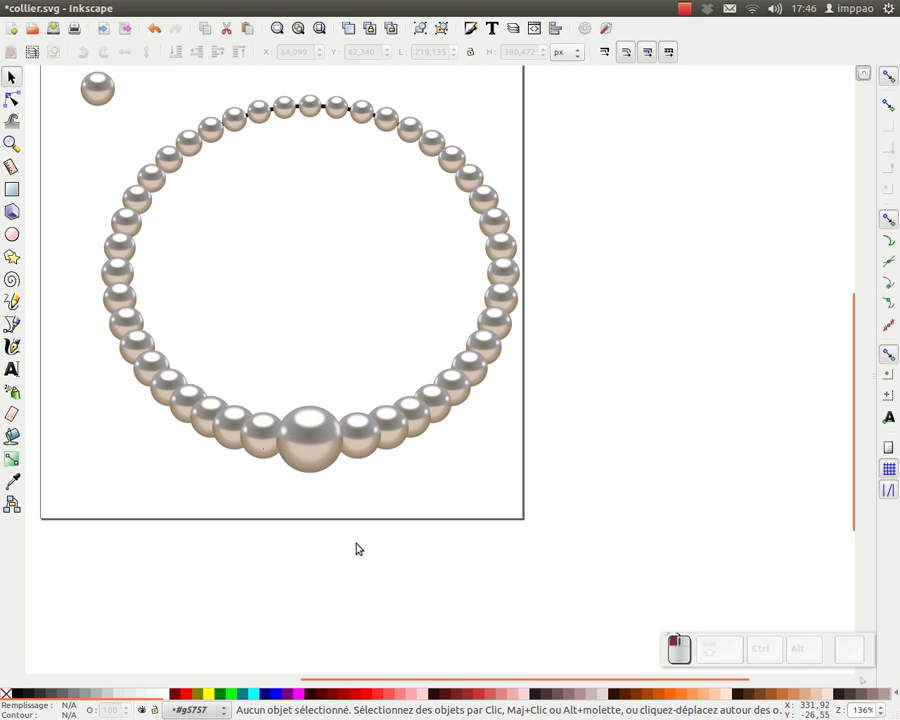
{"action": "left_click_drag", "start_coordinate": [362, 543], "coordinate": [339, 481]}
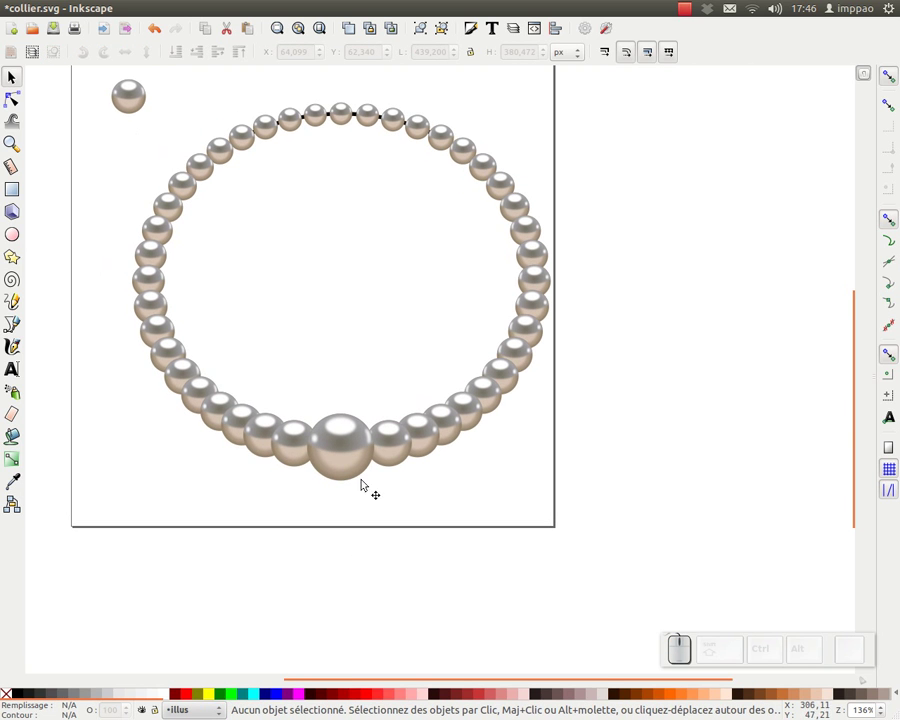
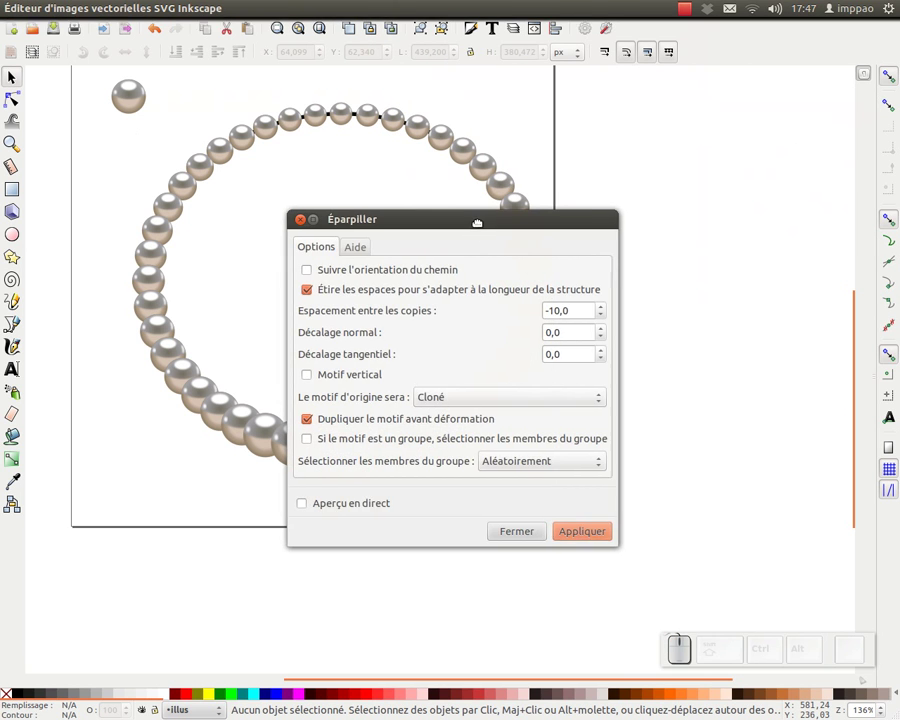
{"action": "left_click", "coordinate": [693, 165]}
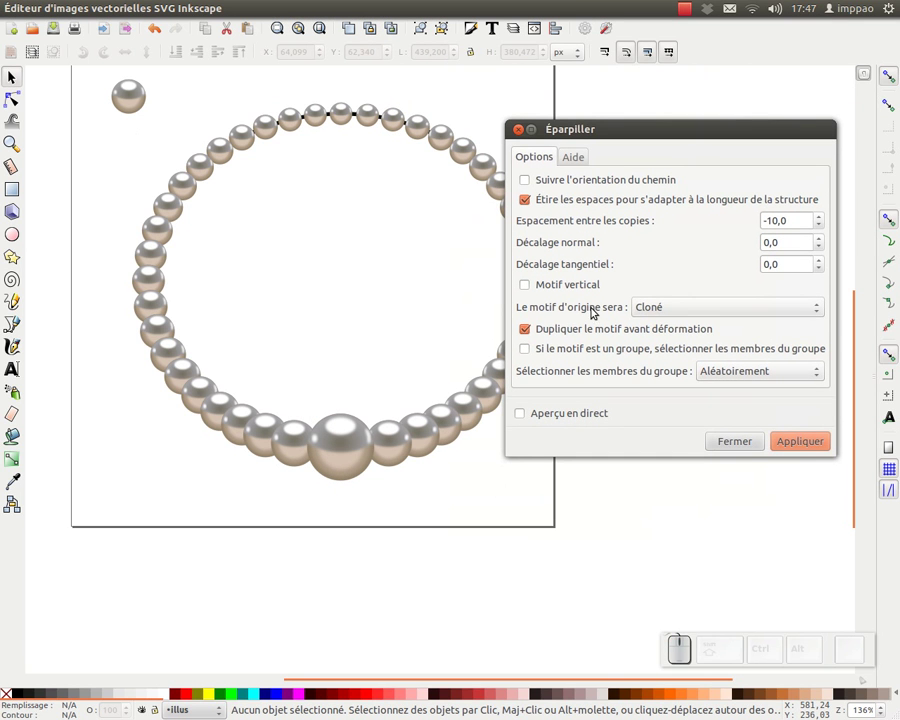
{"action": "left_click", "coordinate": [660, 308]}
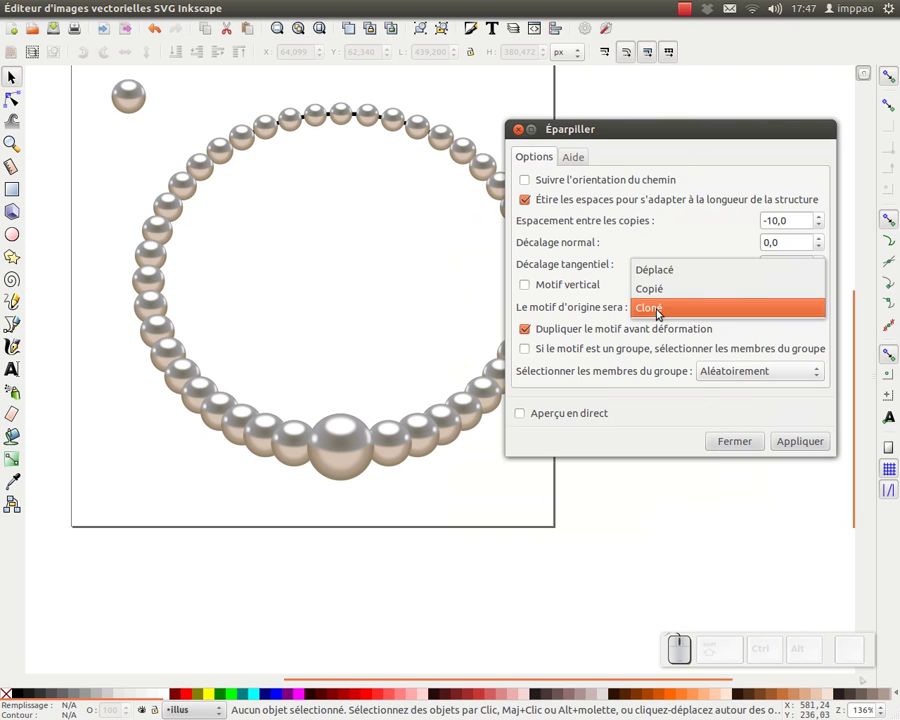
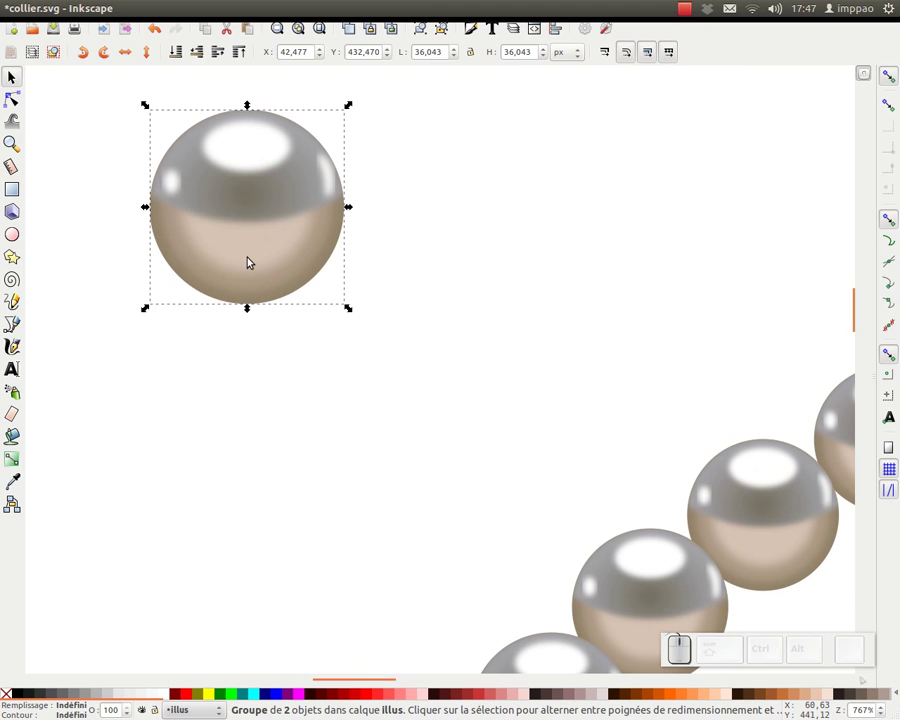
- Give the flat ellipse under the model pearl a mid-grey radial gradient fill in Fill and Stroke, then view the whole necklace
{"action": "left_click_drag", "start_coordinate": [256, 264], "coordinate": [258, 268]}
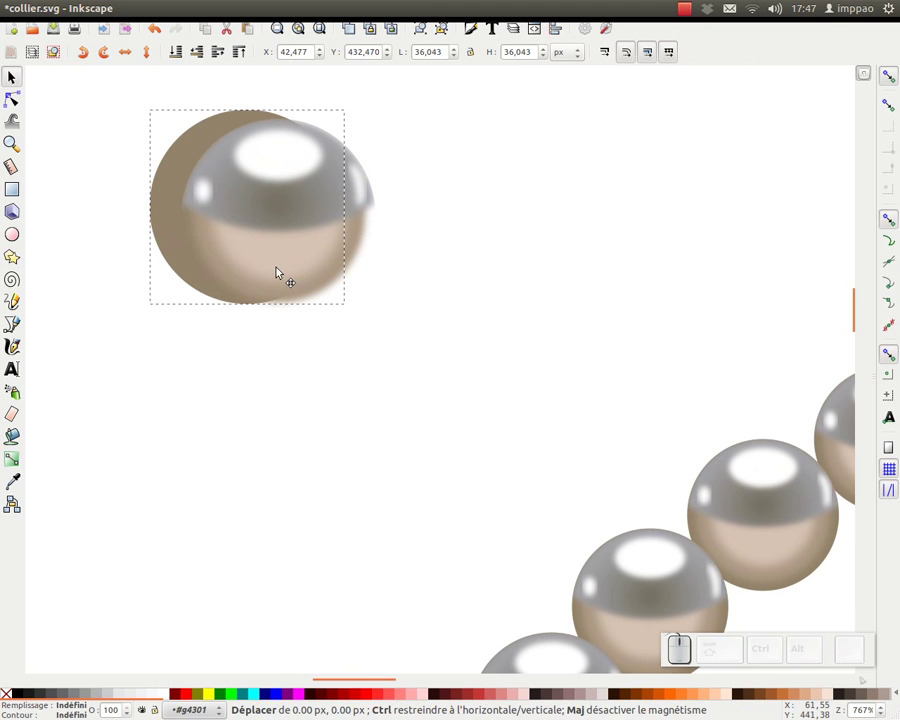
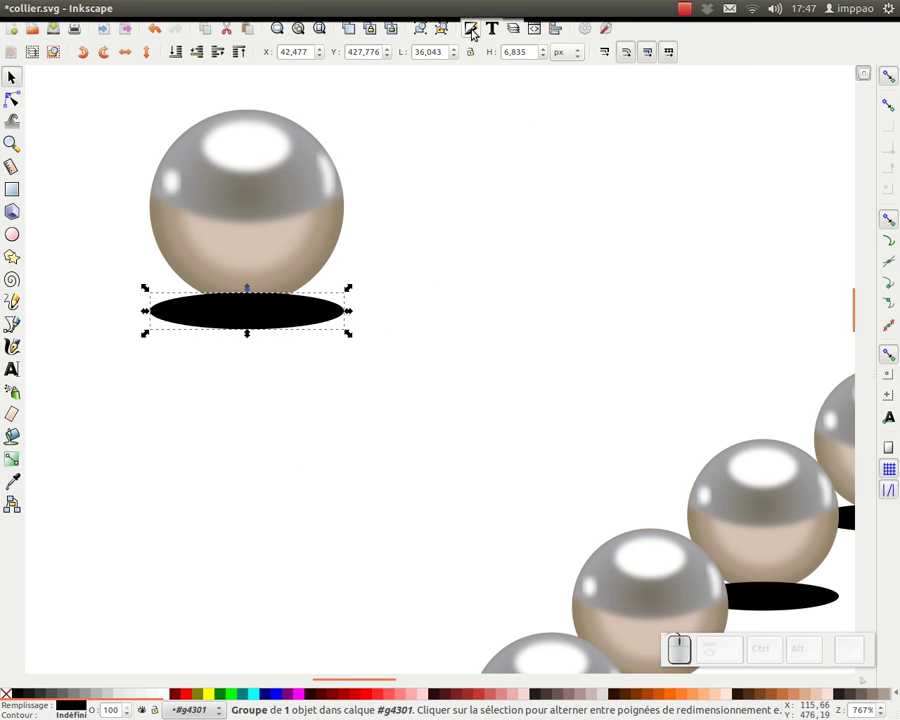
{"action": "left_click", "coordinate": [478, 30]}
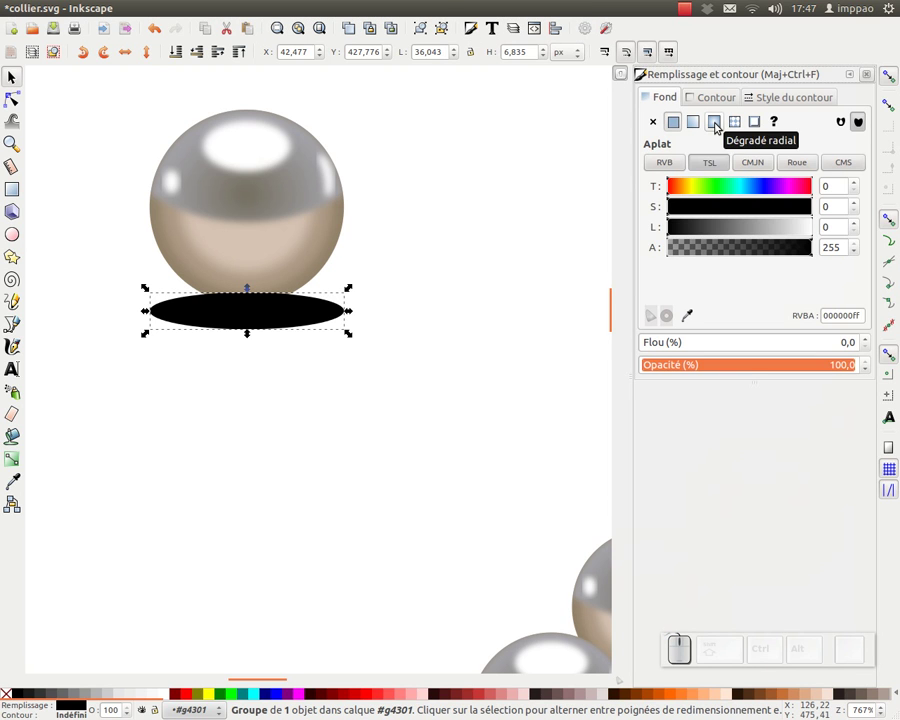
{"action": "left_click", "coordinate": [720, 129]}
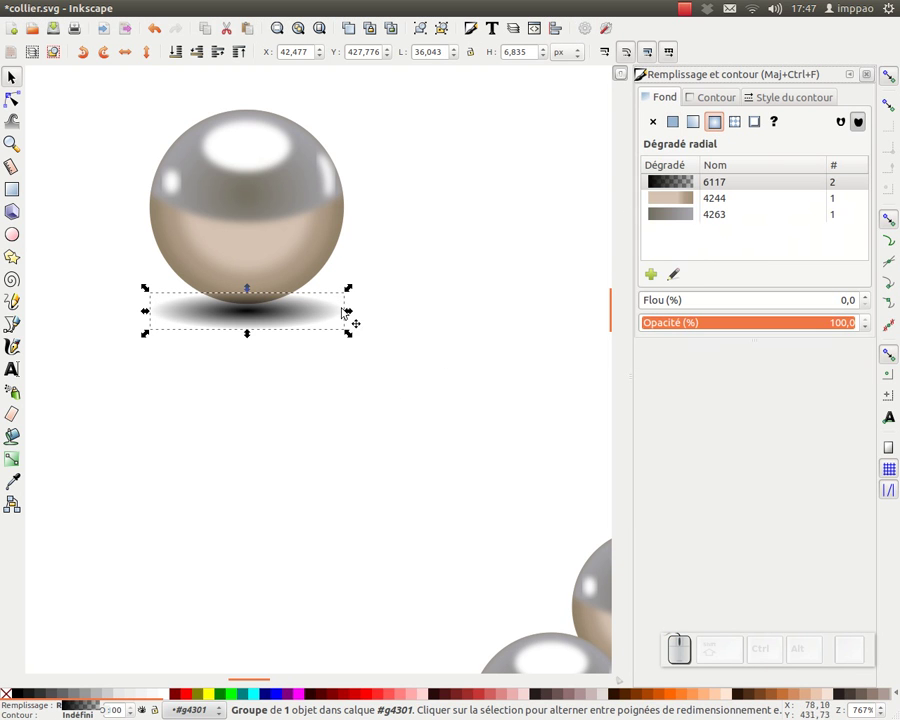
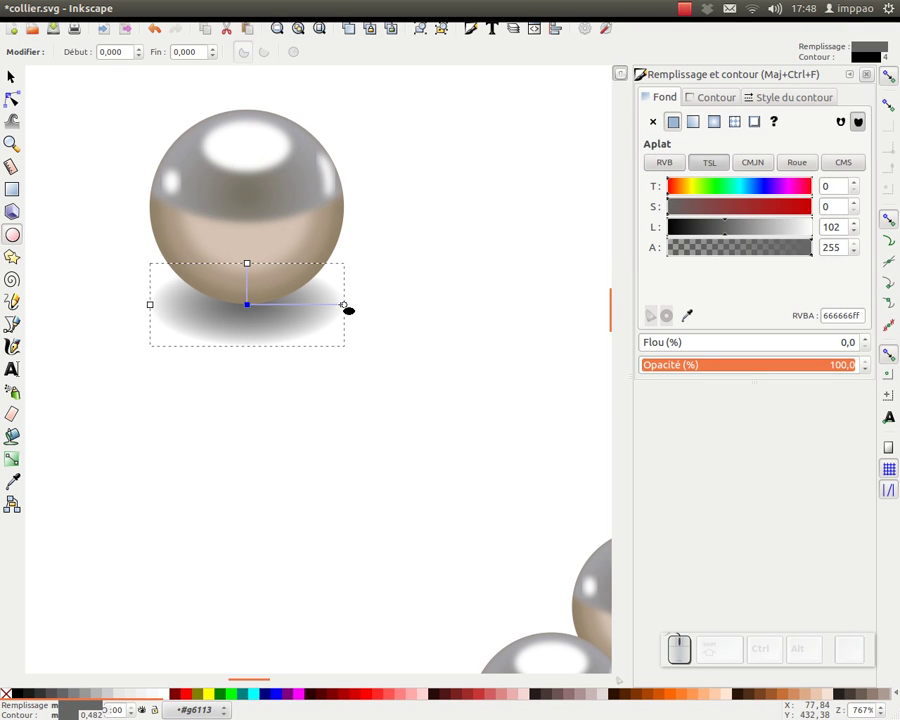
{"action": "left_click", "coordinate": [20, 73]}
{"action": "key", "text": "KP_5"}
{"action": "middle_click", "coordinate": [375, 331]}
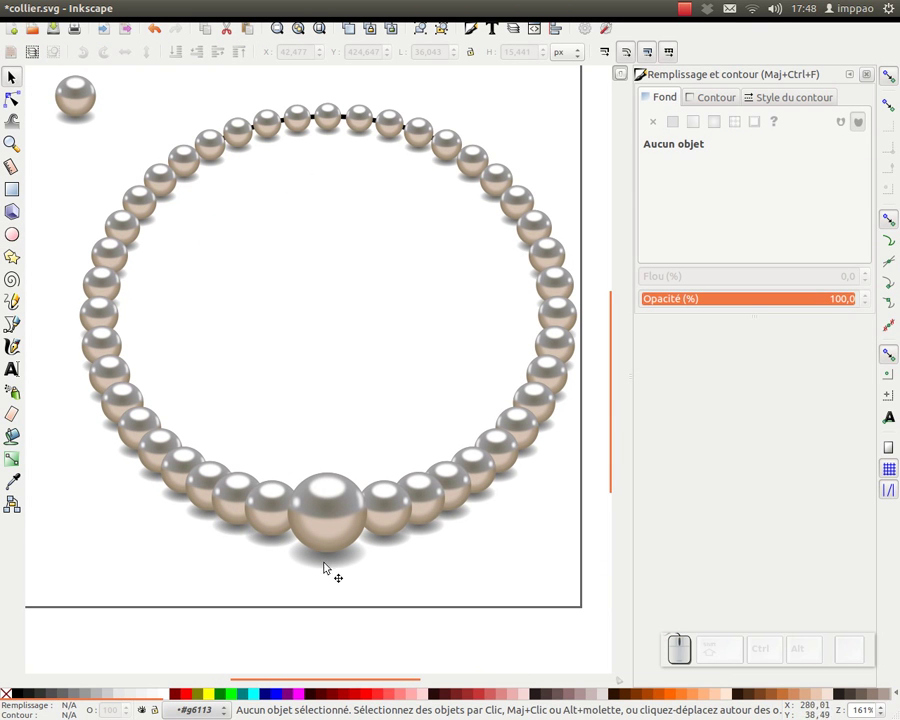
- Select the whole necklace, save collier.svg and zoom the view to the page
{"action": "left_click", "coordinate": [565, 135]}
{"action": "key", "text": "KP_Subtract"}
{"action": "left_click_drag", "start_coordinate": [580, 133], "coordinate": [153, 559]}
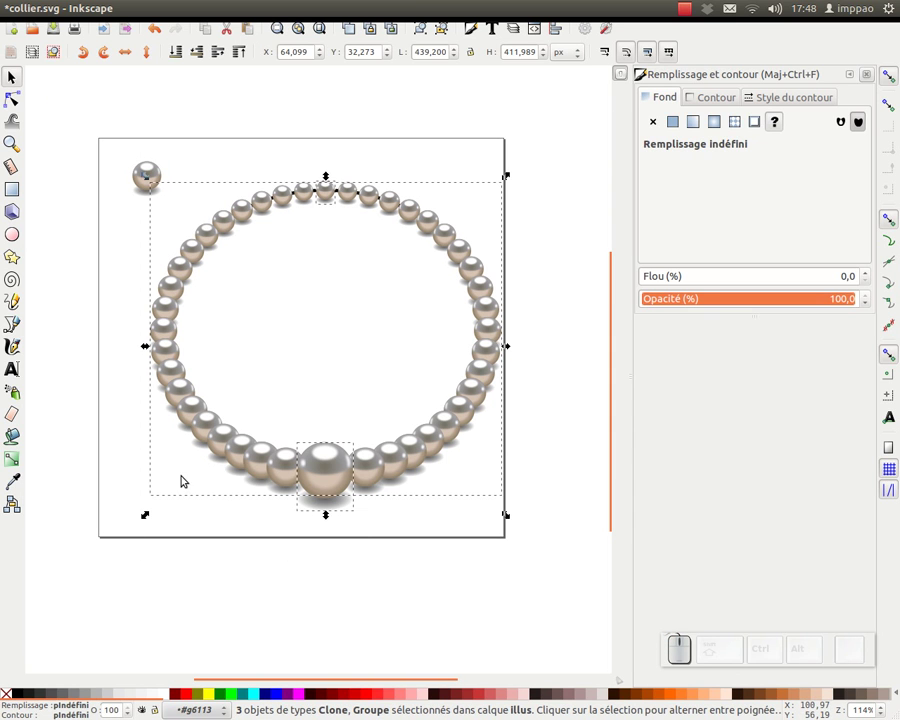
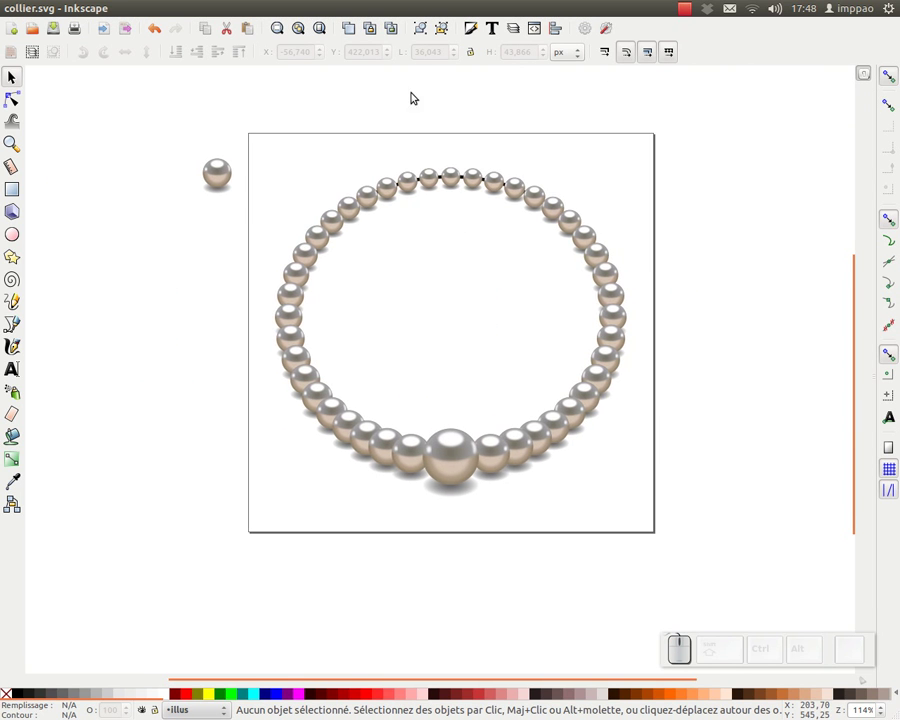
{"action": "left_click", "coordinate": [320, 31]}
{"action": "left_click_drag", "start_coordinate": [713, 157], "coordinate": [697, 196]}
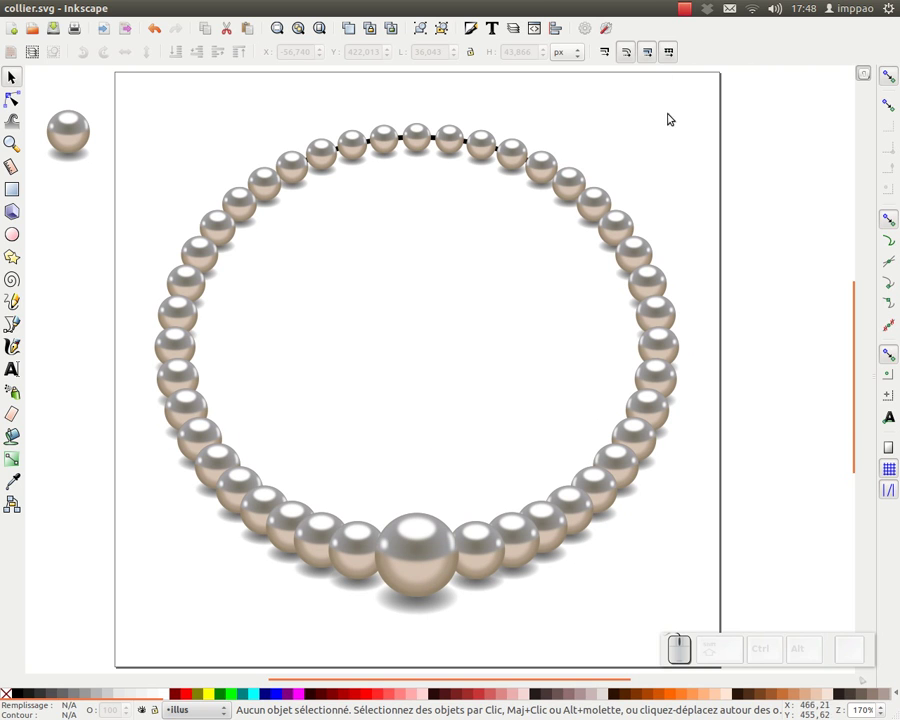